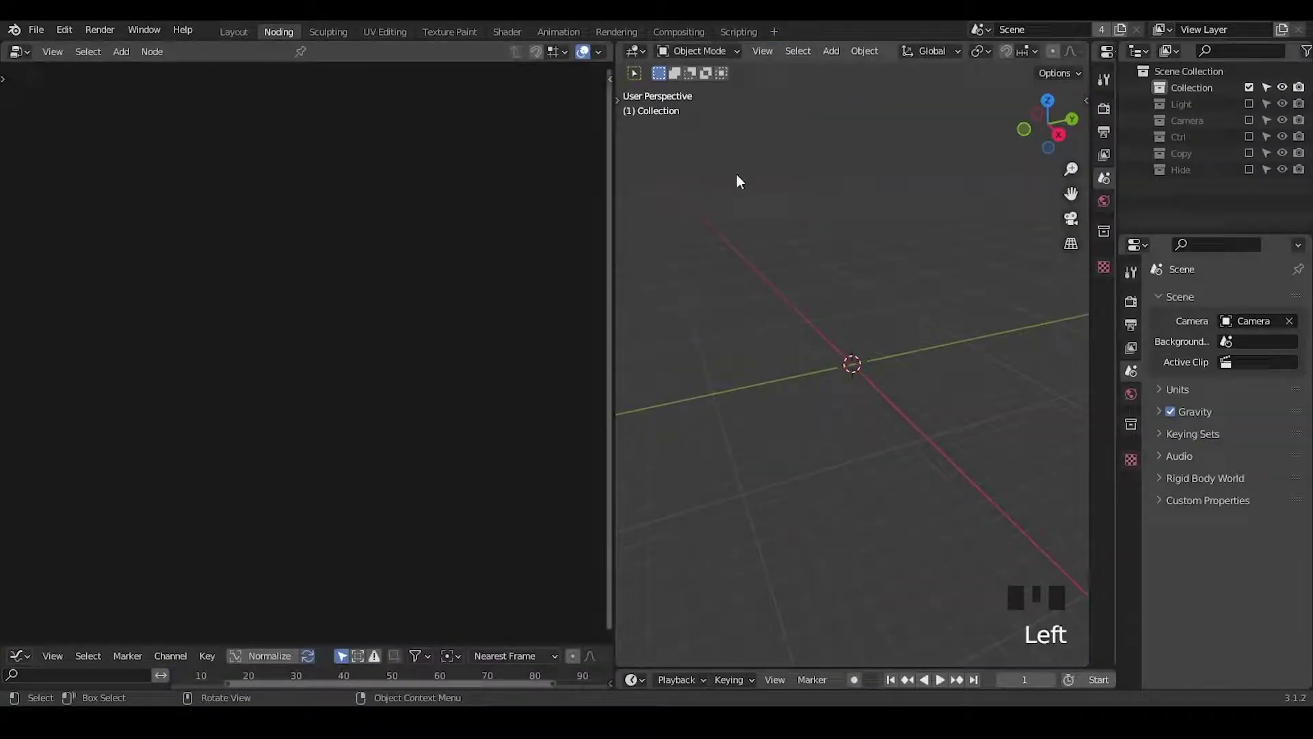
Step: Add a plane with a new geometry nodes tree and place a Curve Linear group node
key(shift+a)
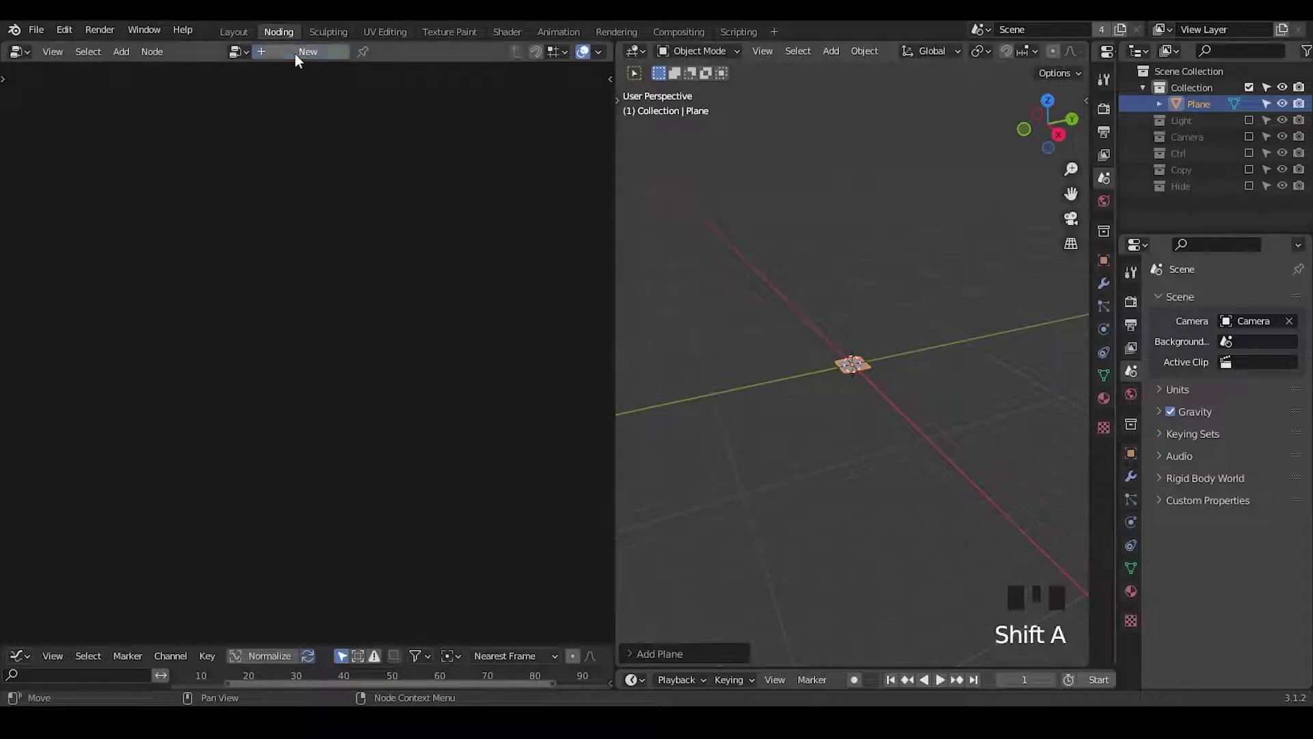
drag(303, 60, 187, 281)
key(x)
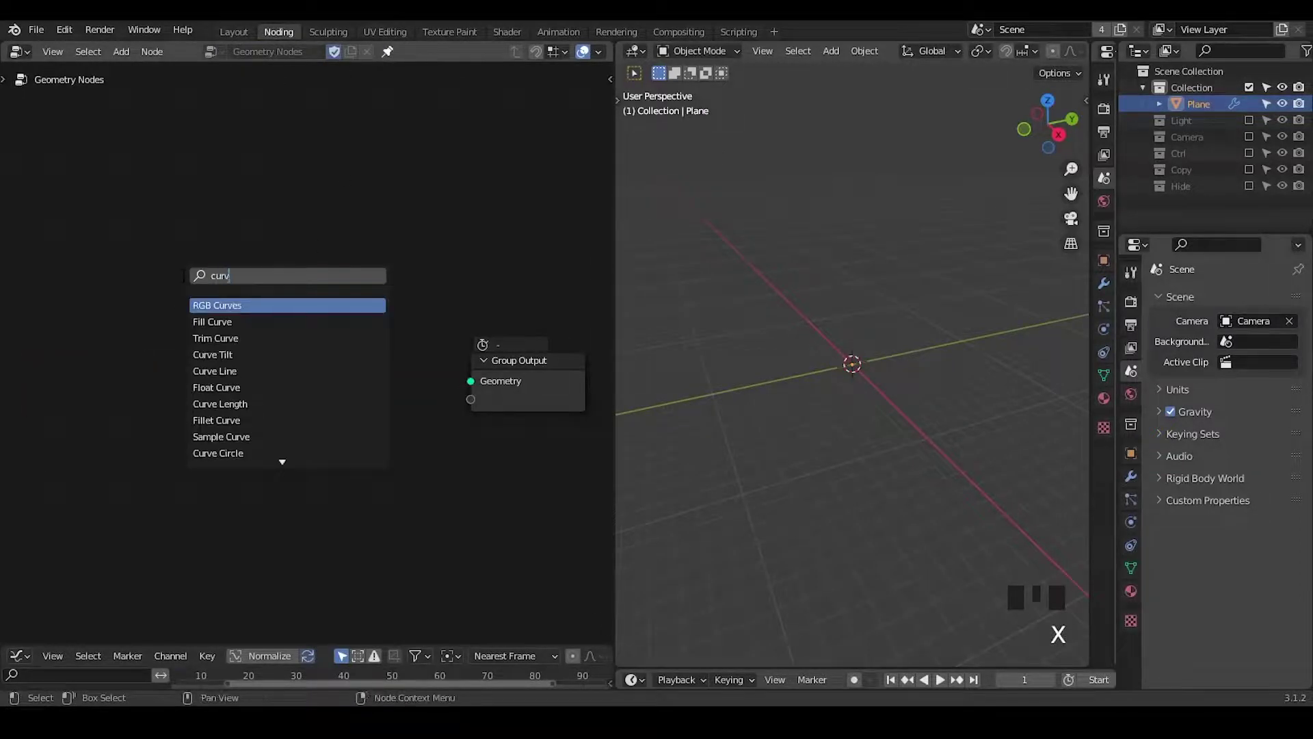
key(ctrl+a)
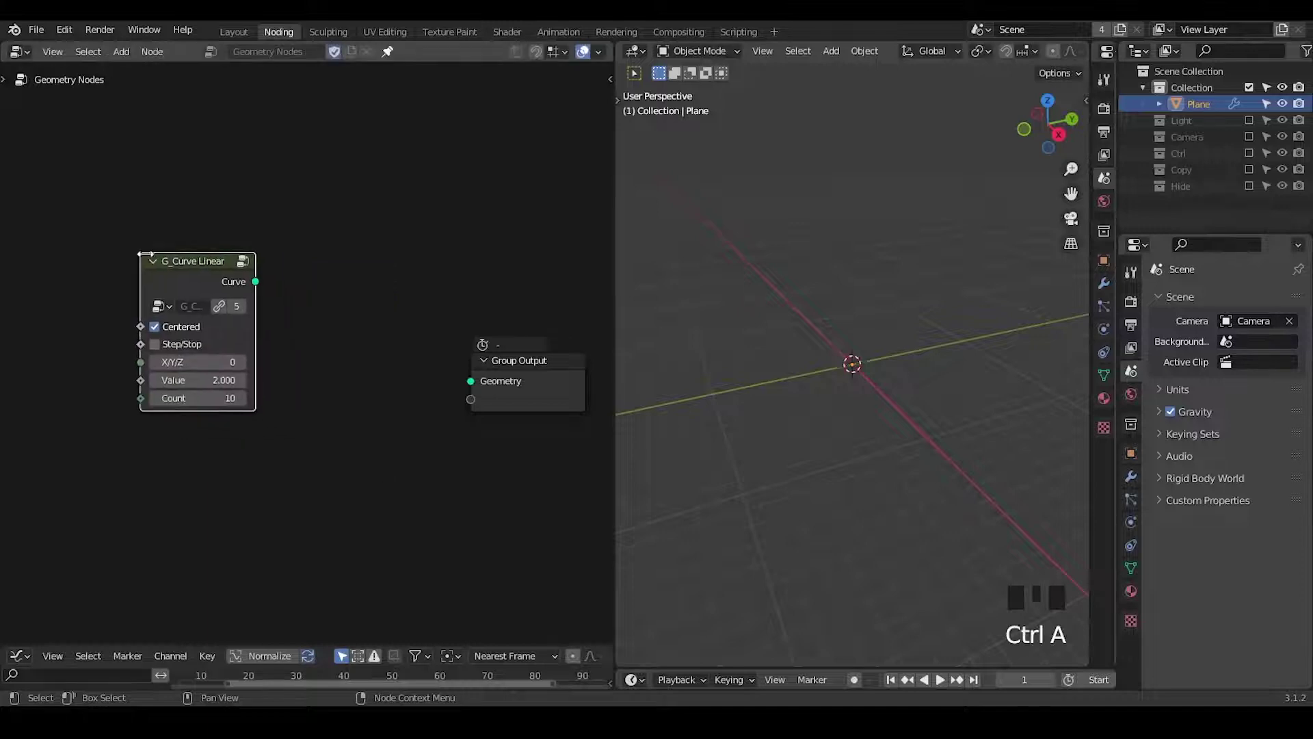
click(184, 274)
Step: Insert the G_Helical Connect group between the linear curve and the output
drag(763, 389, 389, 46)
key(ctrl+a)
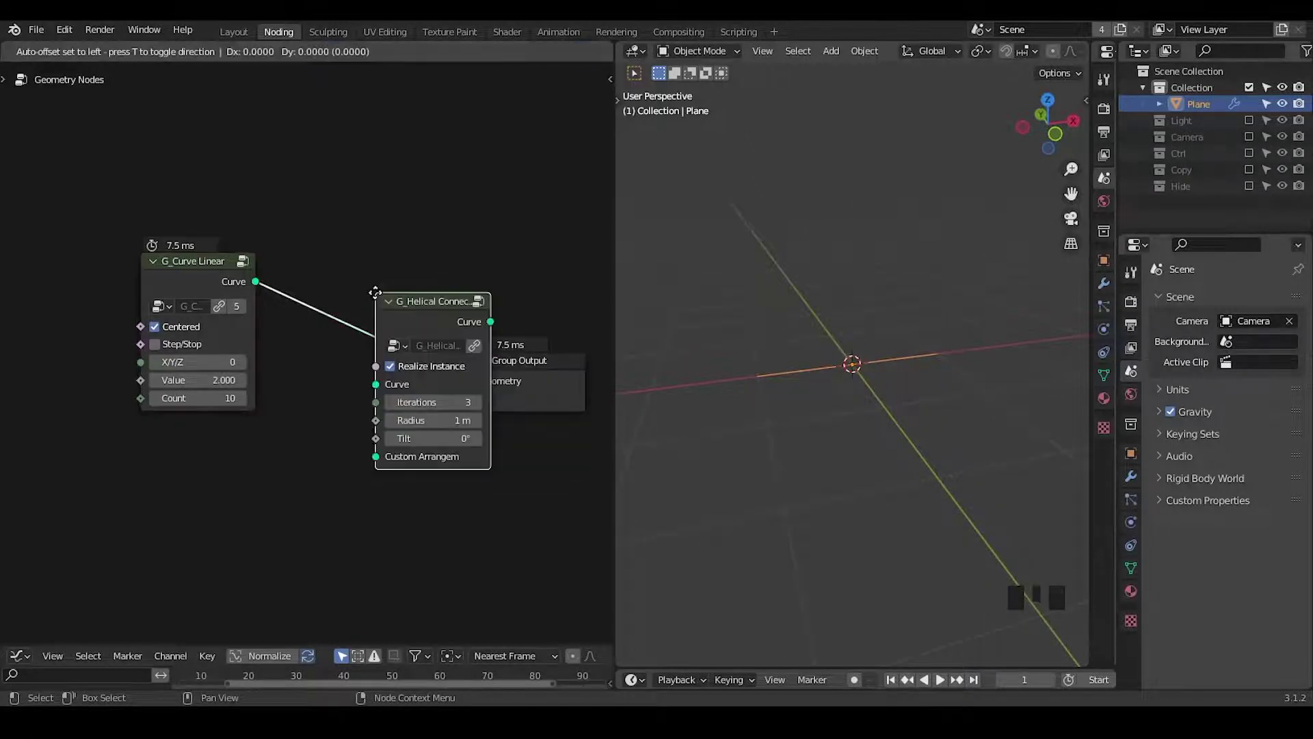
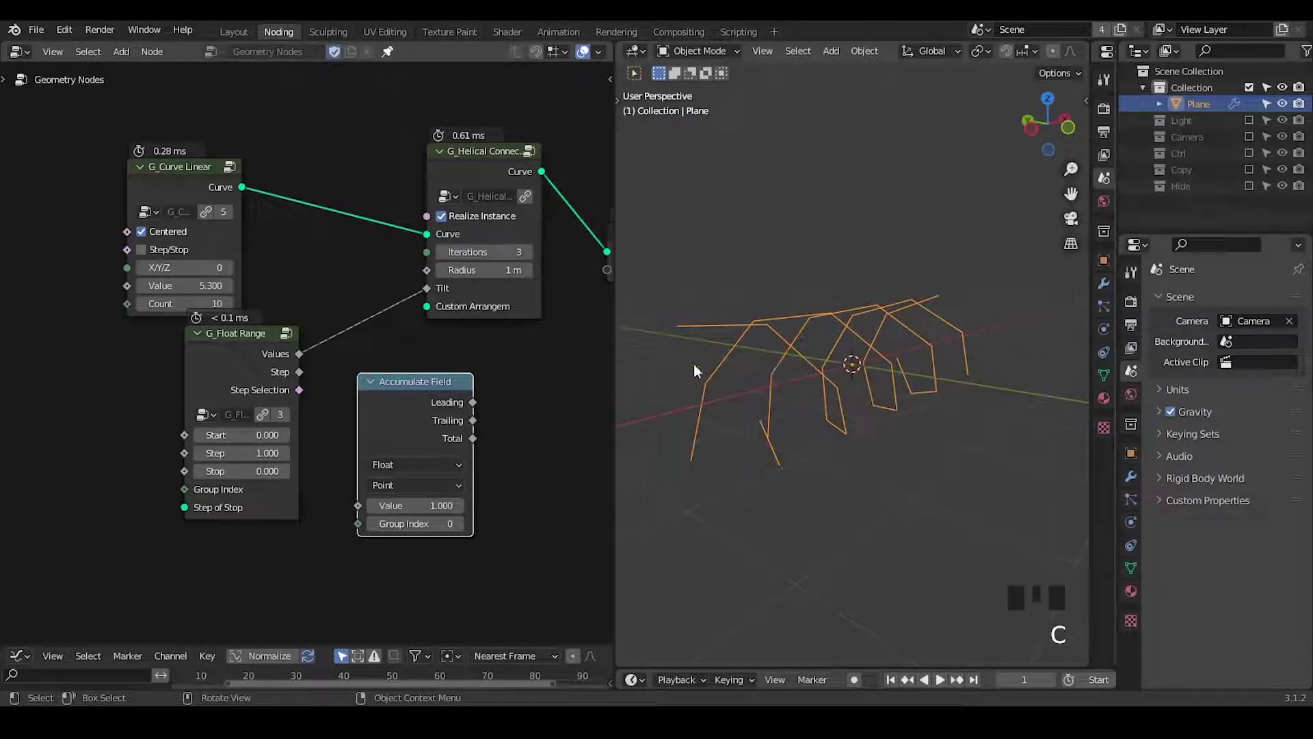
Step: Inspect the coil, move the linear curve node aside and begin editing its point count to 241
drag(820, 417, 841, 257)
scroll(up, 3)
key(ctrl+shift+alt+q)
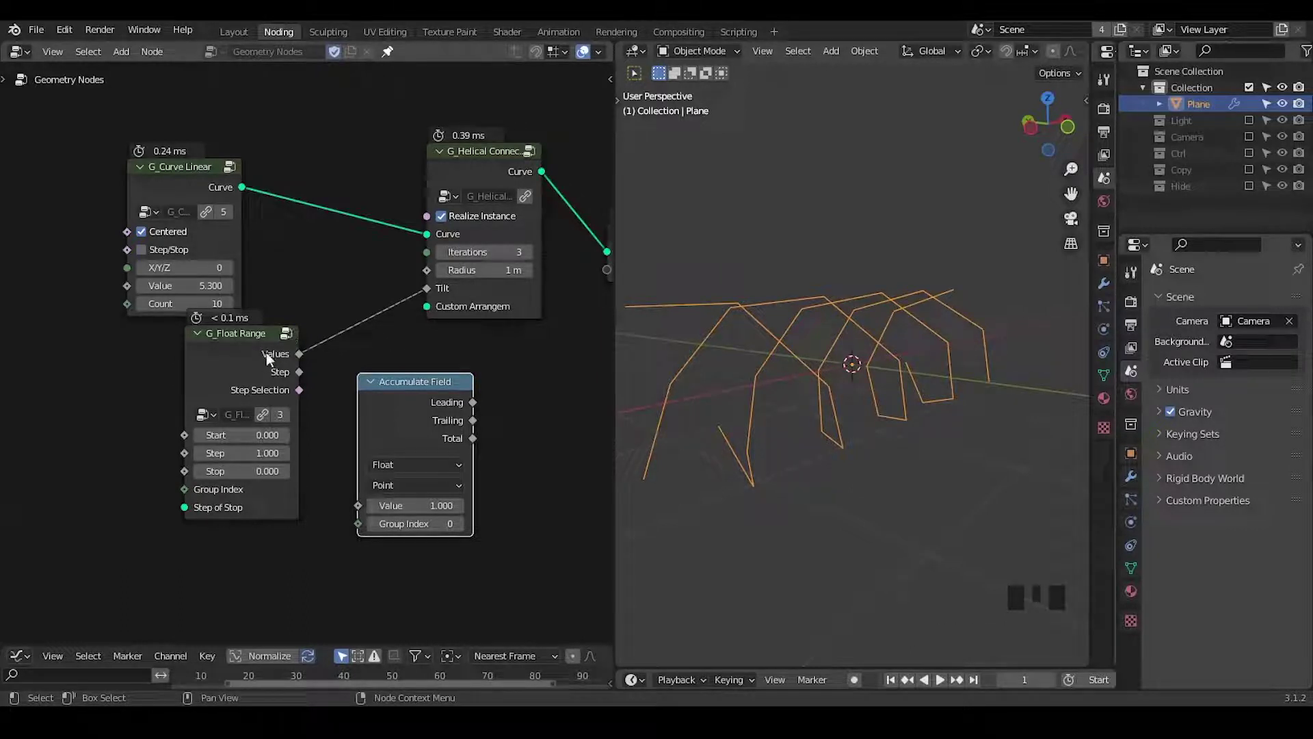
drag(790, 389, 198, 198)
click(198, 199)
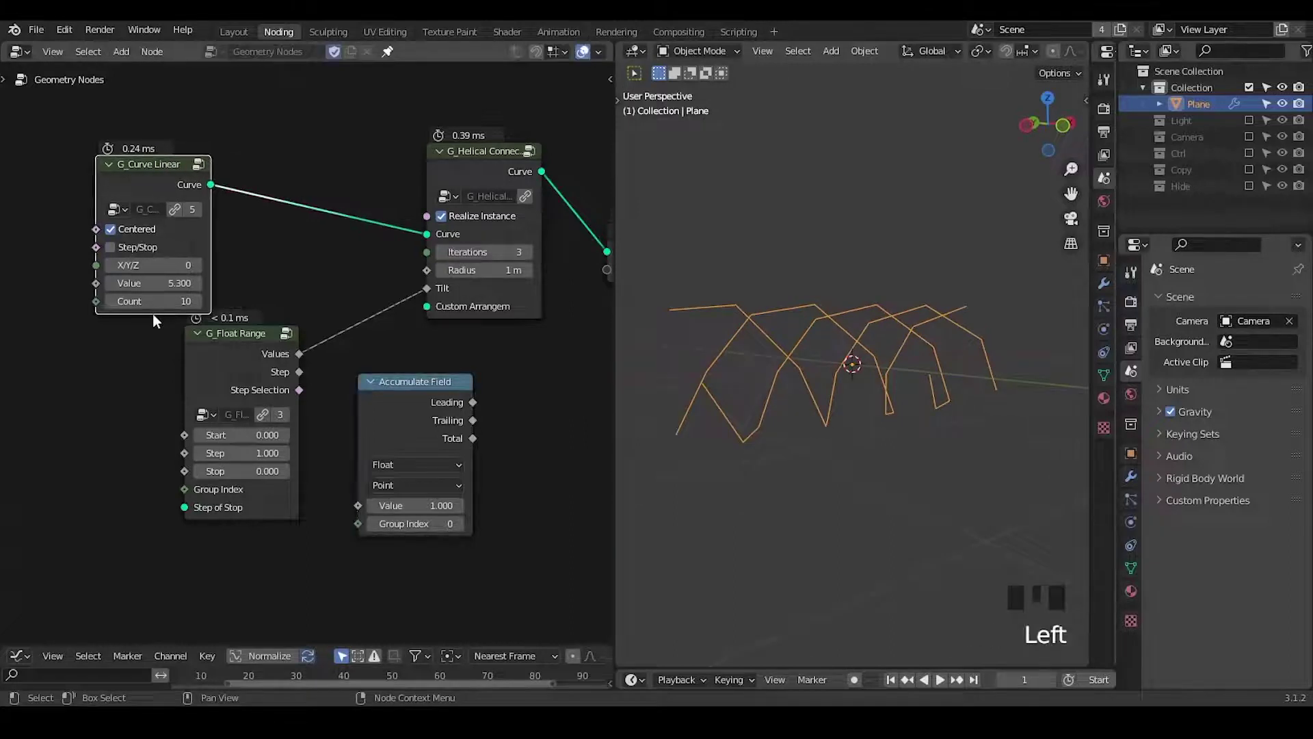
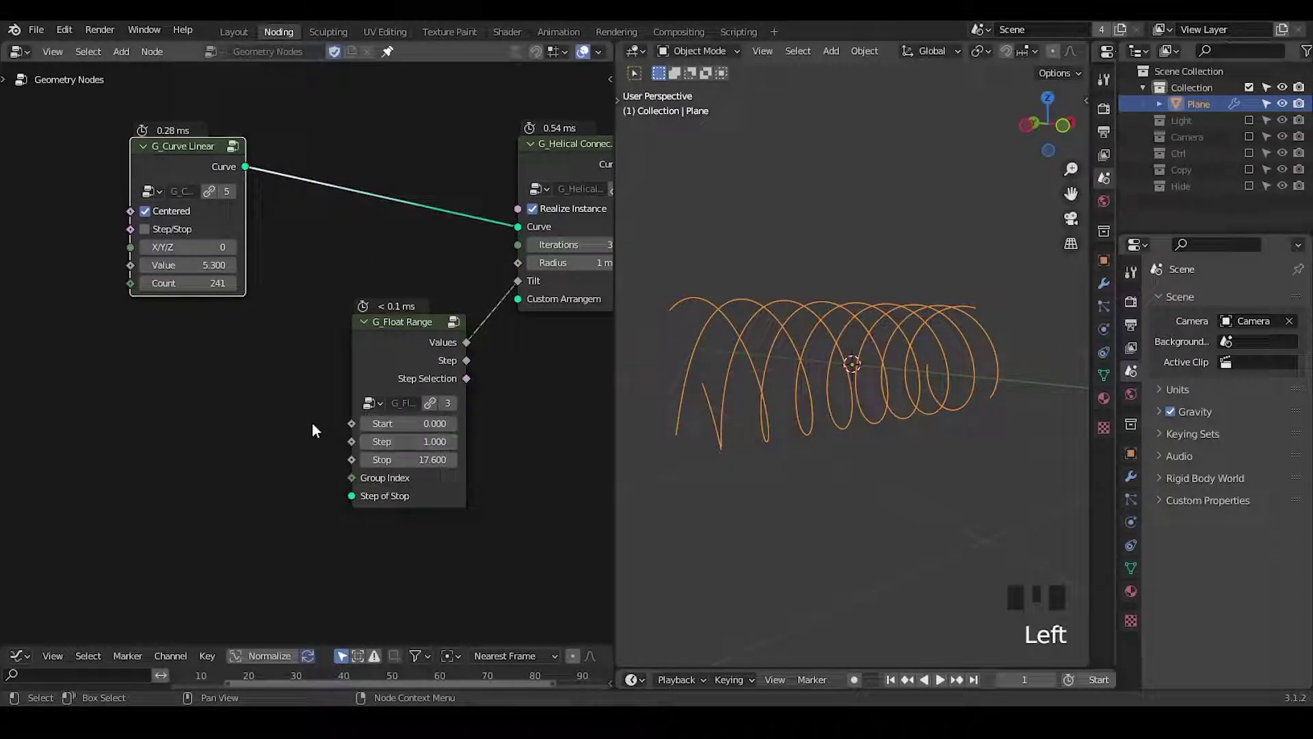
Step: Add a G_Directional Falloff group and wire its Falloff into the helix Radius
key(ctrl+a)
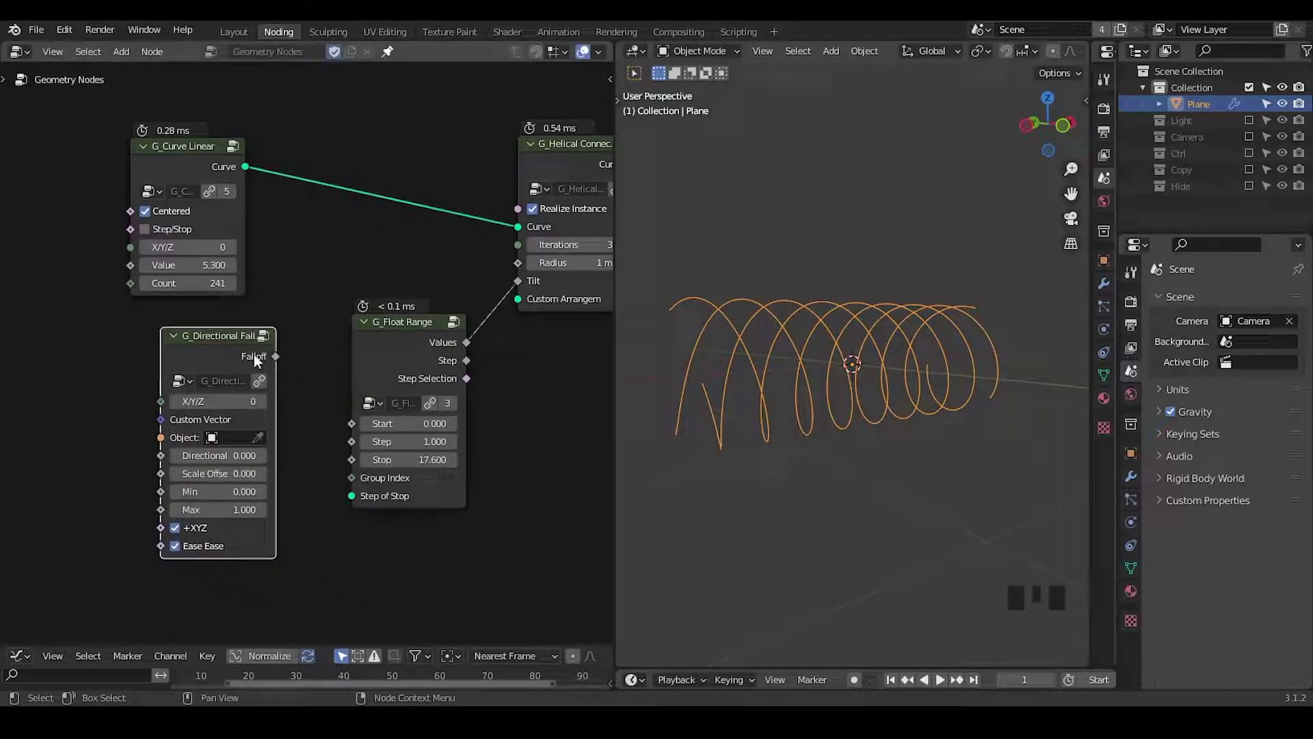
drag(280, 360, 877, 372)
drag(877, 372, 845, 242)
Step: View the coil from the front and draw annotation marks over the viewport
key(d)
drag(841, 196, 843, 512)
key(d)
key(d)
key(d)
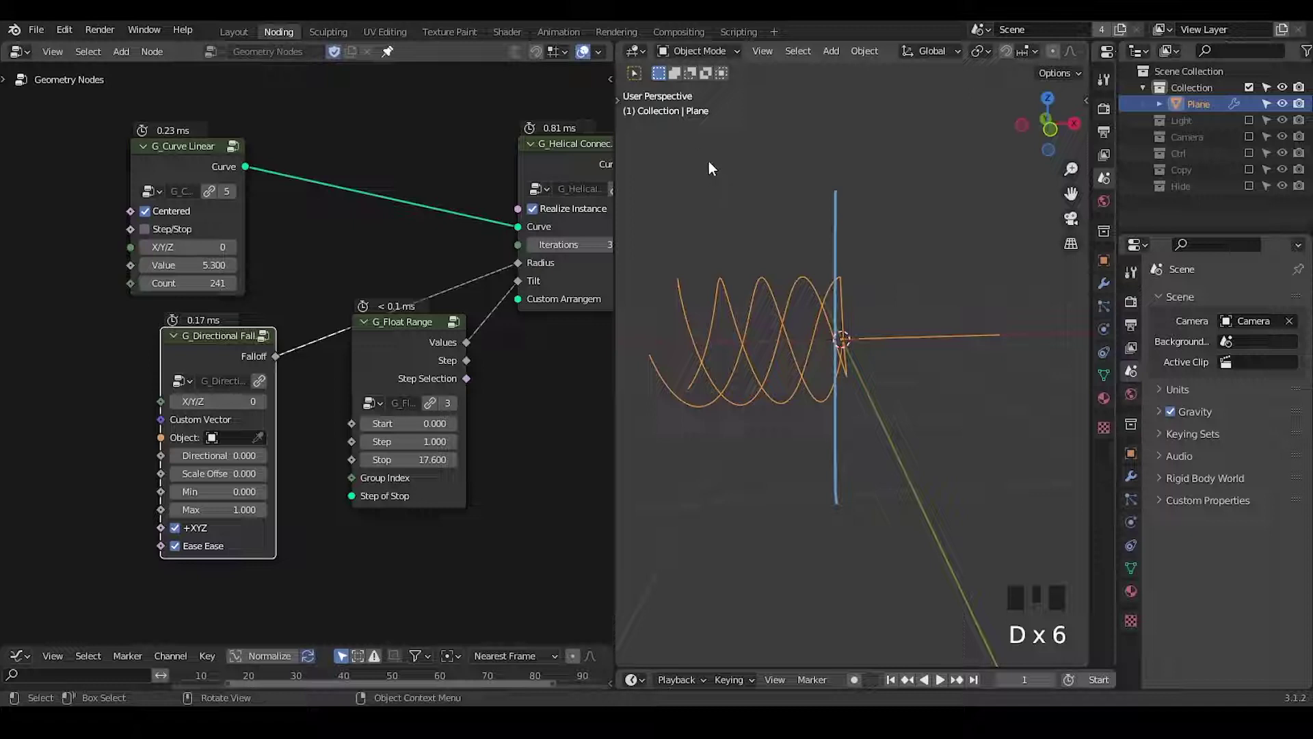
key(d)
click(713, 139)
key(d)
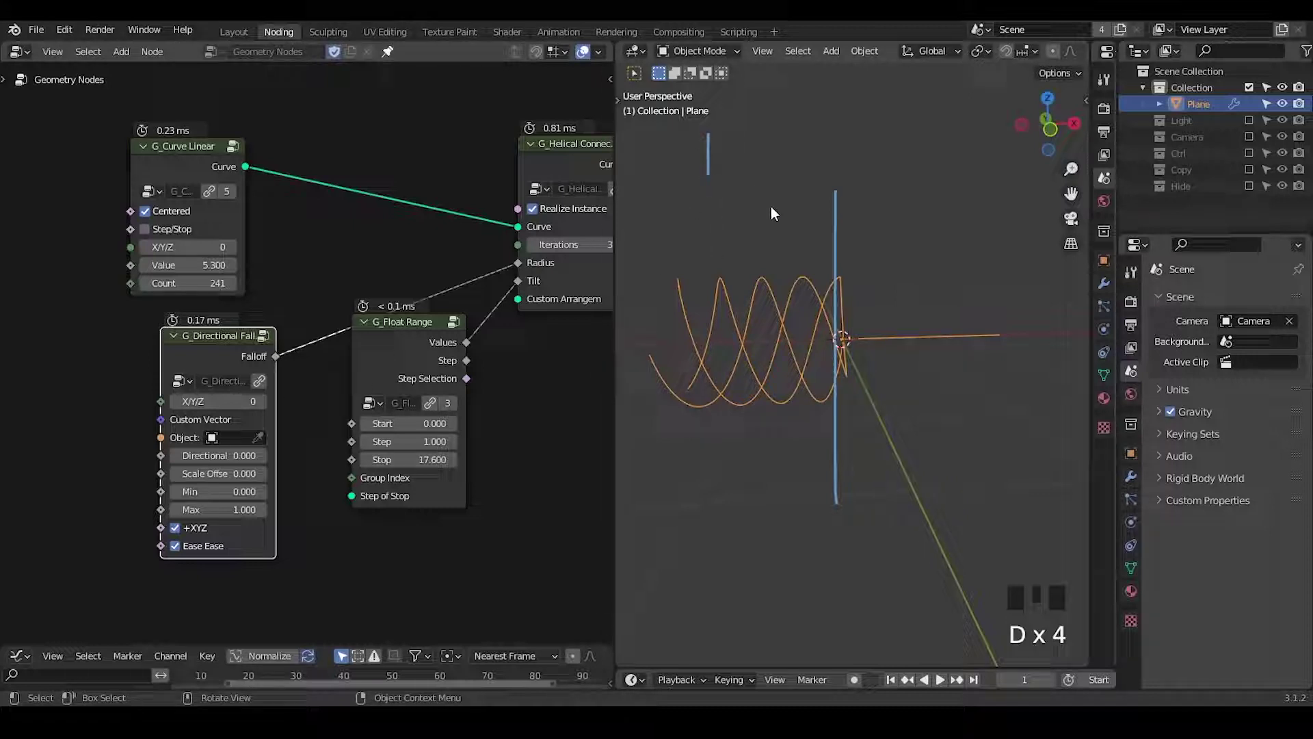
key(d)
drag(926, 136, 927, 119)
key(d)
key(d)
key(d)
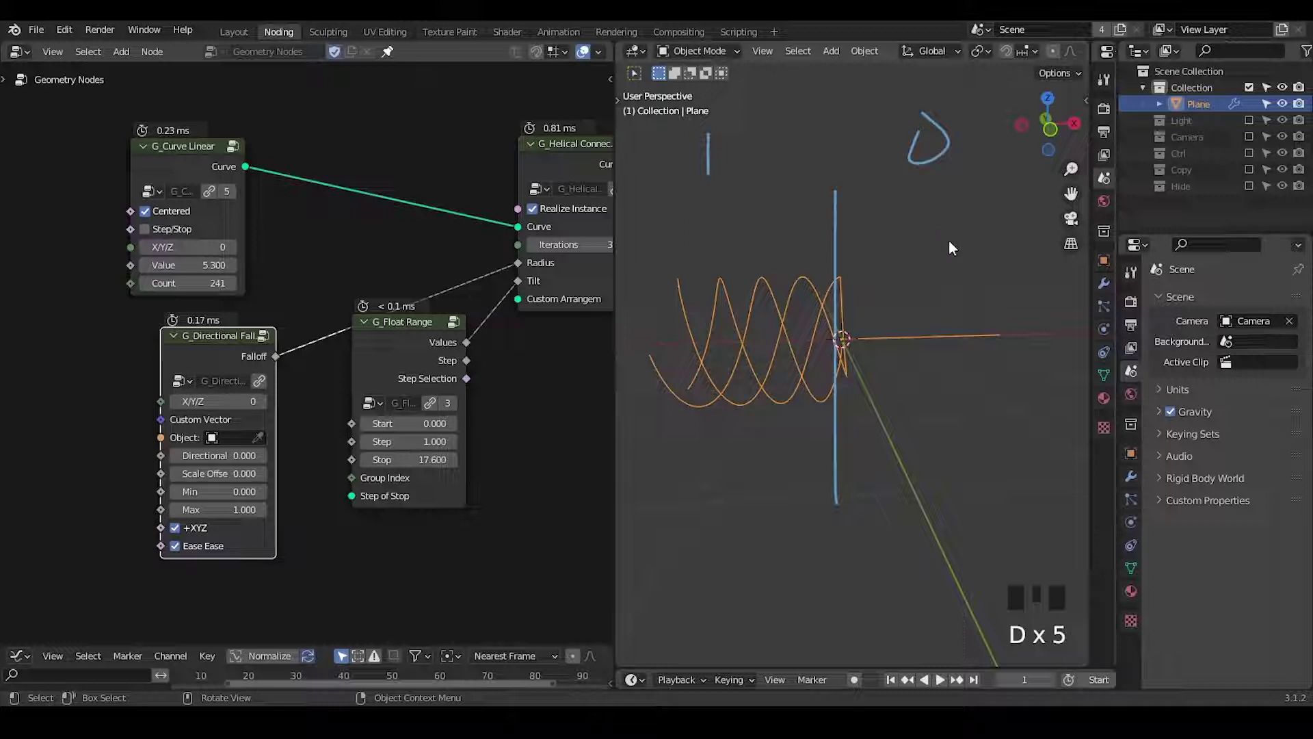
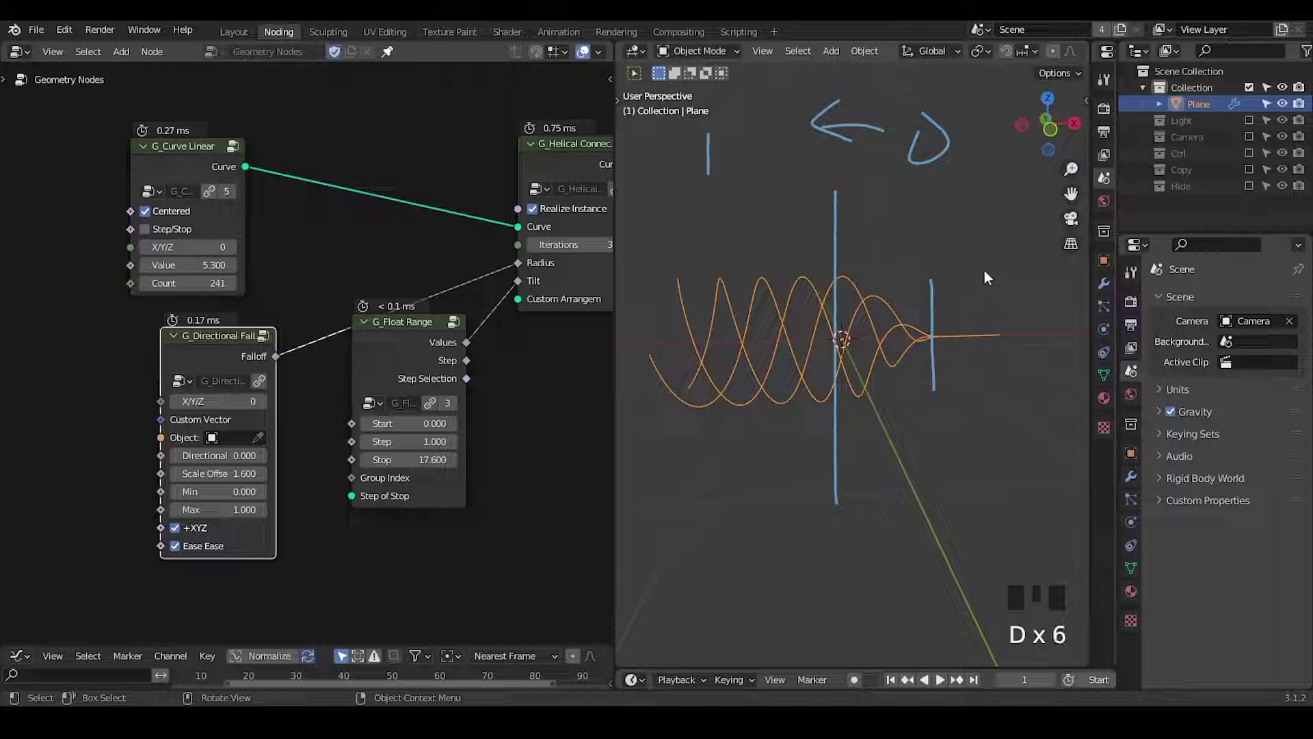
Step: Set the falloff Scale Offset to 1.6 and Directional to -1.4 so the helix tapers near the origin
key(ctrl+shift+alt+w)
key(ctrl+shift+alt+q)
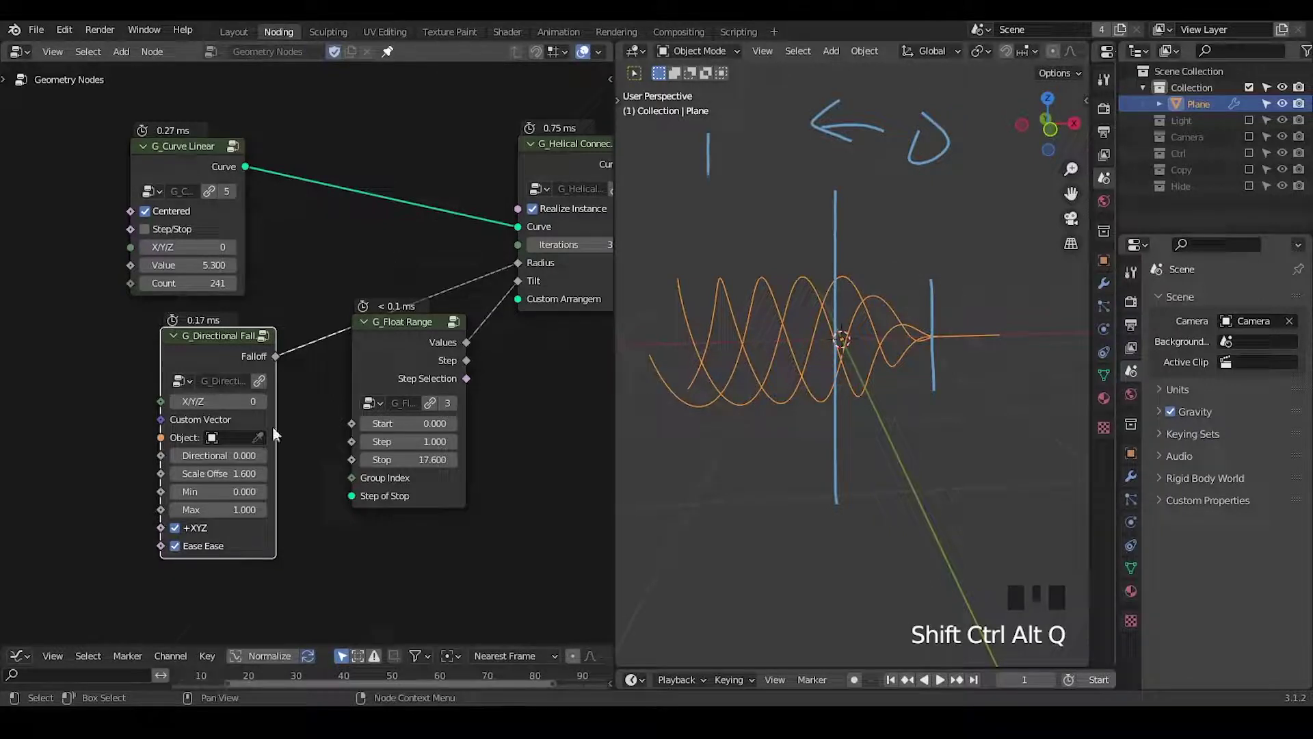
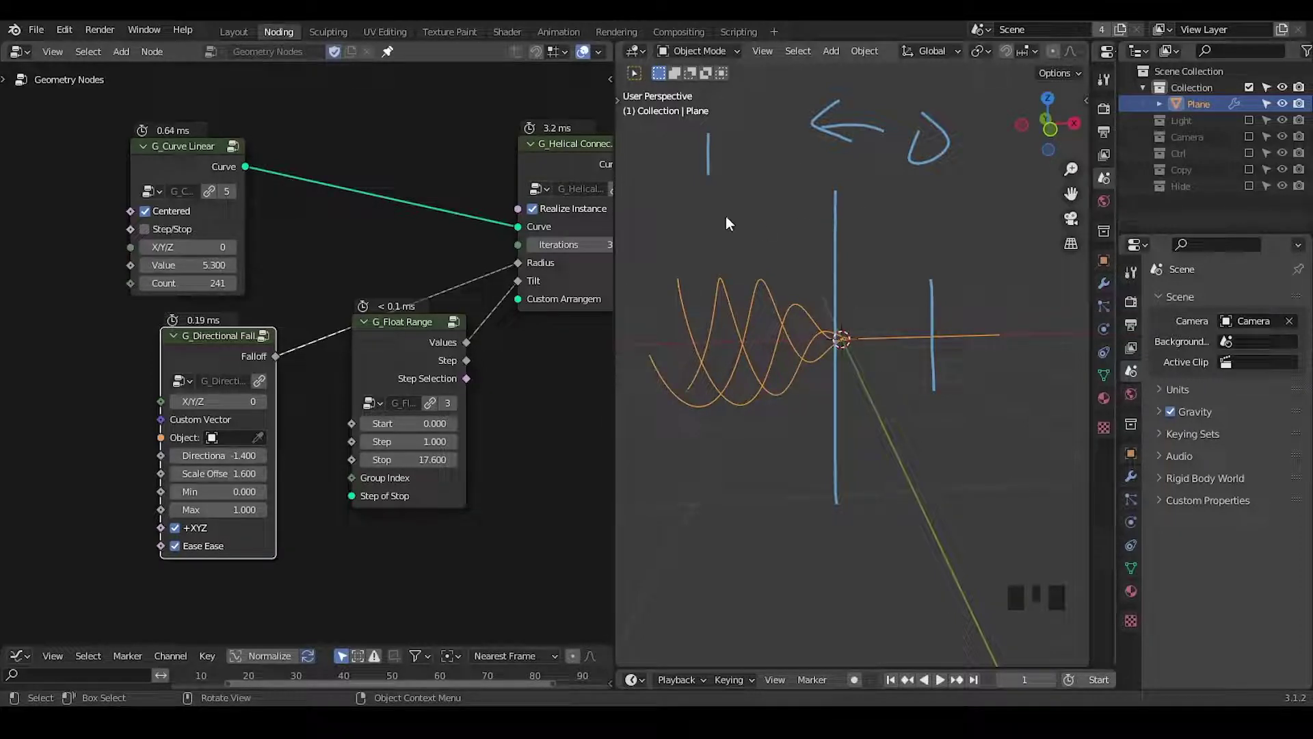
Step: Turn off +XYZ on the Directional Falloff to flip the taper, clearing the annotation marks
drag(786, 308, 206, 512)
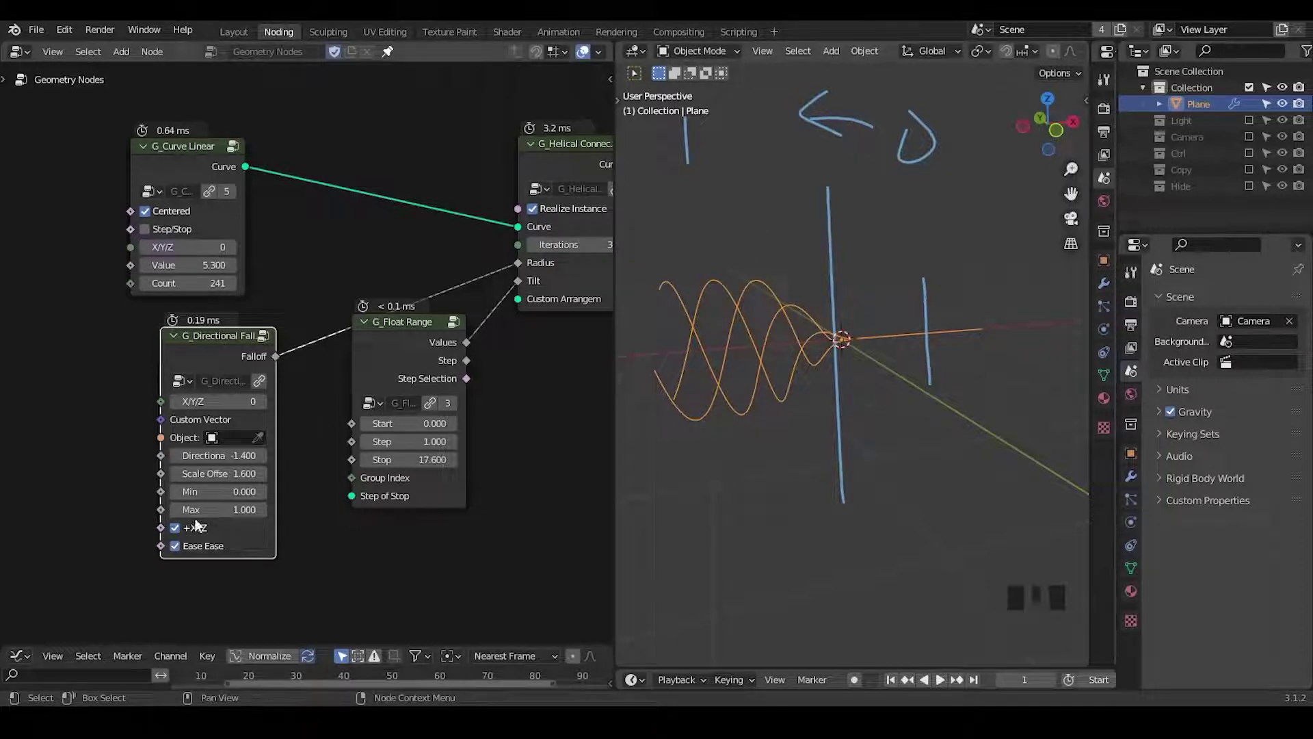
click(205, 532)
drag(928, 349, 770, 182)
key(d)
drag(766, 103, 735, 405)
key(d)
Step: Rearrange the nodes and adjust the falloff's Max value
drag(337, 392, 230, 311)
click(230, 311)
drag(198, 308, 265, 124)
click(264, 124)
key(ctrl+a)
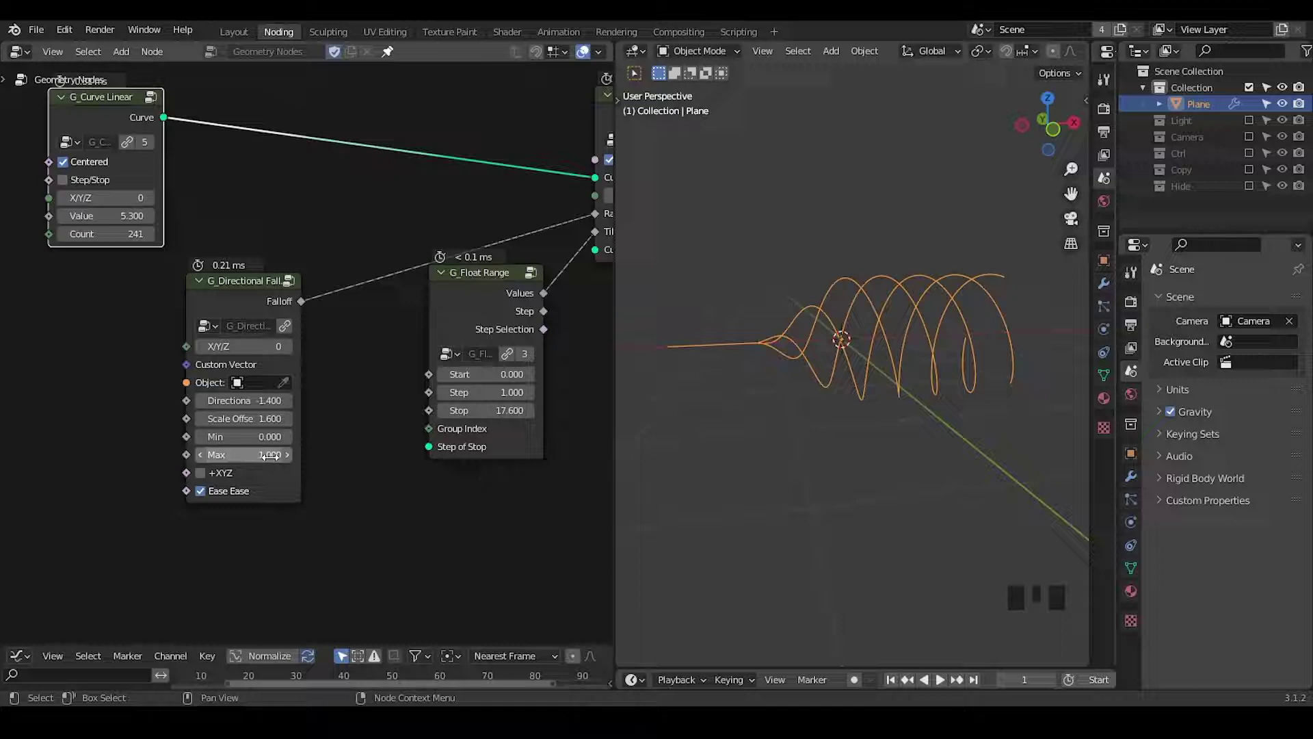
Step: Insert G_Remap 0-1 on the Falloff–Radius link with To Min 0.1 and To Max 2.22, plus a Map Range node nearby
key(ctrl+a)
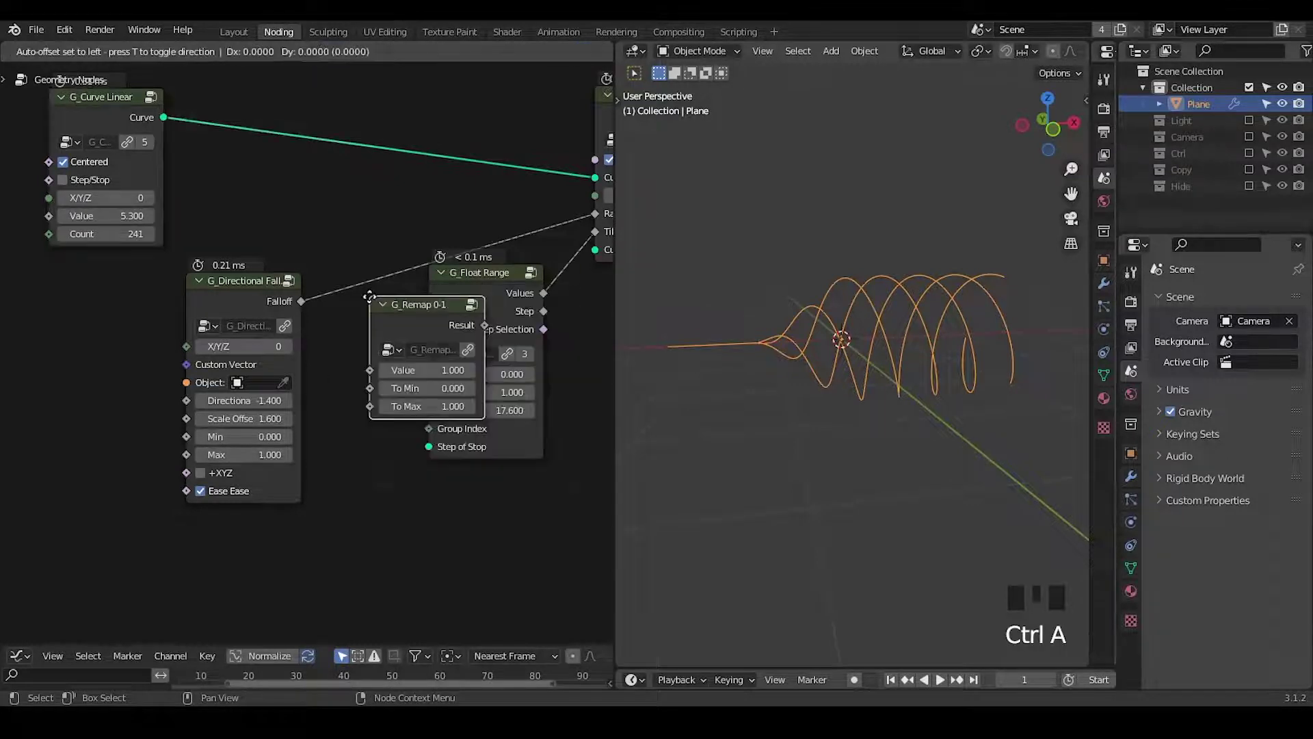
drag(373, 407, 192, 285)
click(192, 285)
click(355, 249)
key(ctrl+a)
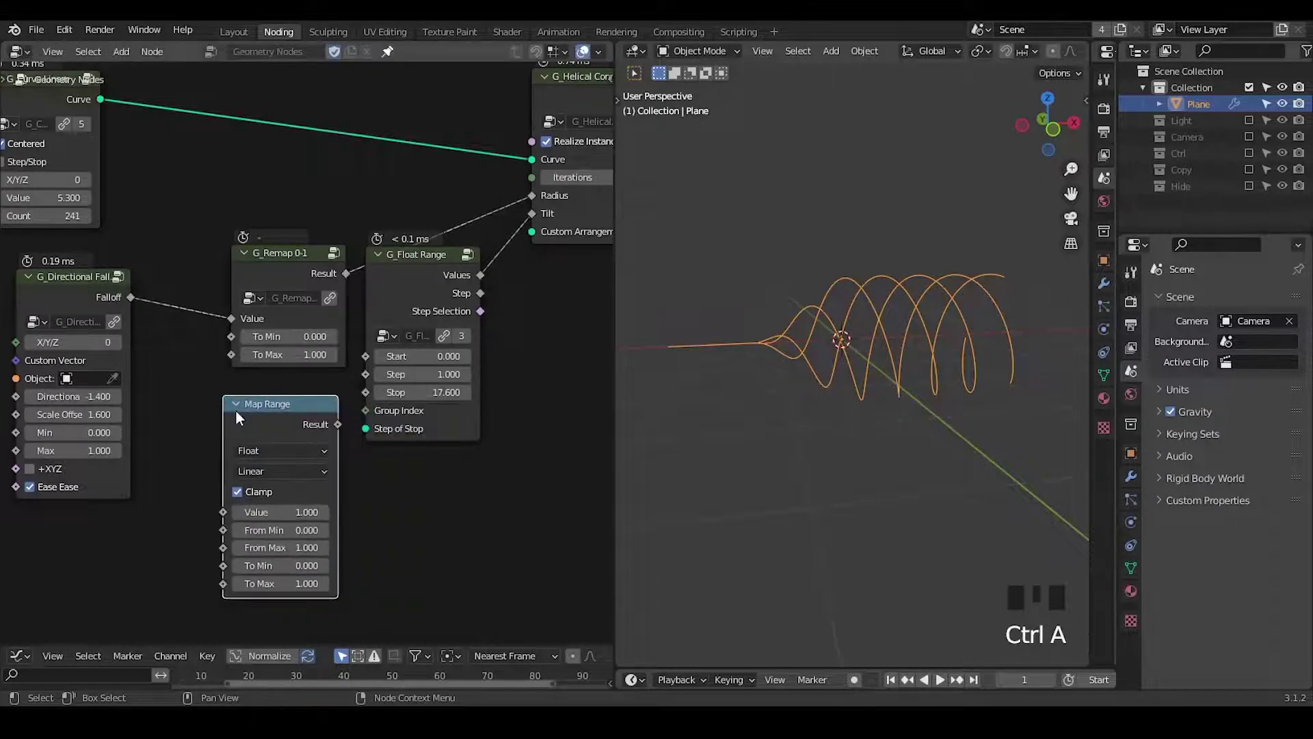
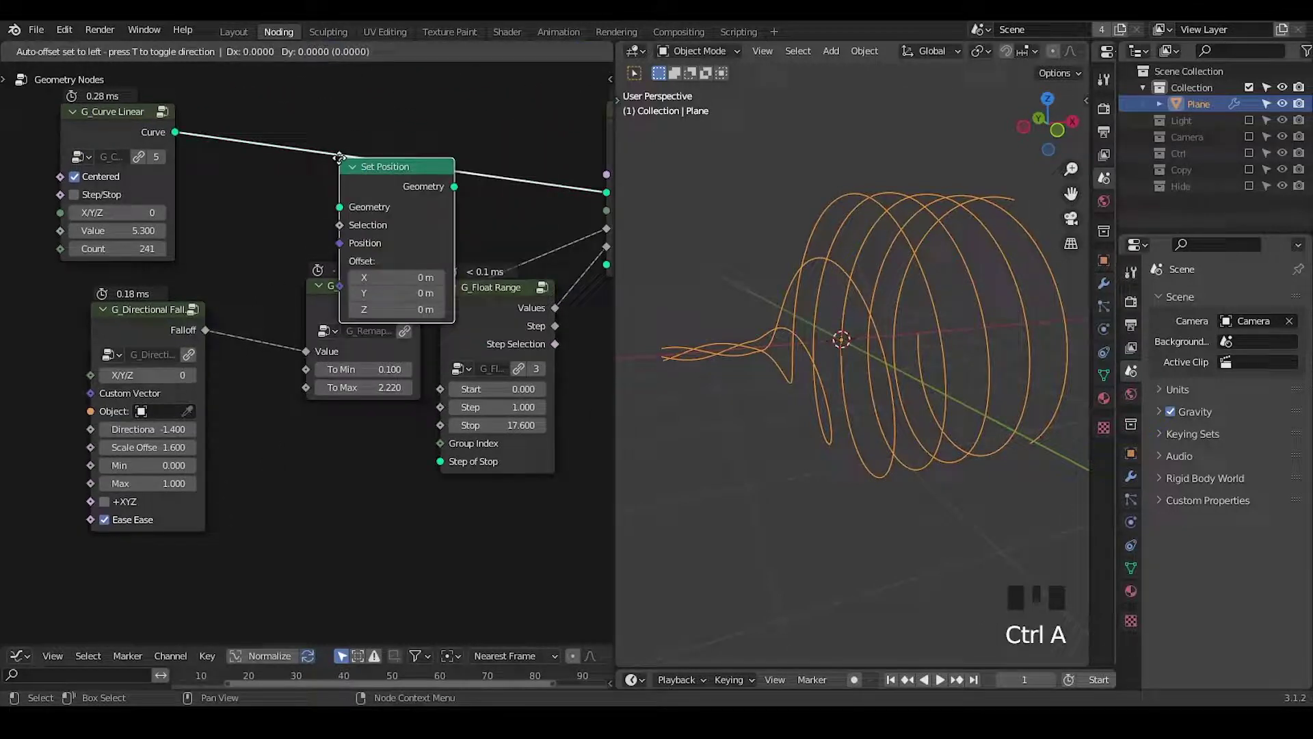
Step: Insert Set Position with a Combine XYZ offset whose X comes from a duplicated Remap 0-1 (To Max 7.12)
drag(309, 255, 389, 221)
click(390, 220)
click(209, 238)
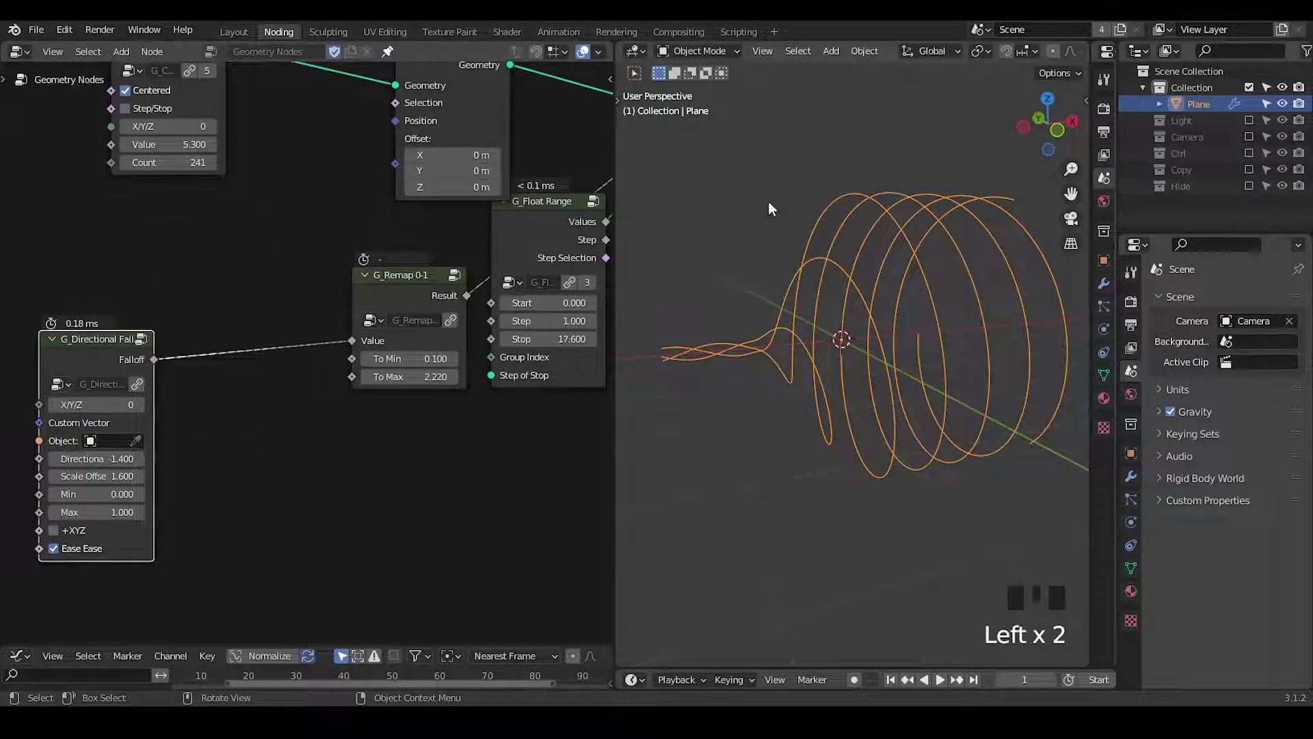
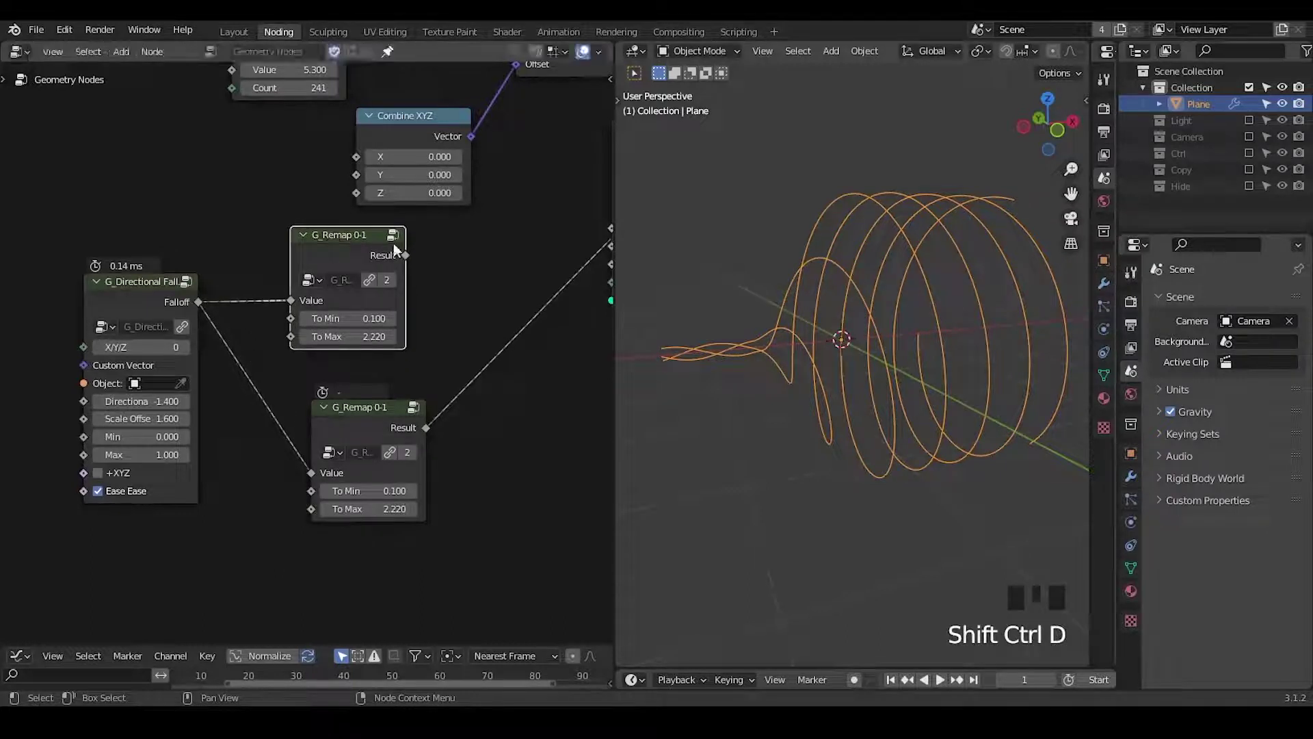
drag(419, 259, 352, 173)
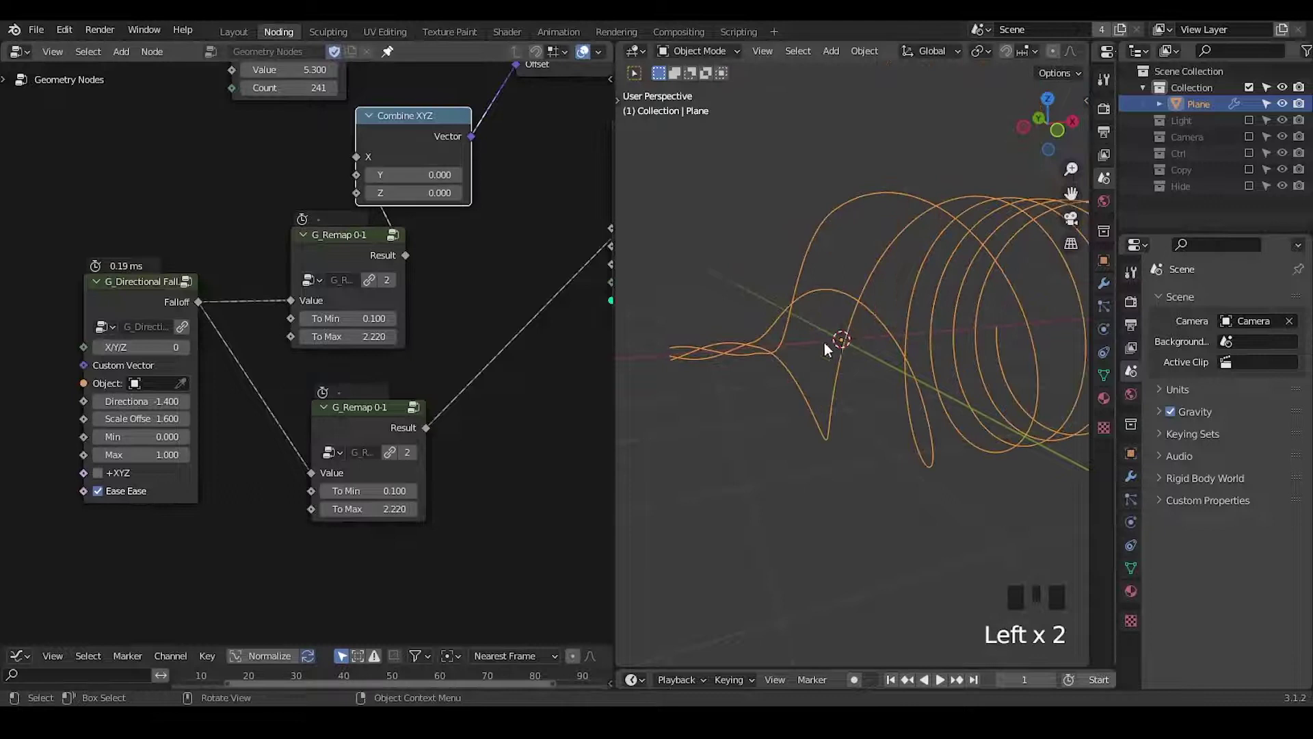
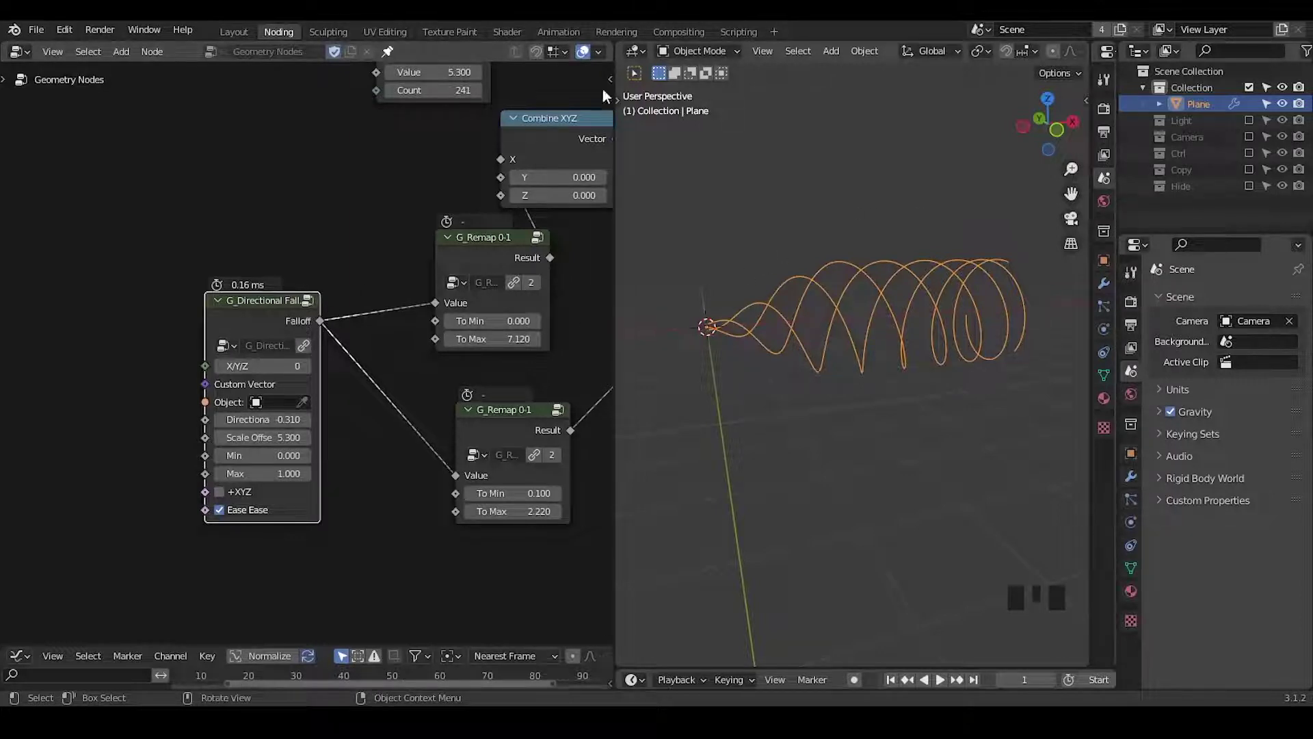
Step: Show the Ctrl collection and assign its scaled-up Controller empty as the falloff's target object
click(1252, 159)
click(1150, 156)
click(1198, 175)
click(1138, 527)
drag(1239, 323, 312, 409)
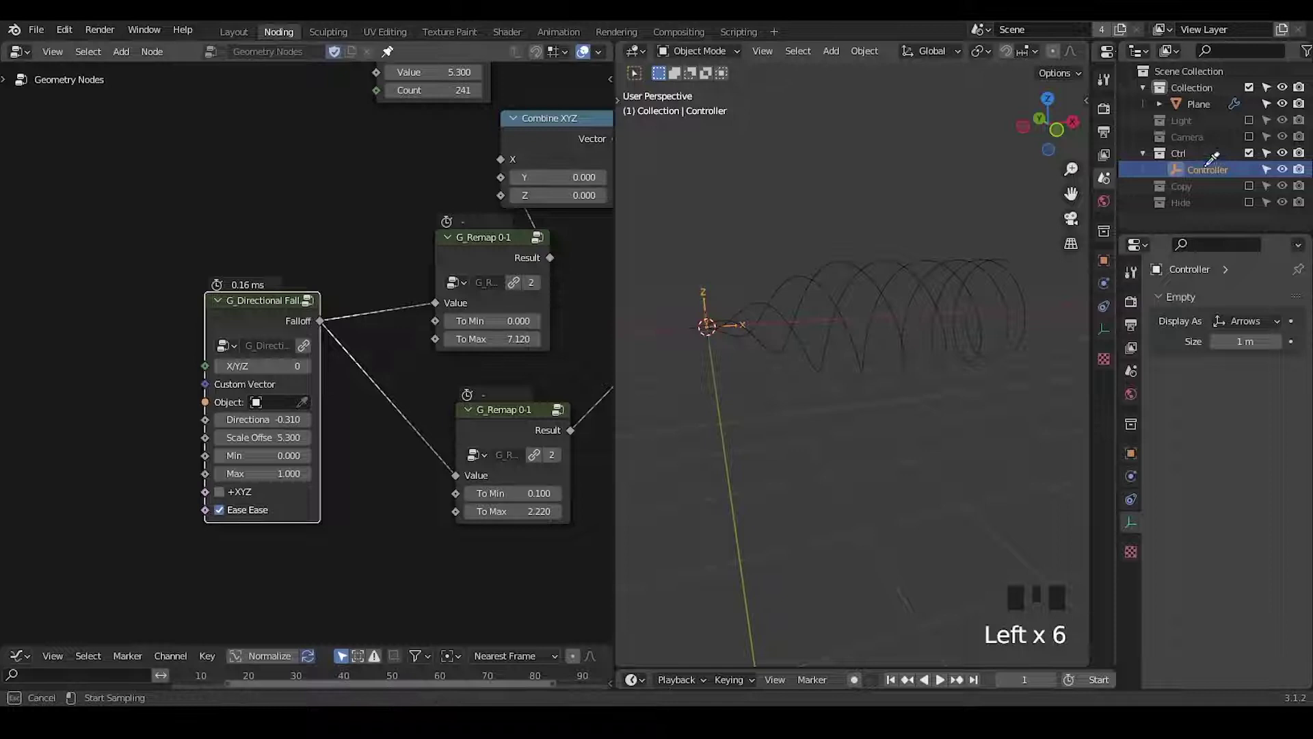
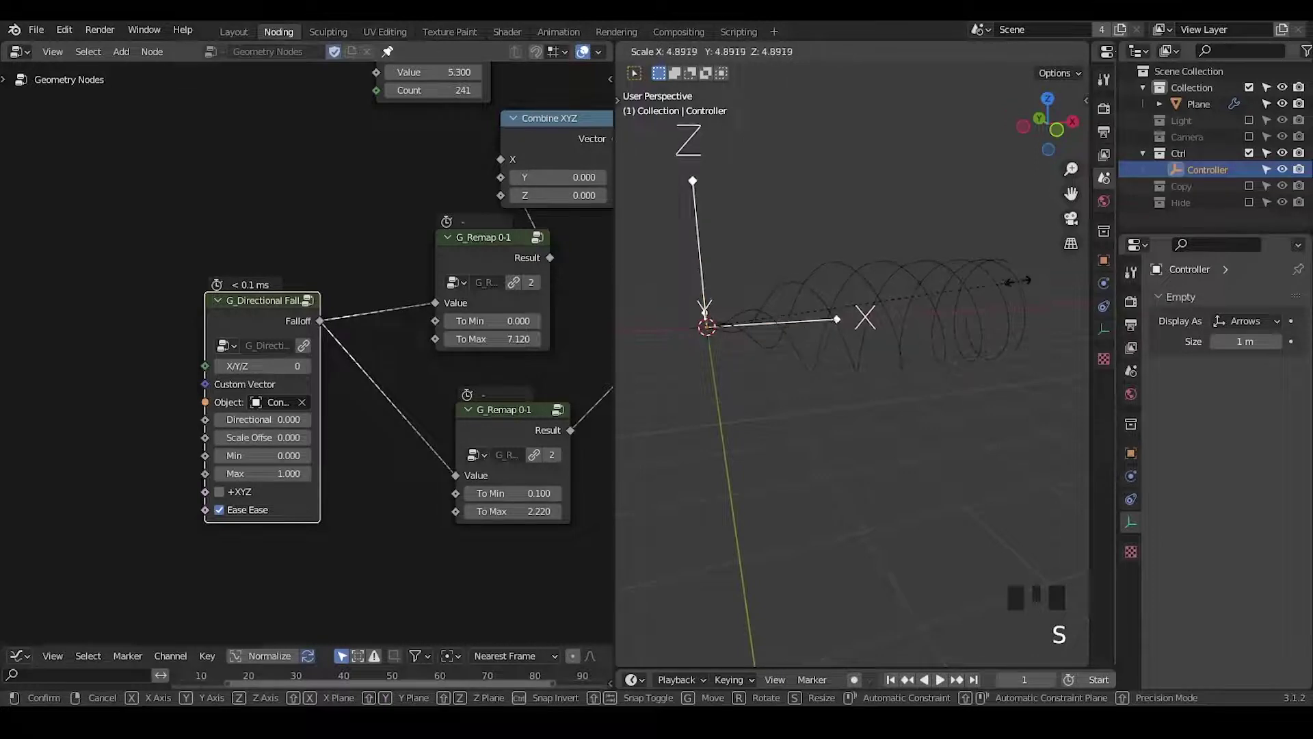
key(g)
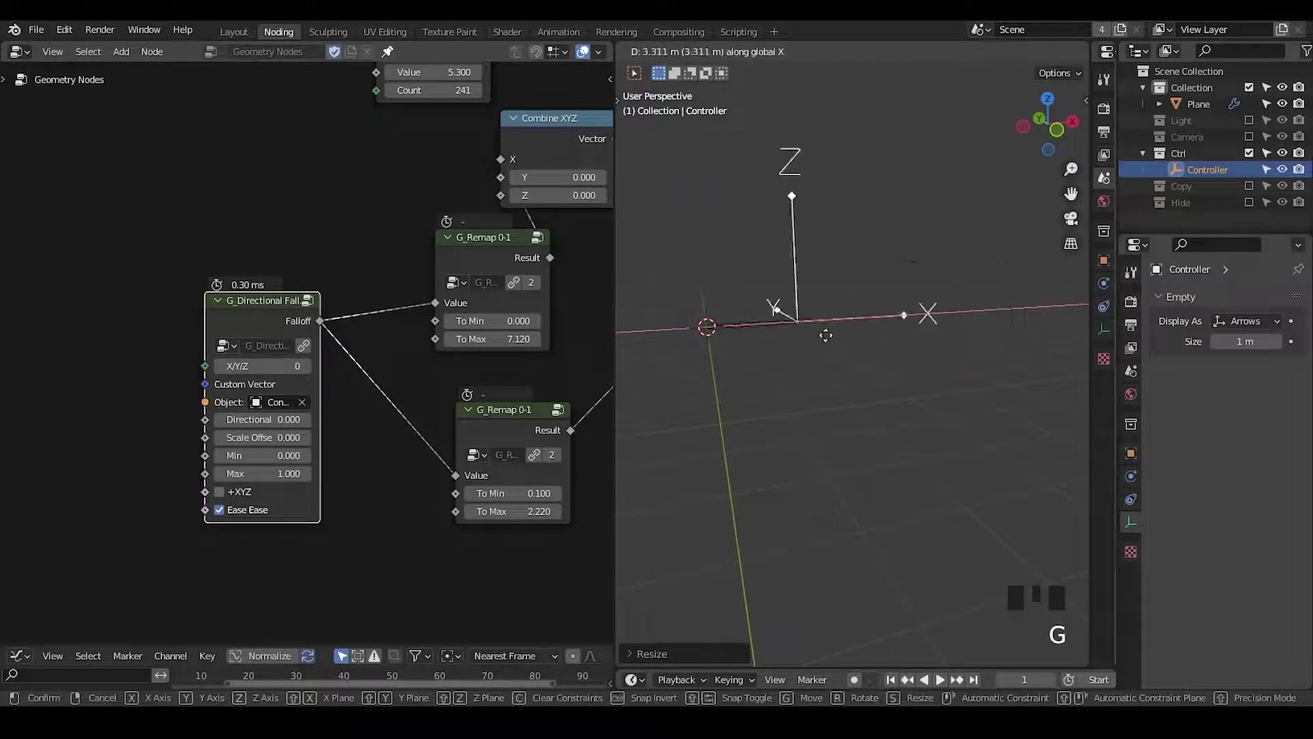
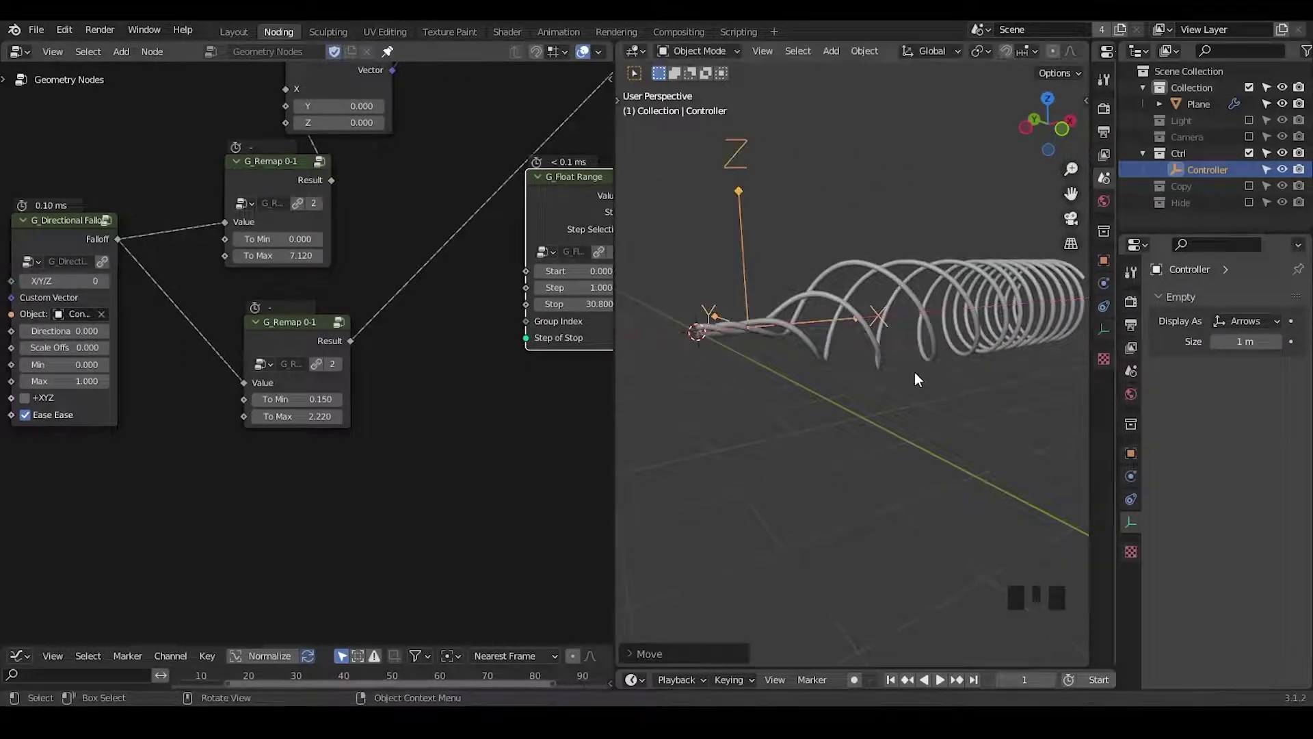
Step: Move the Controller along X and inspect how the strands untwist past it
drag(879, 374, 829, 389)
key(ctrl+alt+KP_0)
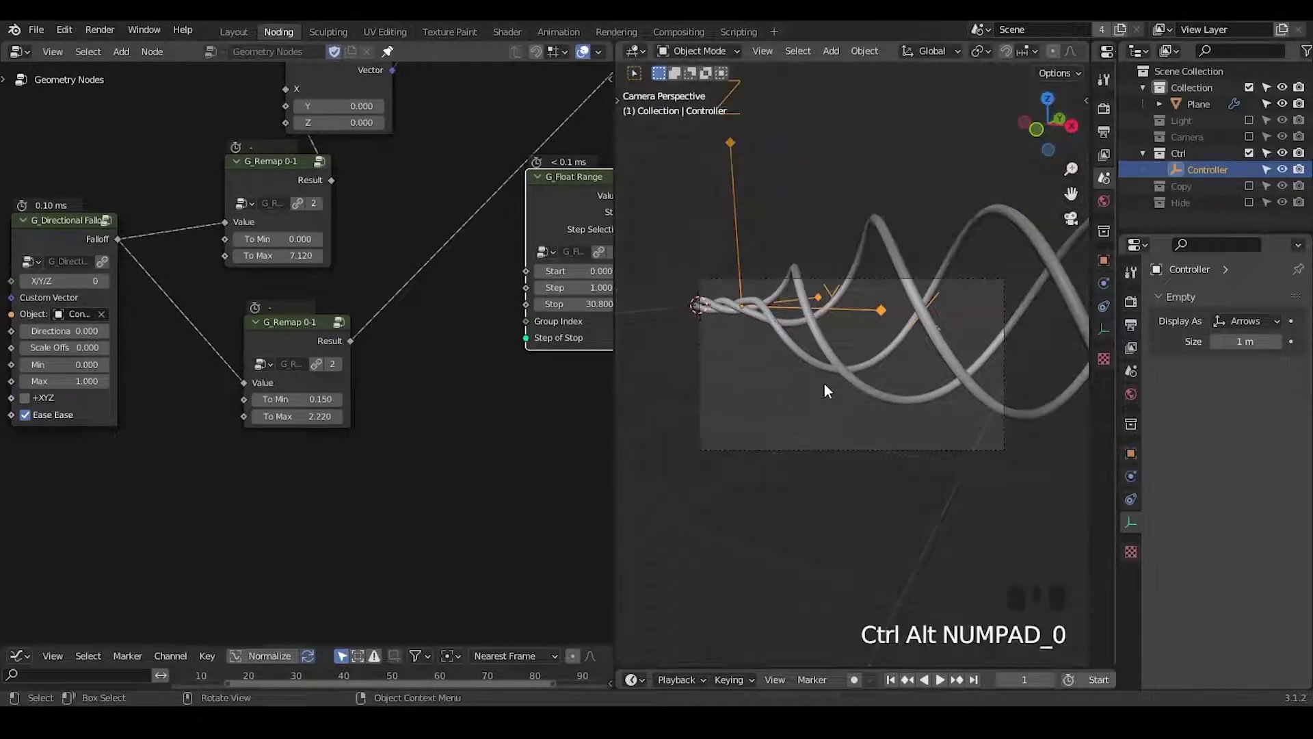
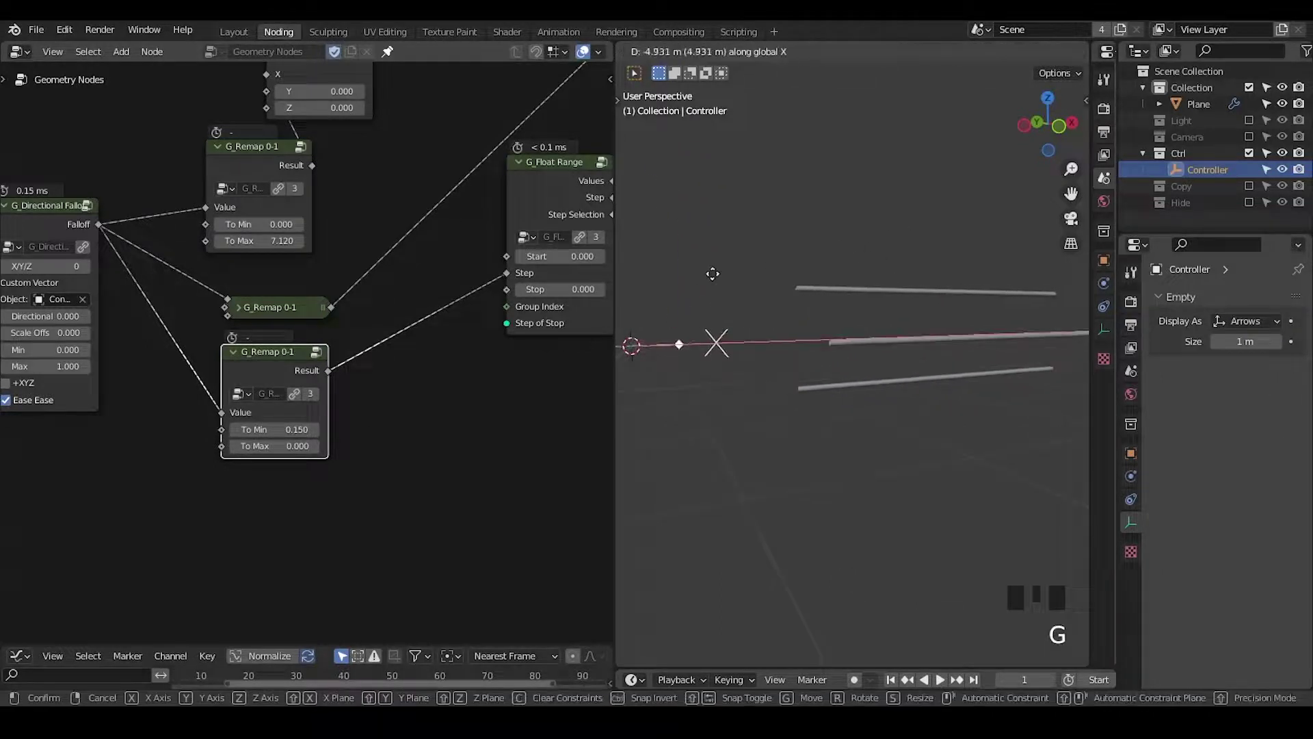
drag(782, 245, 906, 344)
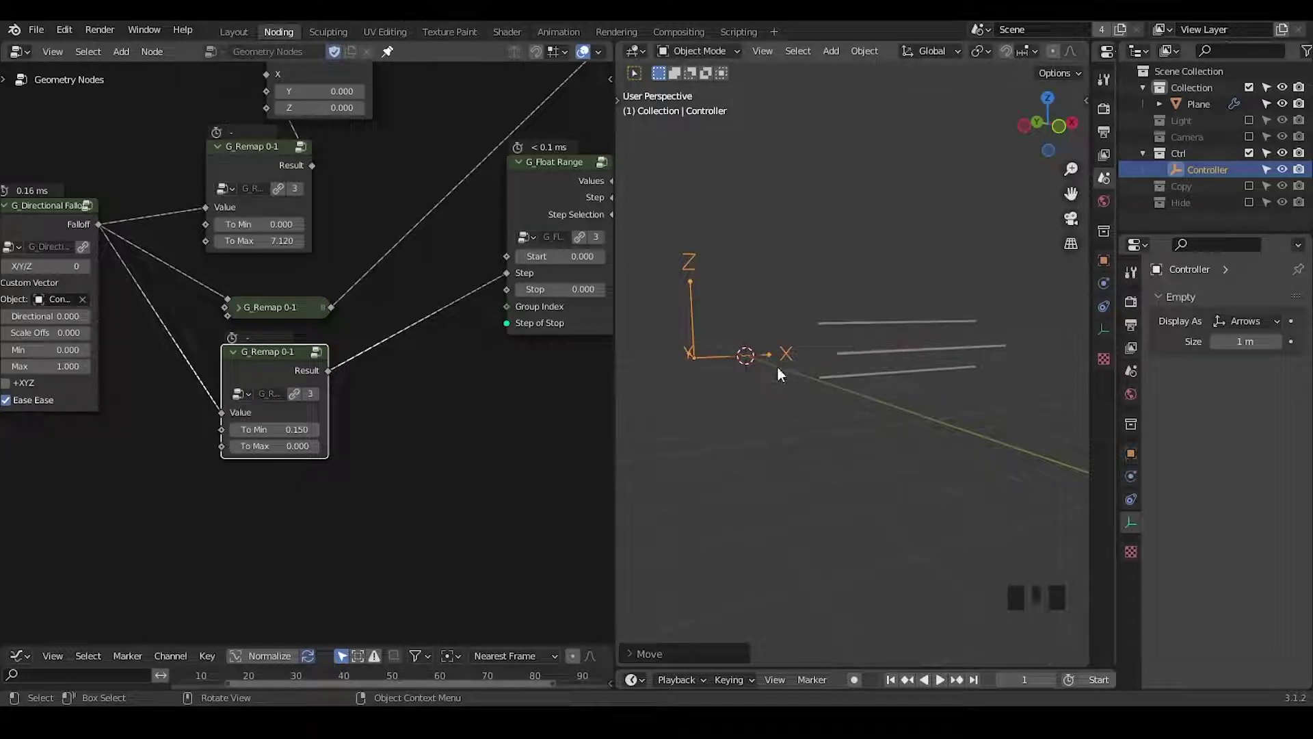
key(g)
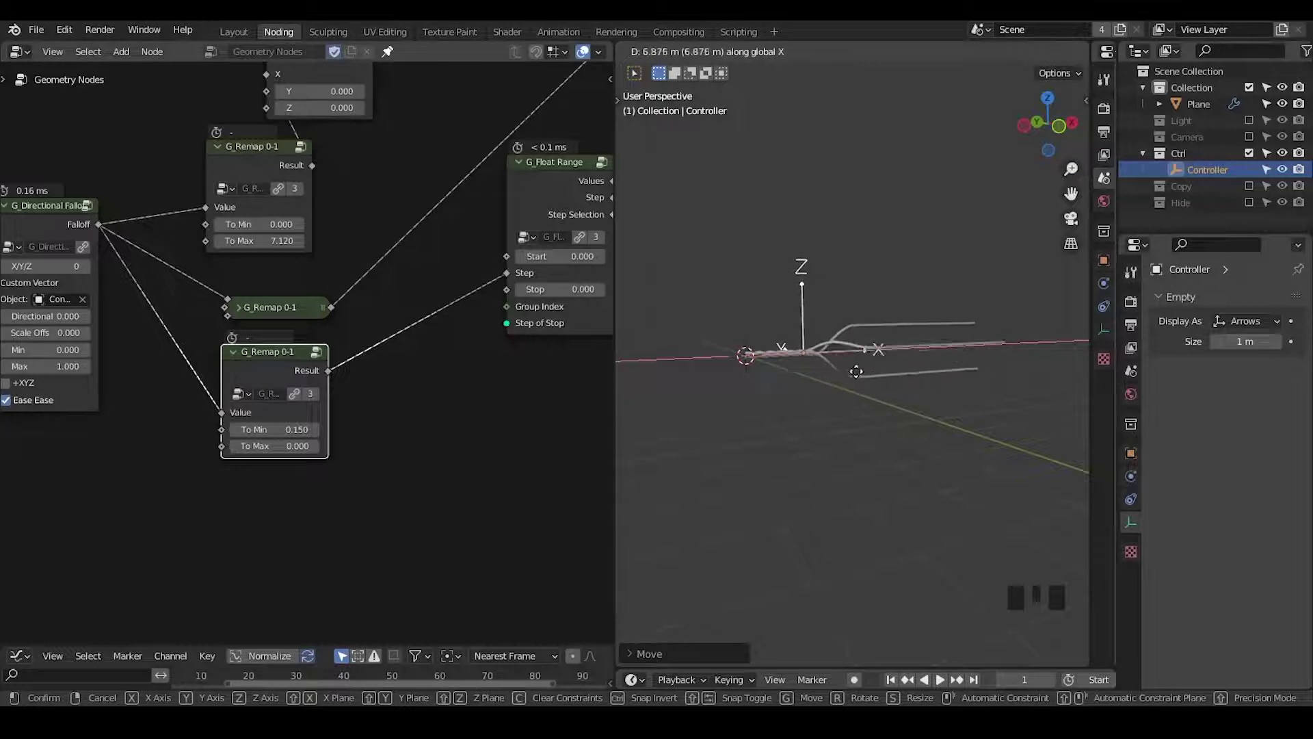
key(KP_0)
Step: Add a third G_Remap 0-1 fed by the falloff, To Min 0.150, shaping the strand spread
drag(863, 394, 368, 132)
click(368, 132)
click(319, 403)
click(374, 331)
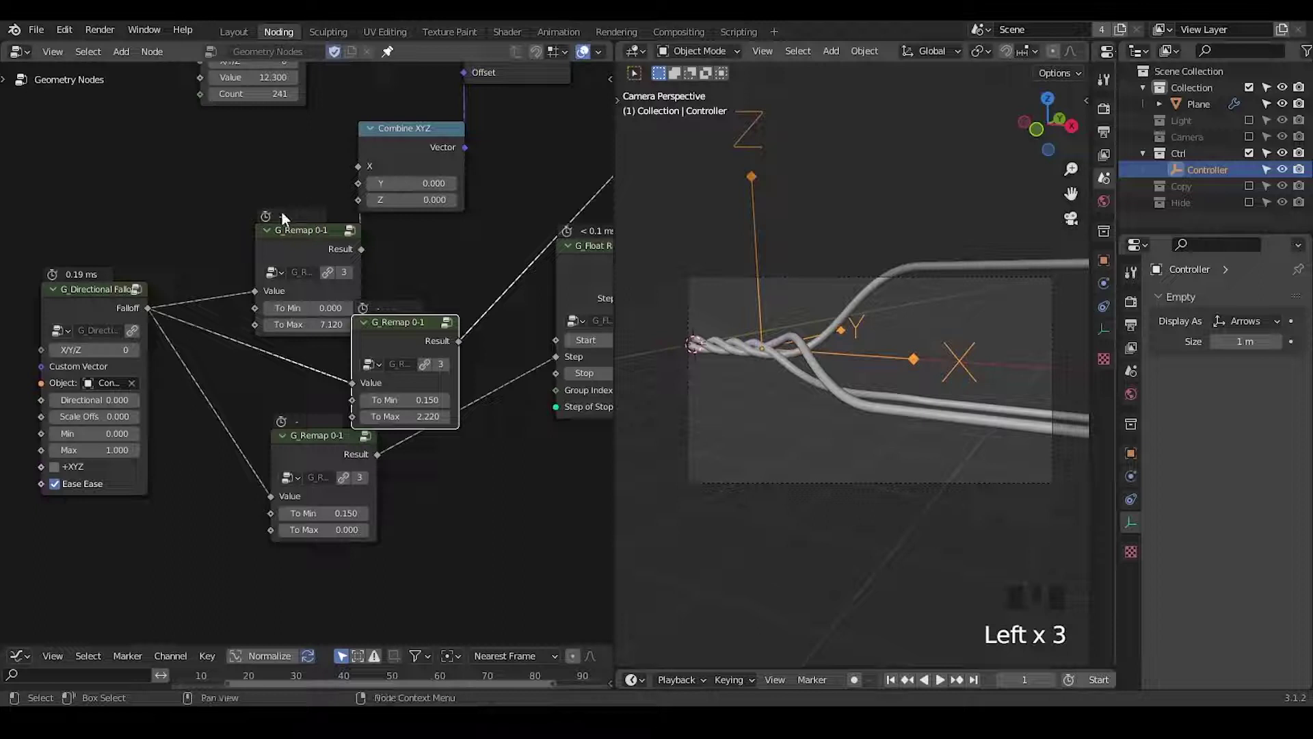
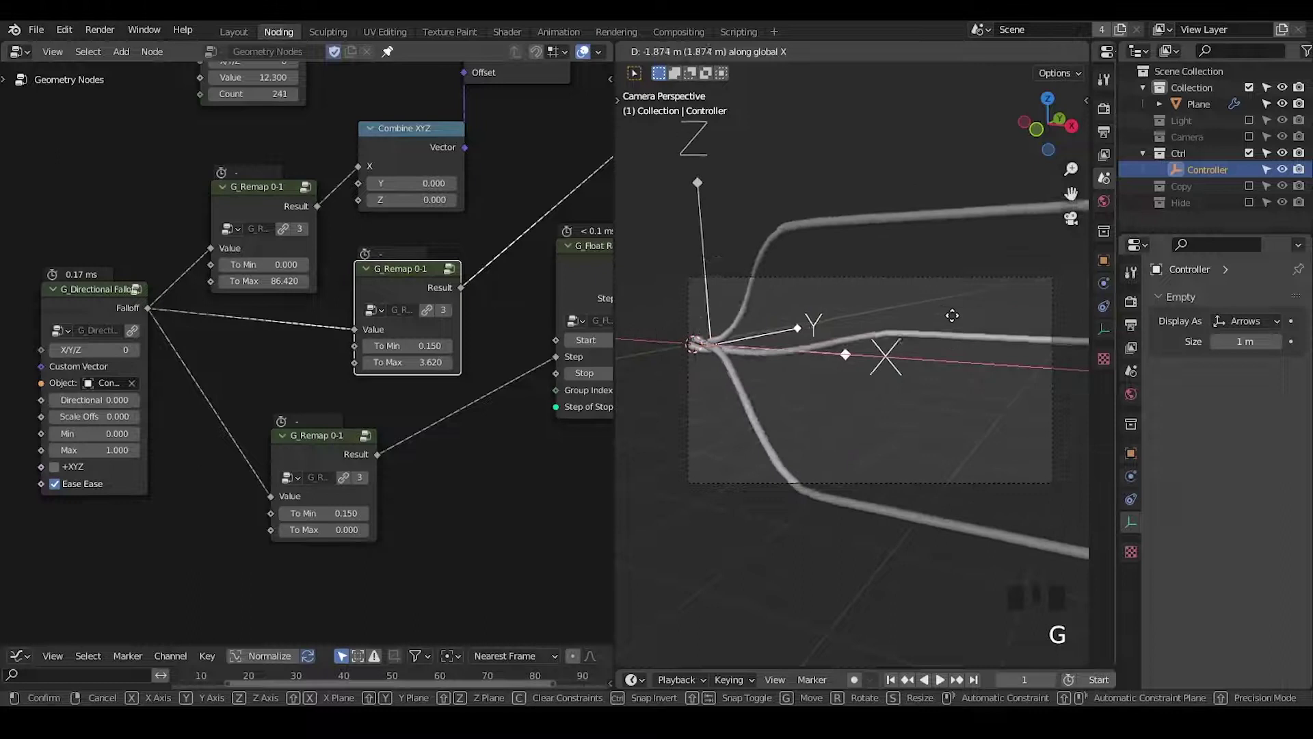
Step: Scale up the Controller and slide it further along X so the rope stays braided longer
key(s)
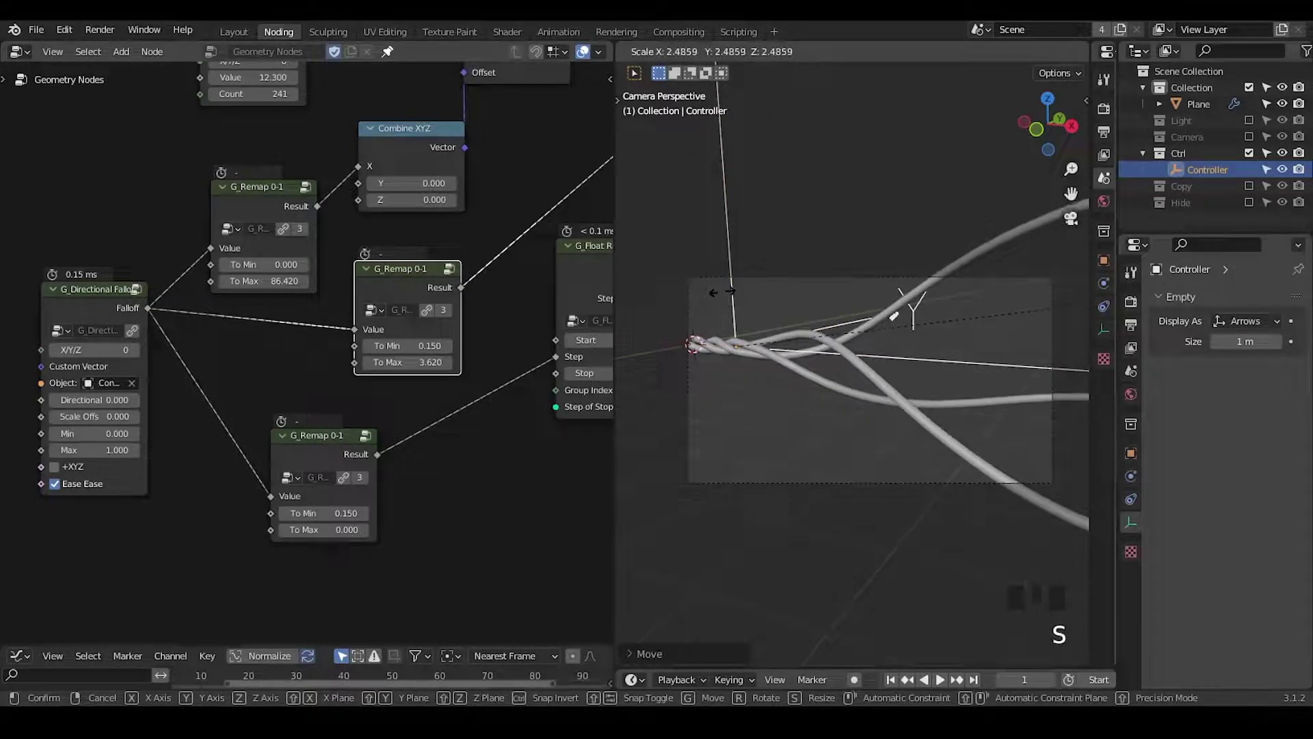
key(g)
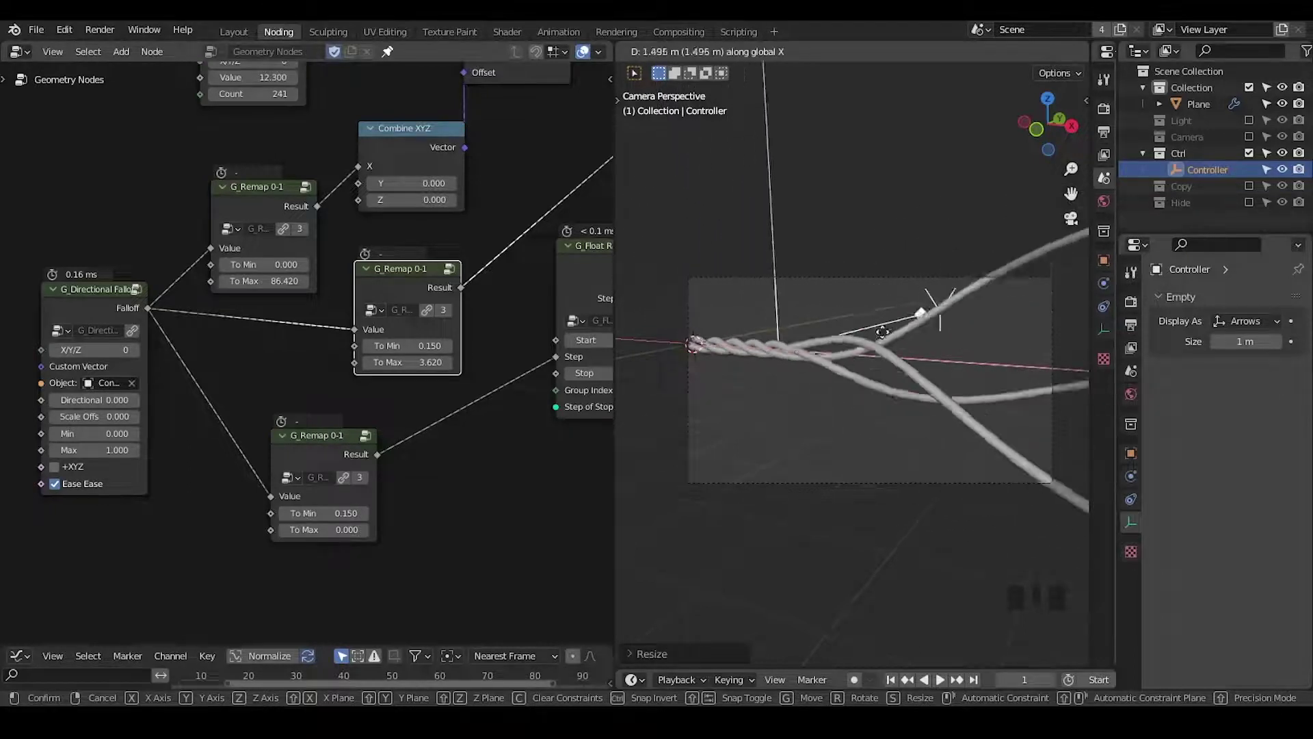
drag(854, 414, 919, 413)
key(ctrl+shift+alt+w)
key(ctrl+shift+alt+q)
Step: Bring the helical twisting and bevel nodes into view and reposition them
drag(526, 281, 430, 167)
click(430, 167)
key(g)
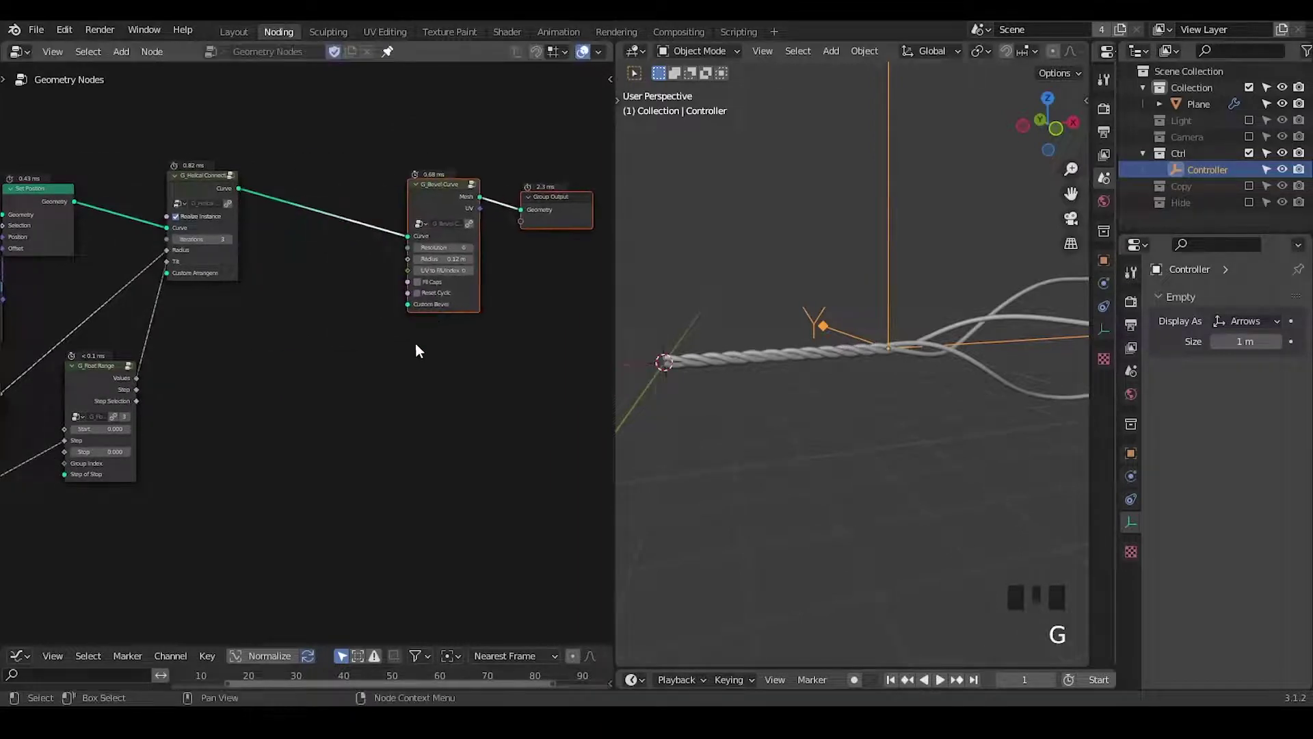
Step: Duplicate the G_Helical Connections node to insert before G_Bevel Curve for sub-strand twisting
drag(397, 416, 732, 379)
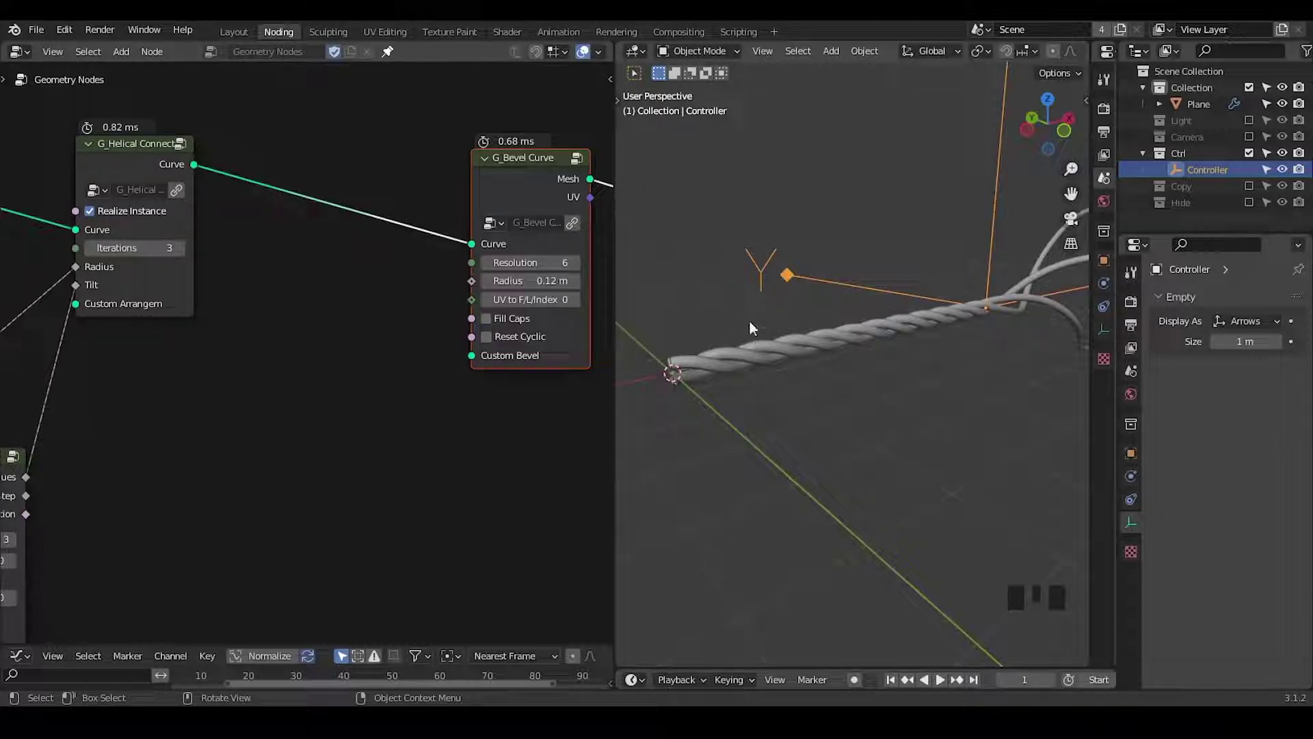
click(149, 168)
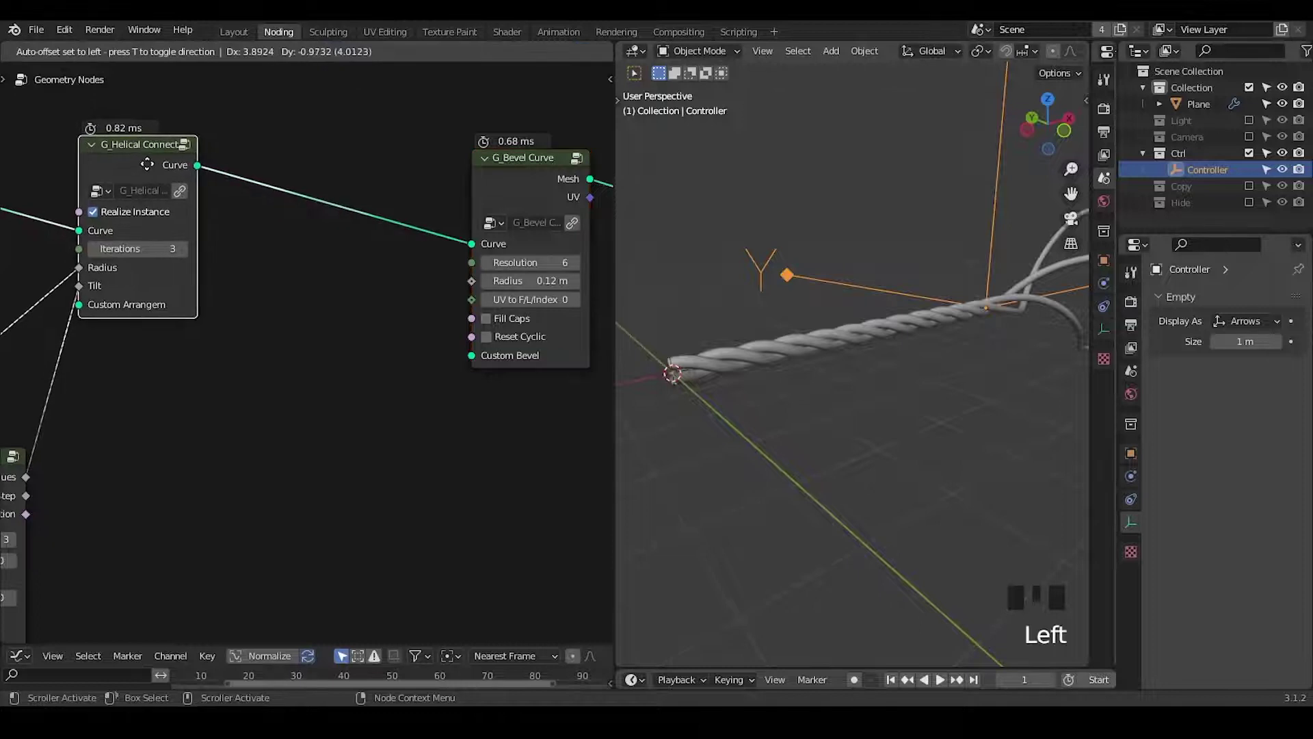
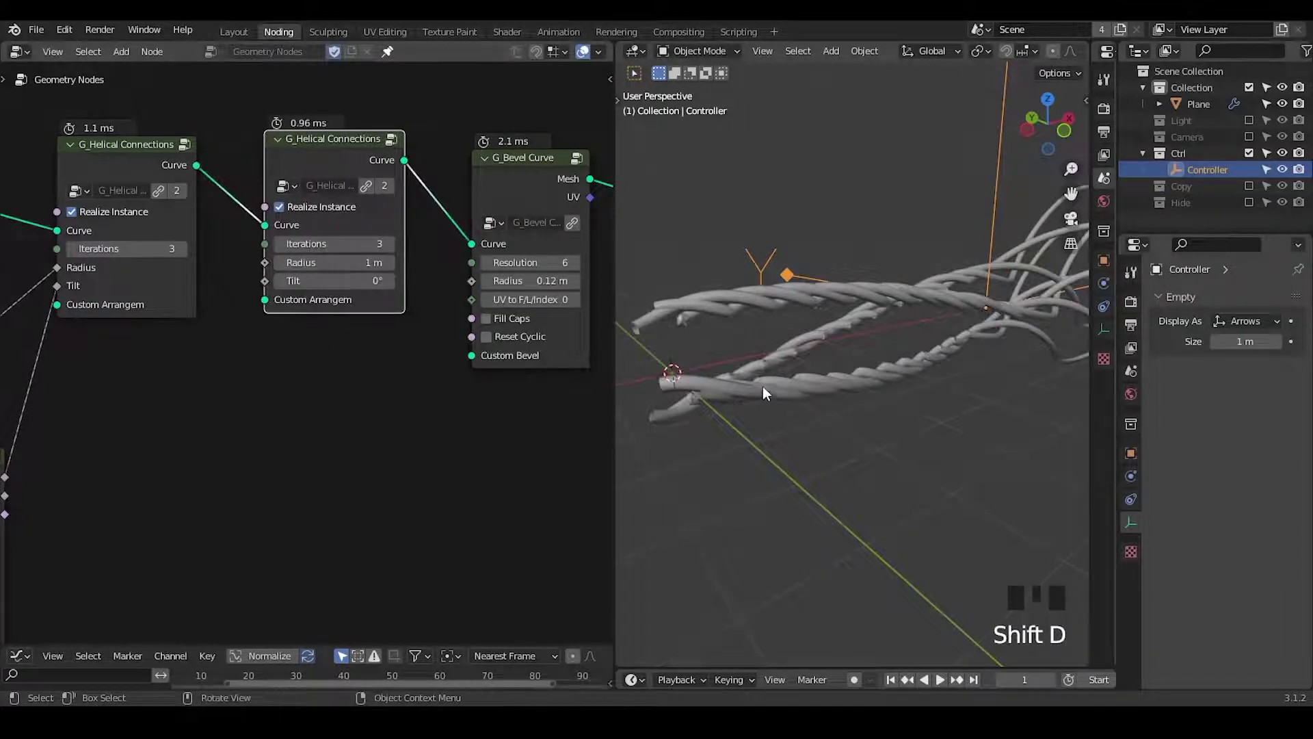
Step: Orbit the view to inspect the fine double-twisted rope strands
drag(775, 398, 806, 292)
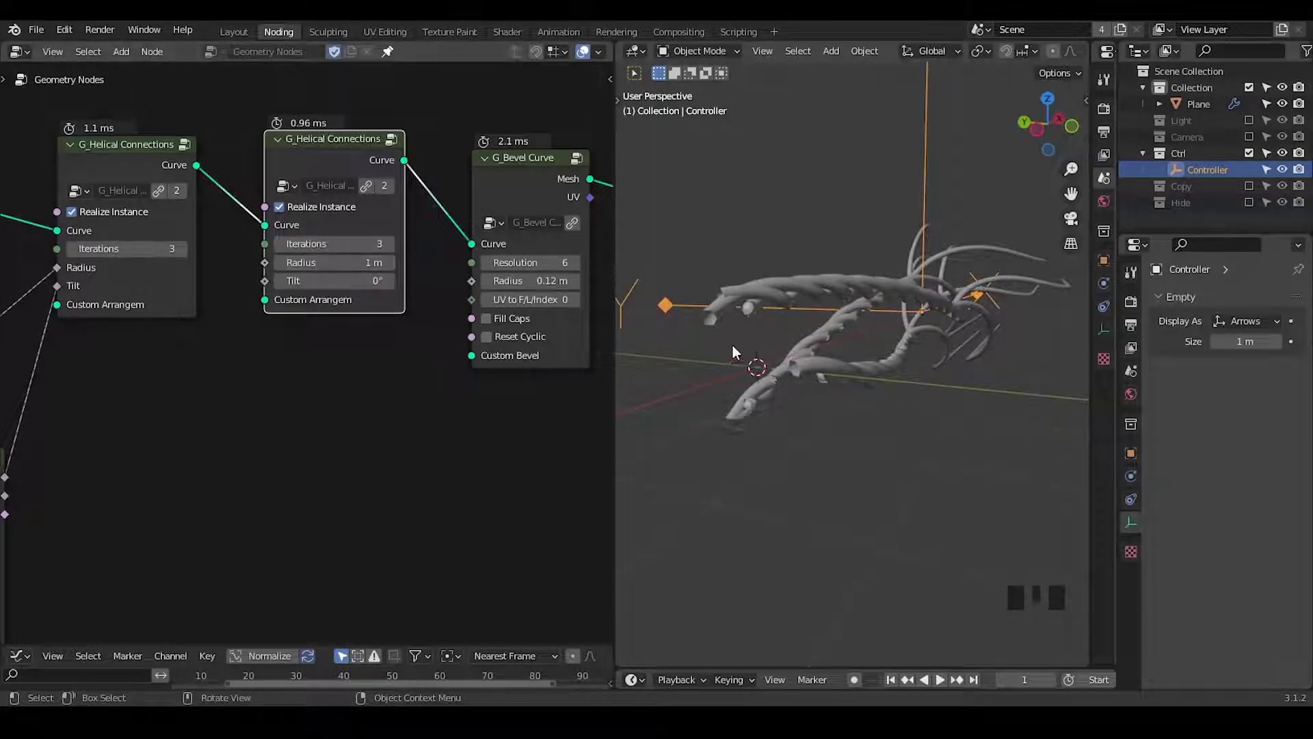
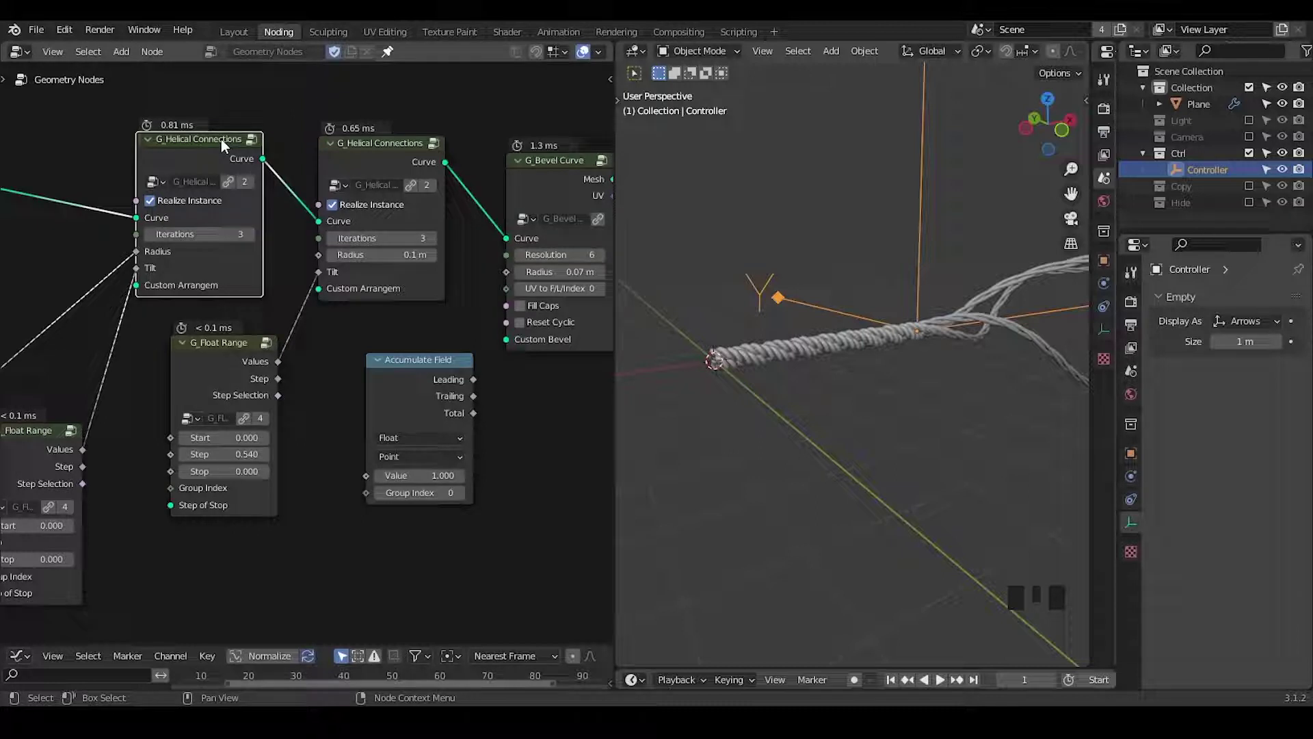
Step: Delete the unused Accumulate Field and Curve to Mesh helper nodes and reframe the node tree
key(ctrl+a)
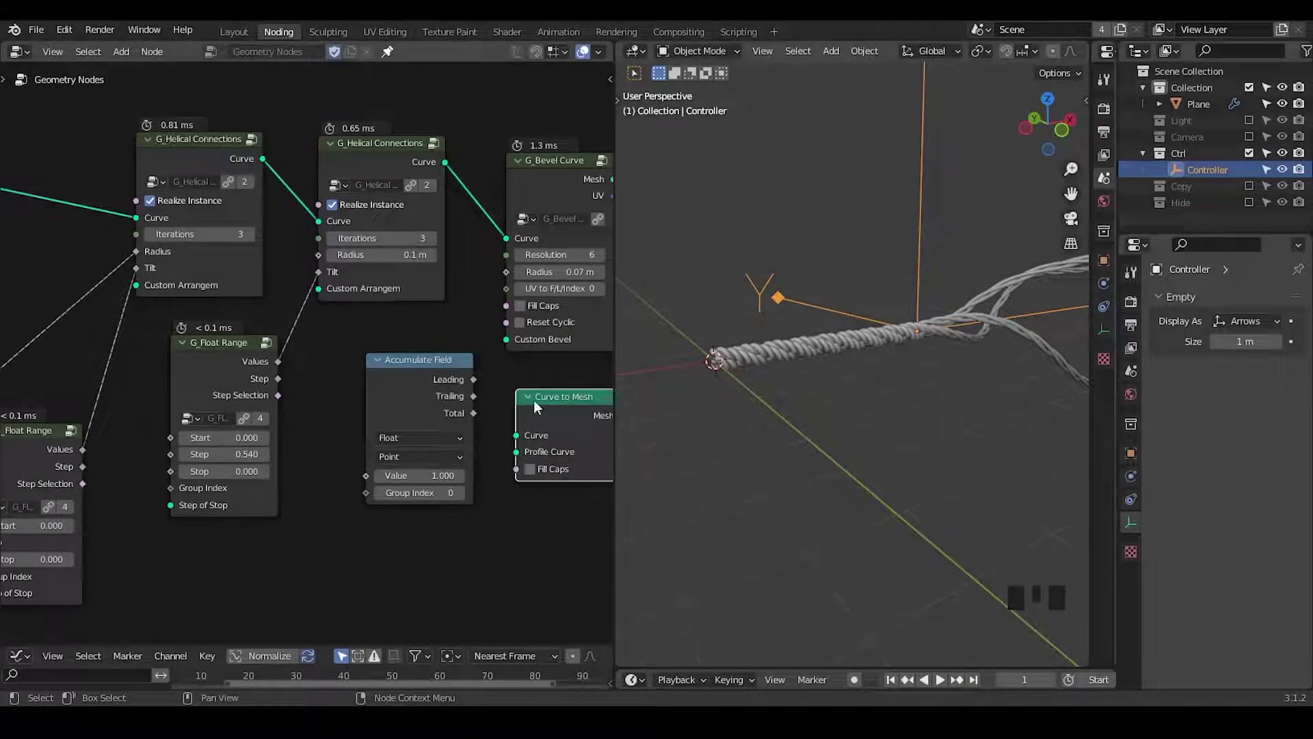
drag(562, 376, 439, 362)
key(x)
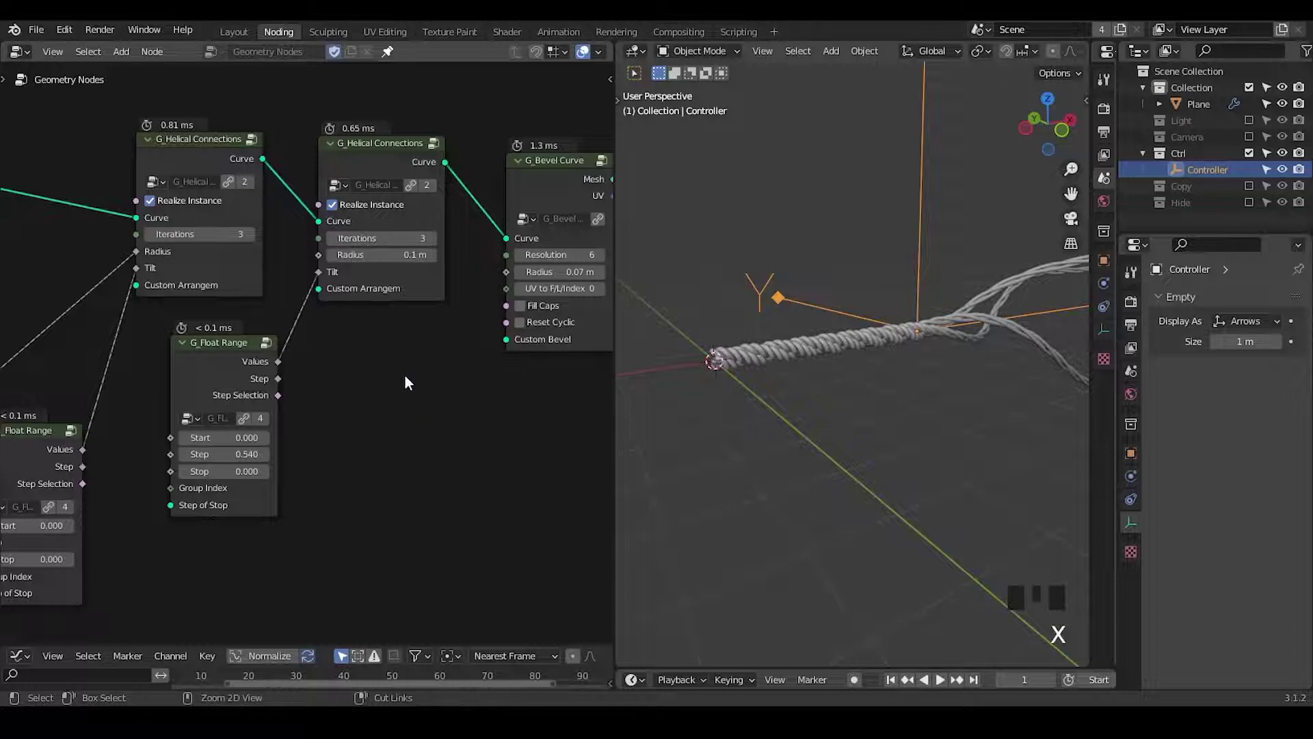
middle_click(409, 378)
key(ctrl+shift+alt+w)
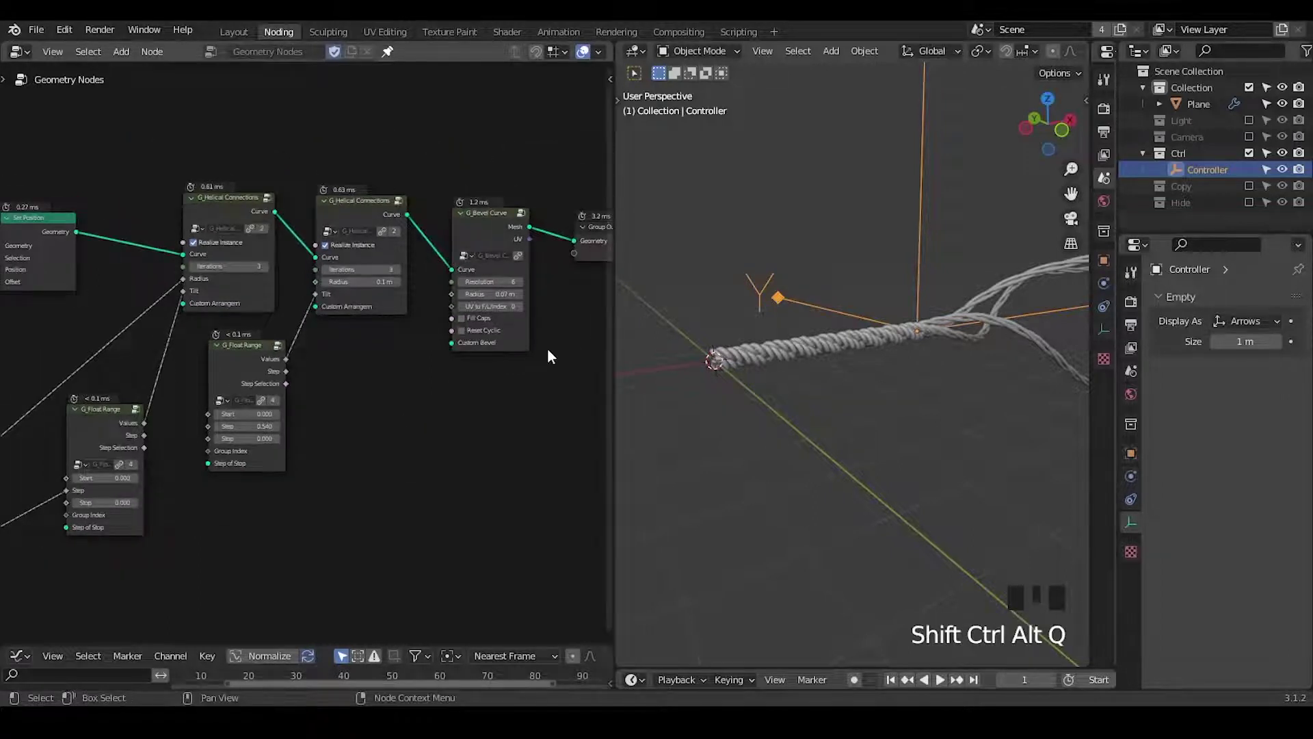
Step: Slide the Controller empty along the rope and sketch an annotation stroke over the view
key(ctrl+shift+alt+q)
drag(554, 354, 976, 289)
key(g)
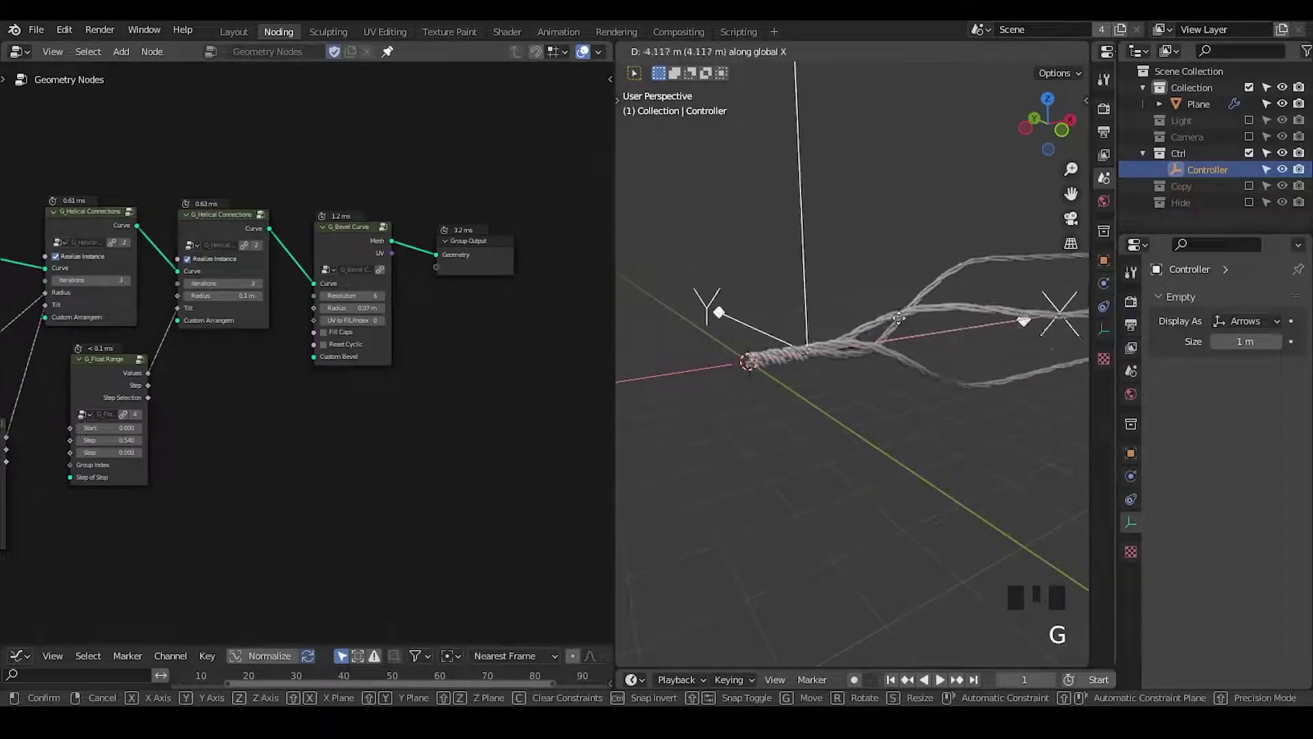
drag(923, 406, 671, 294)
key(d)
drag(655, 278, 886, 294)
key(d)
key(d)
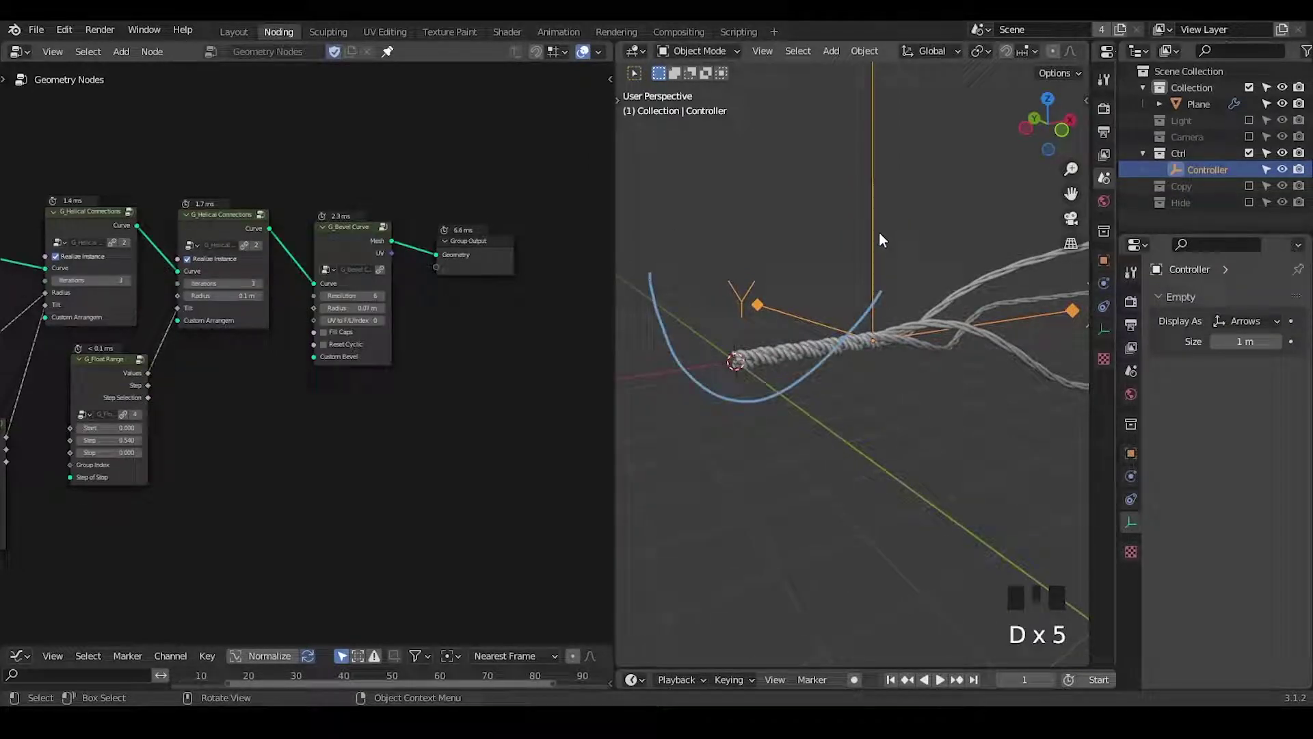
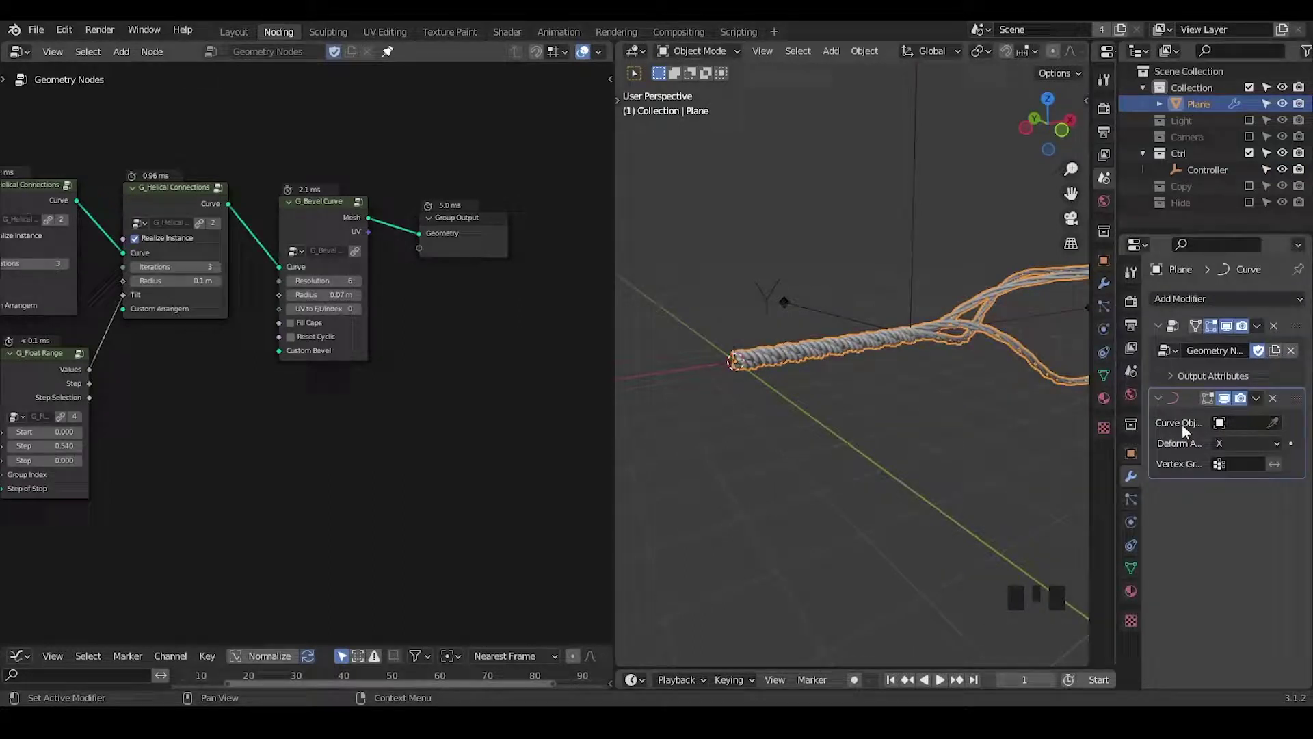
Step: Add a Bezier curve as the Curve modifier's target and grab the Controller along X
drag(838, 341, 1073, 142)
click(1074, 142)
key(shift+a)
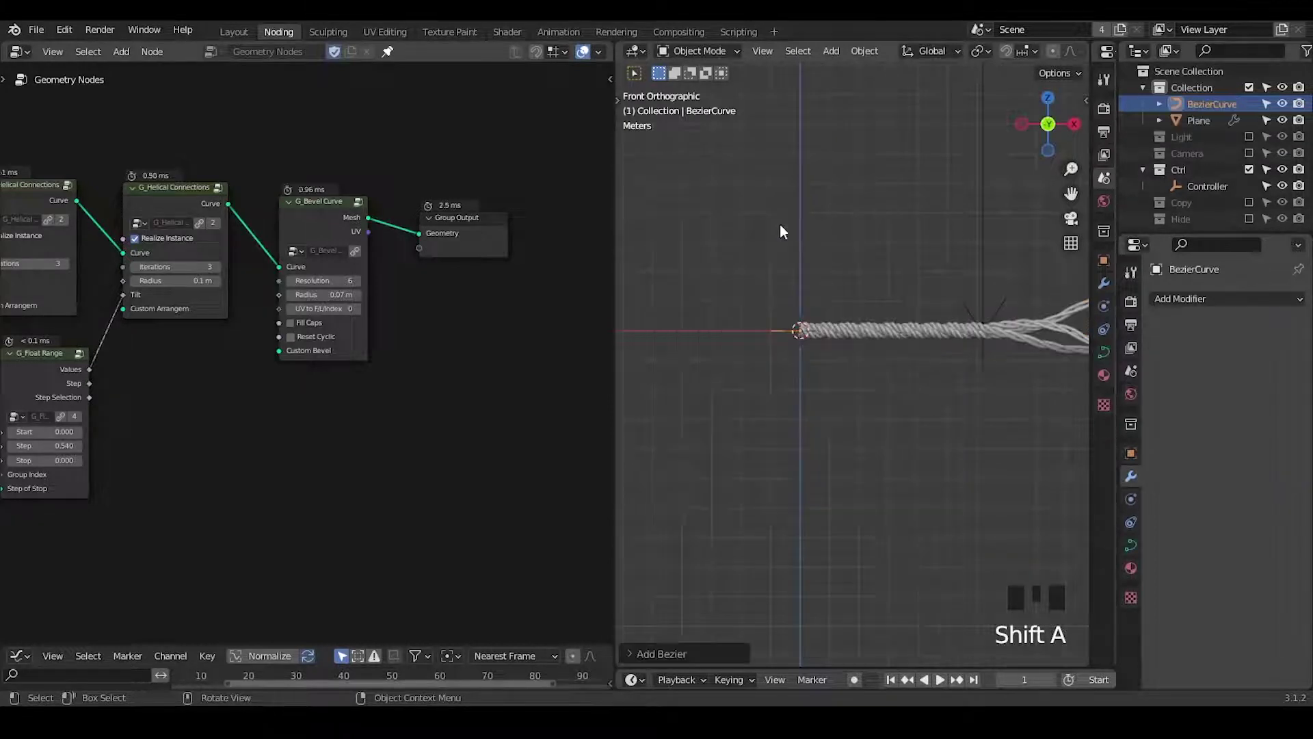
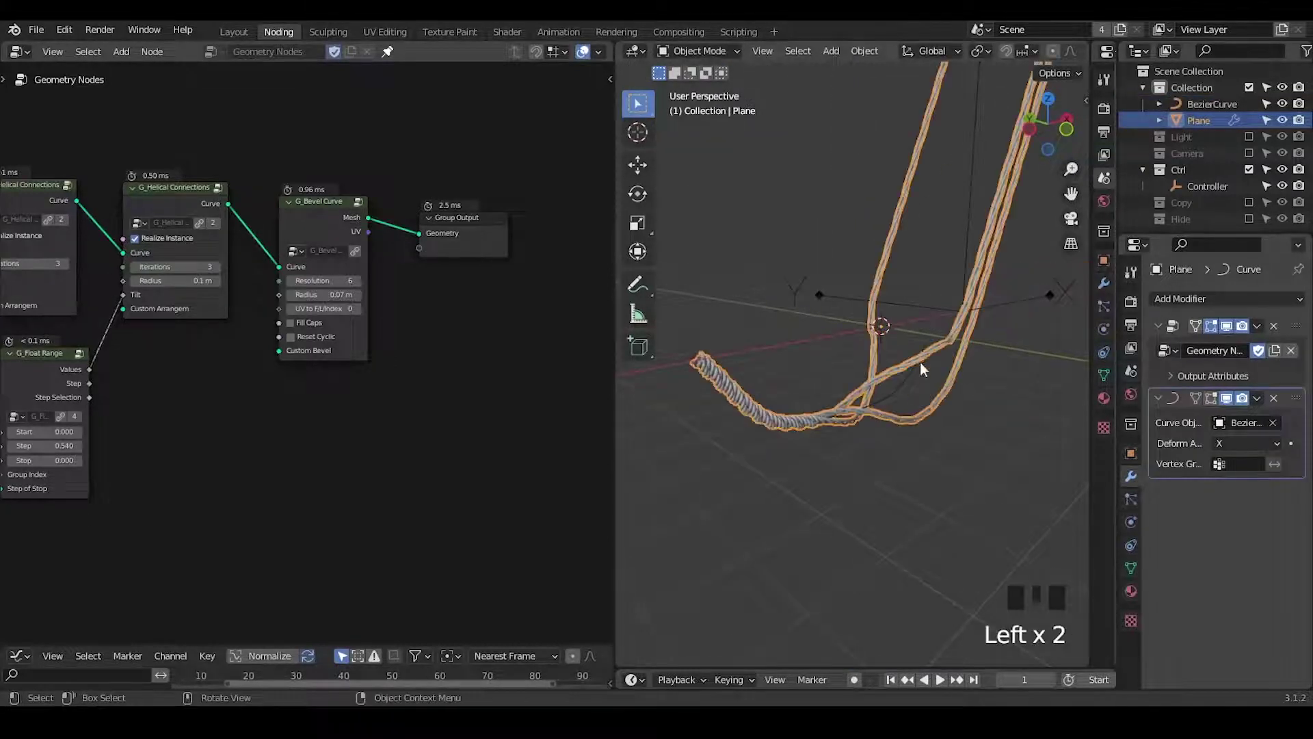
drag(922, 345, 844, 376)
key(g)
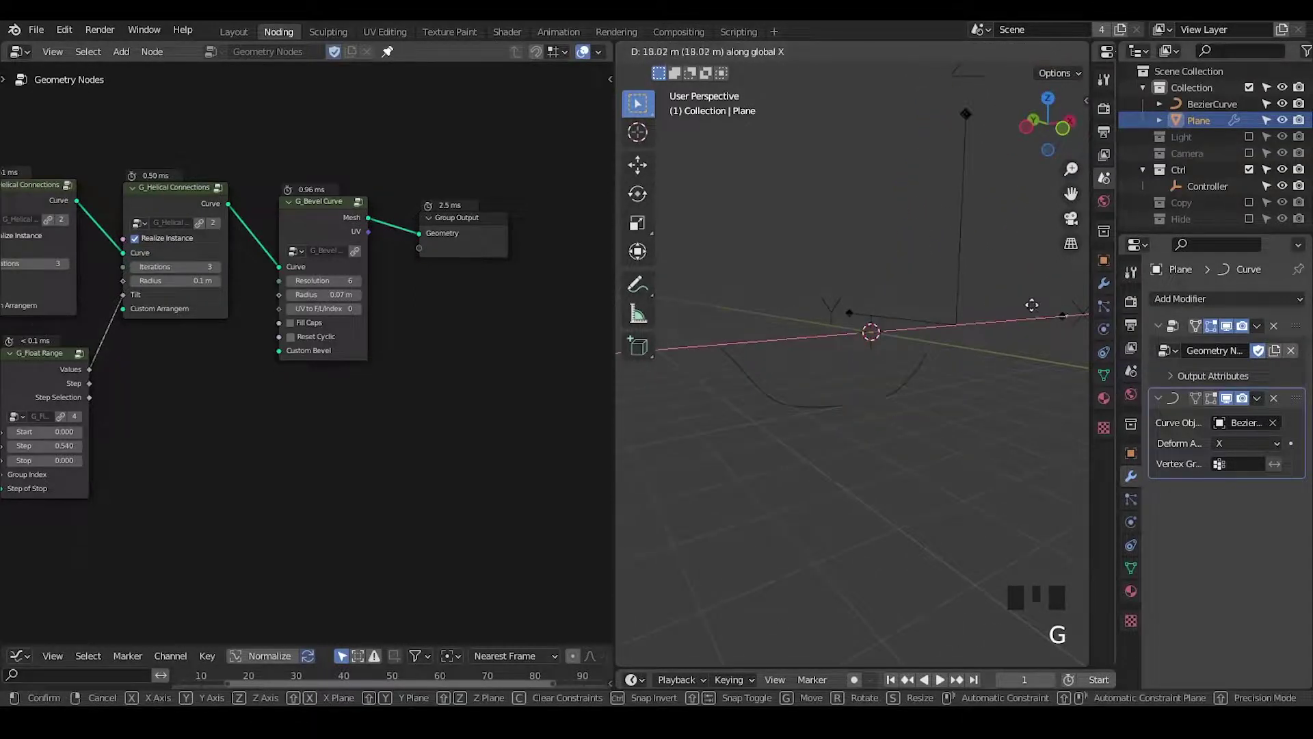
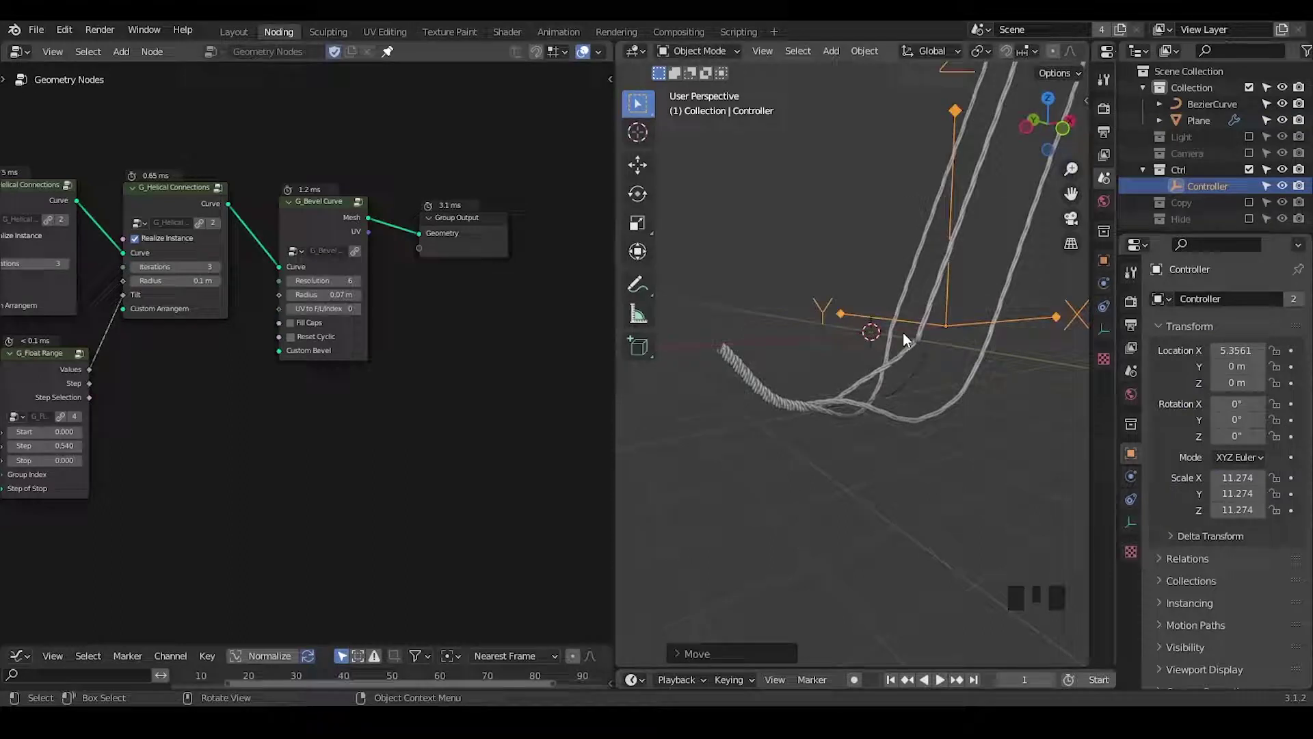
Step: Select the BezierCurve and drag its points to reshape the rope's path
click(920, 374)
drag(905, 451, 944, 319)
click(945, 320)
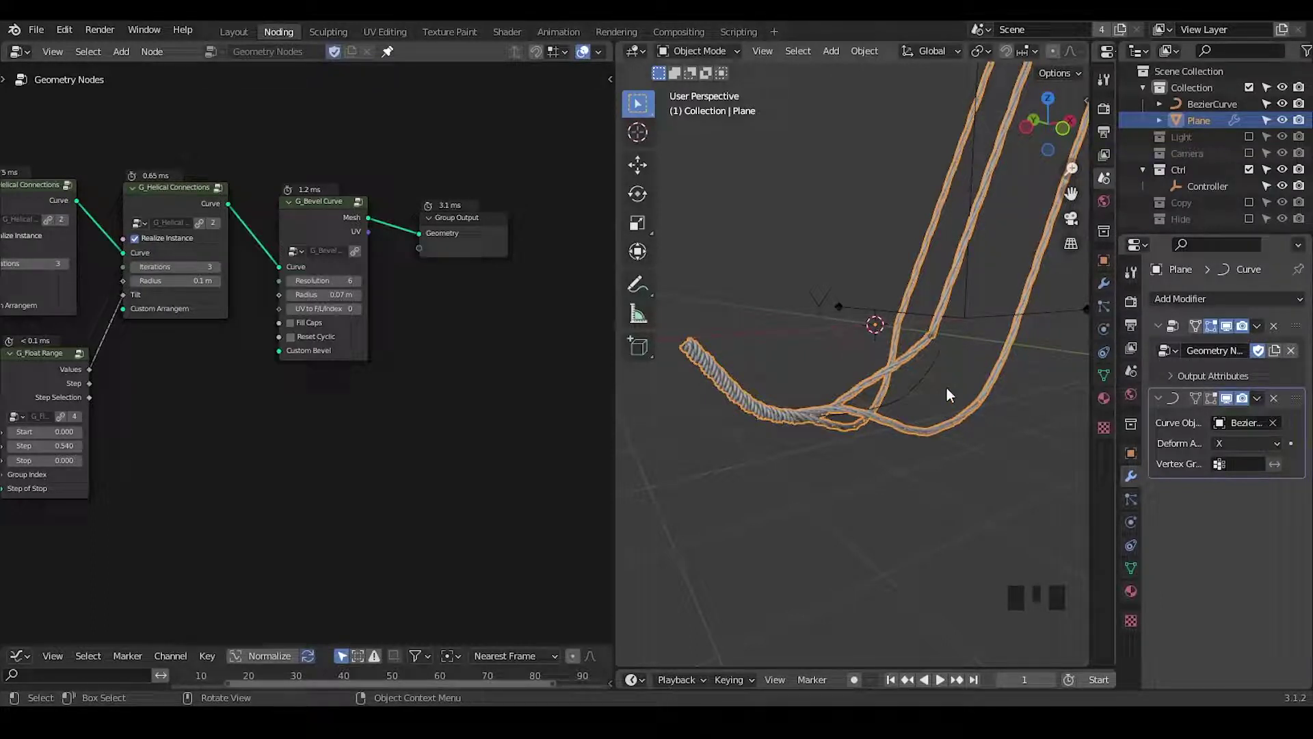
drag(941, 402, 940, 377)
click(940, 377)
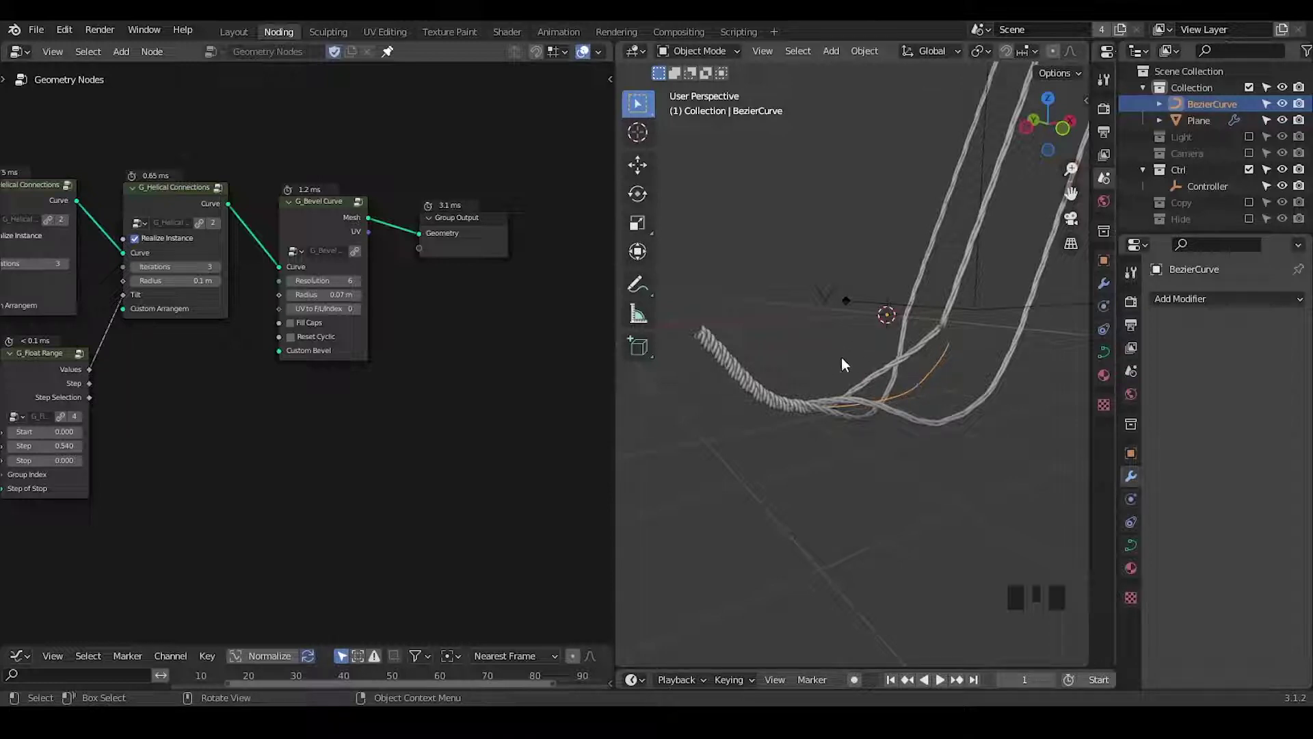
Step: Mute the second Helical Connections node so the strands show a single braid
key(ctrl+shift+alt+w)
key(ctrl+shift+alt+q)
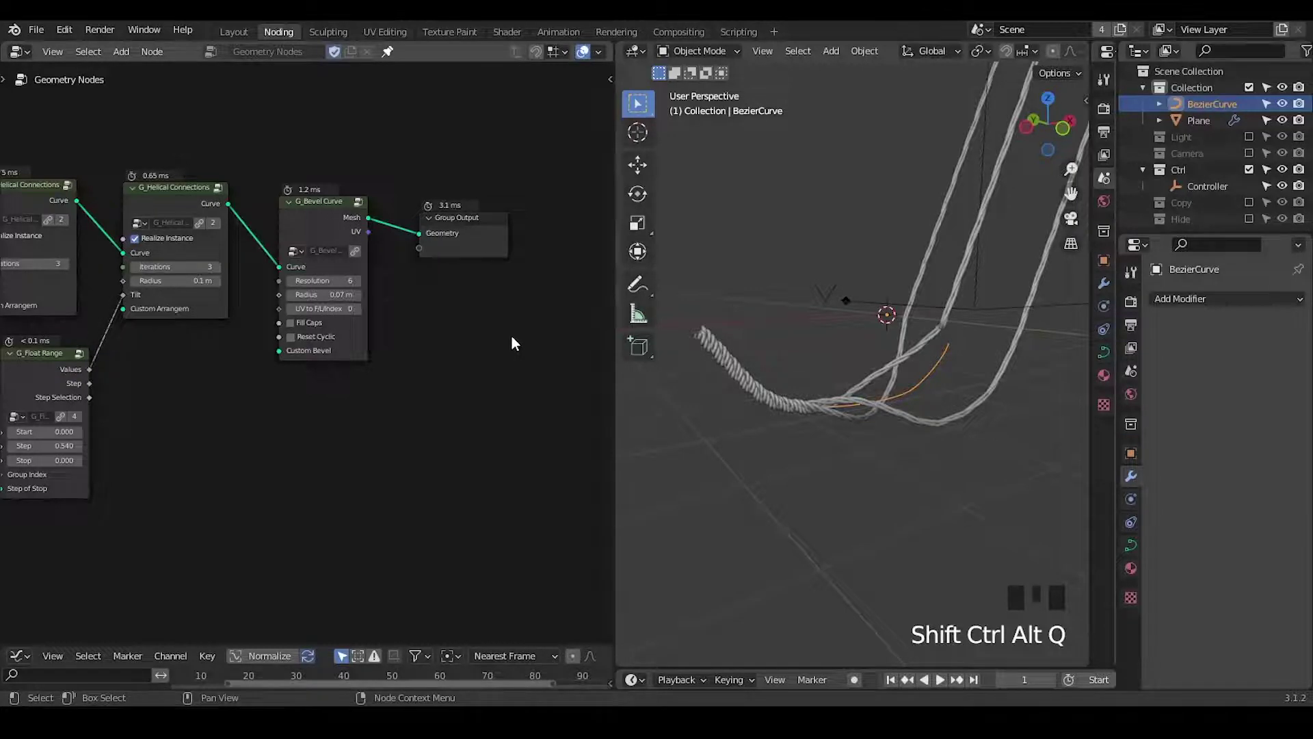
drag(852, 361, 472, 106)
click(472, 106)
key(m)
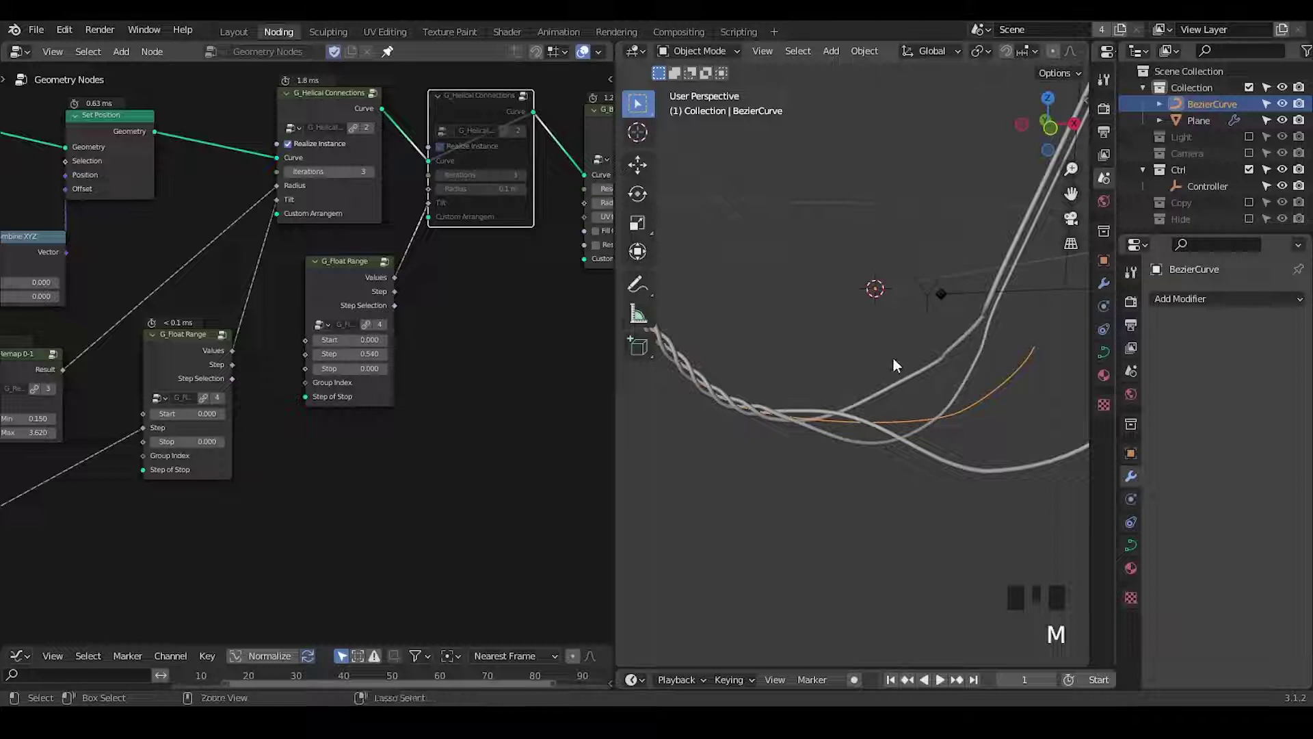
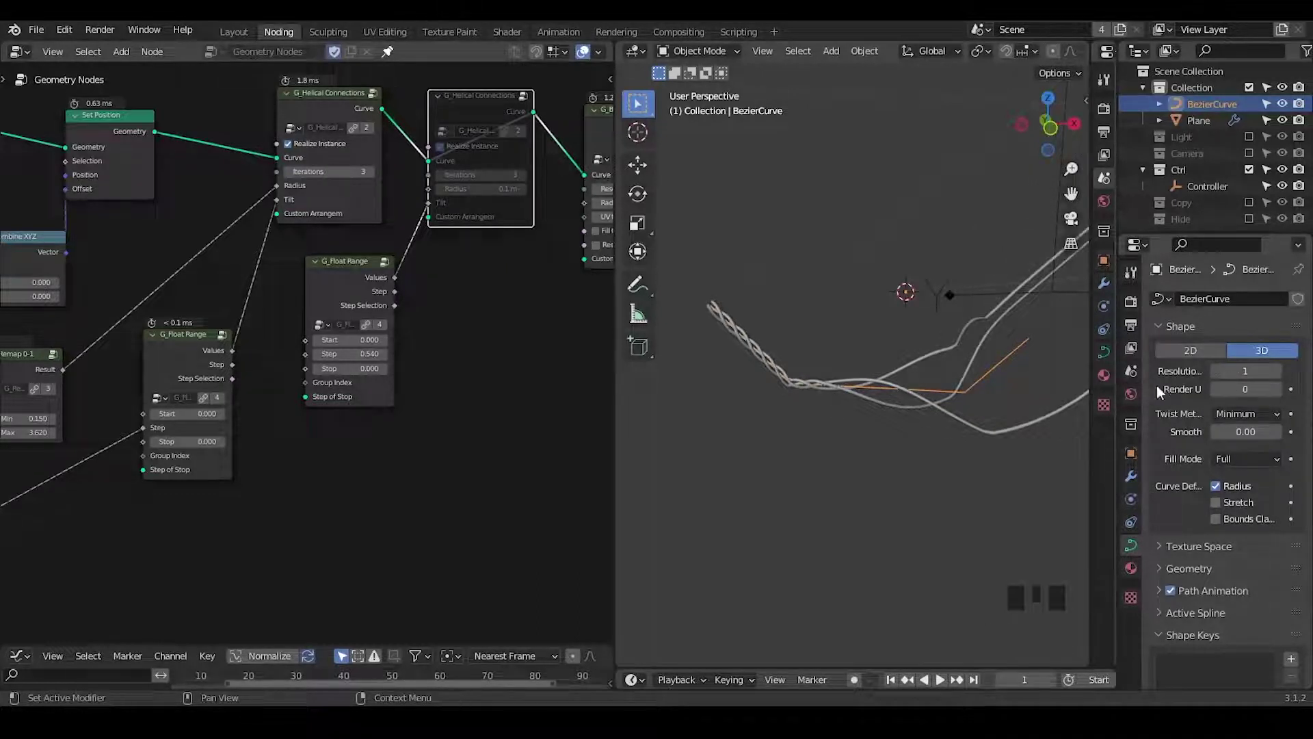
drag(908, 402, 771, 369)
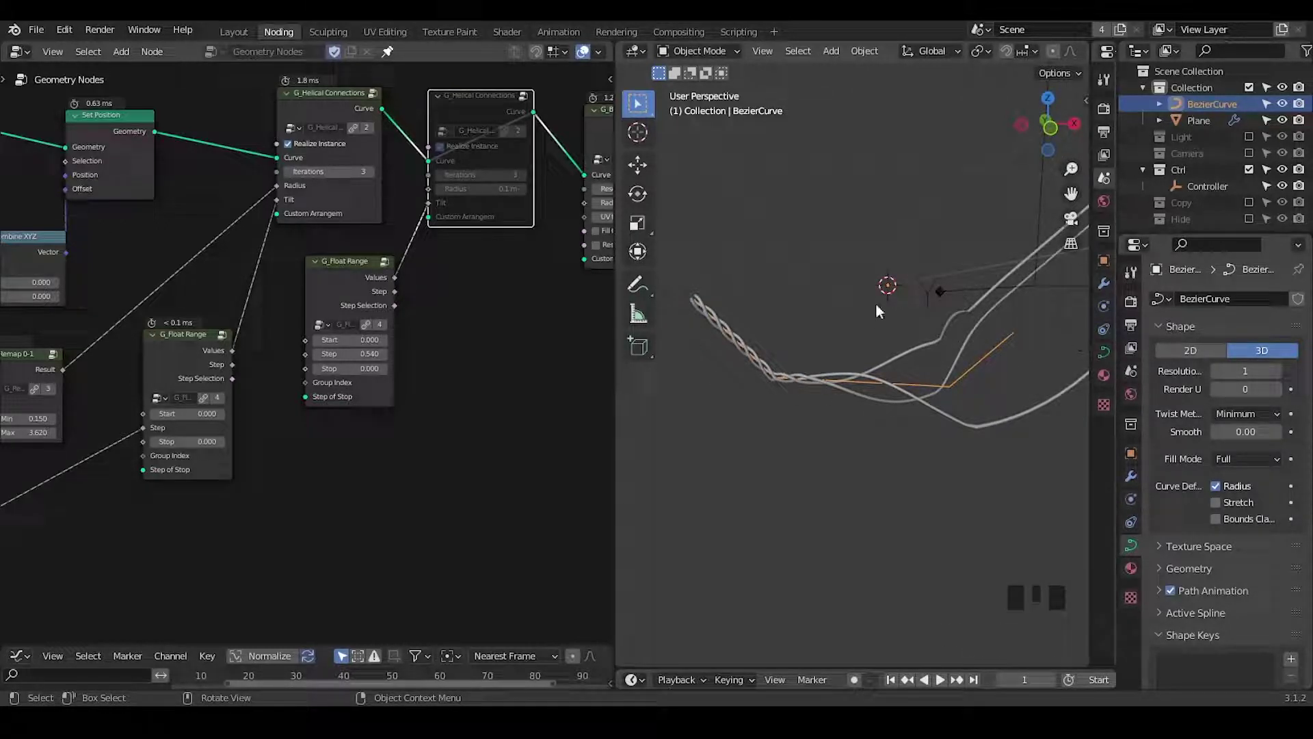
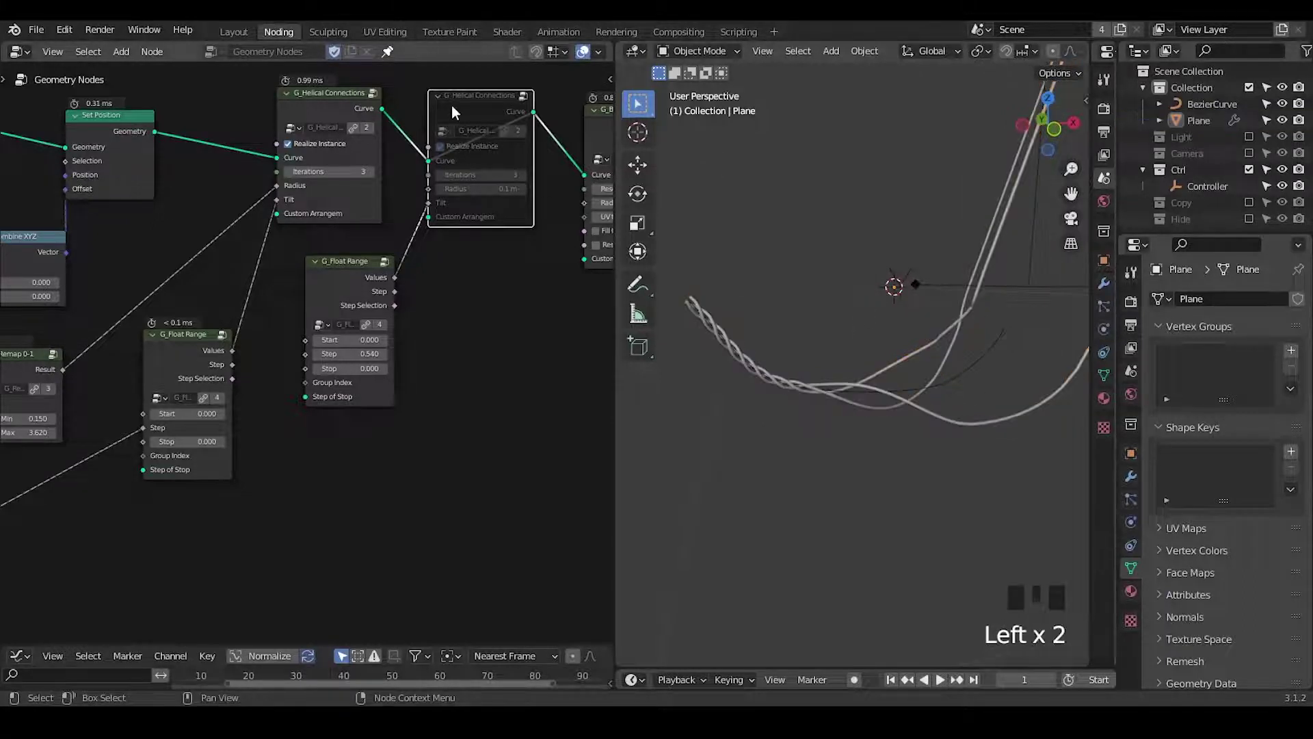
Step: Insert a G_Smooth Curve node on the link feeding G_Bevel Curve
drag(530, 221, 396, 192)
key(ctrl+a)
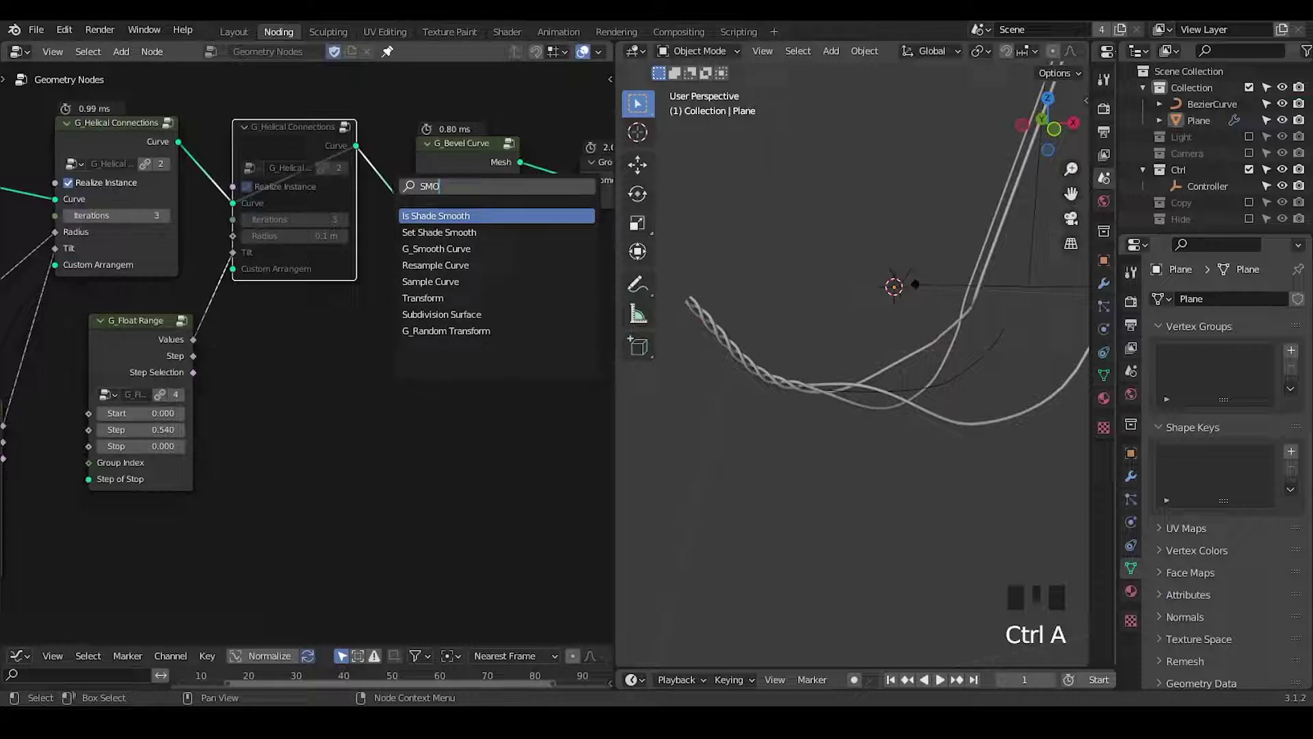
key(Down)
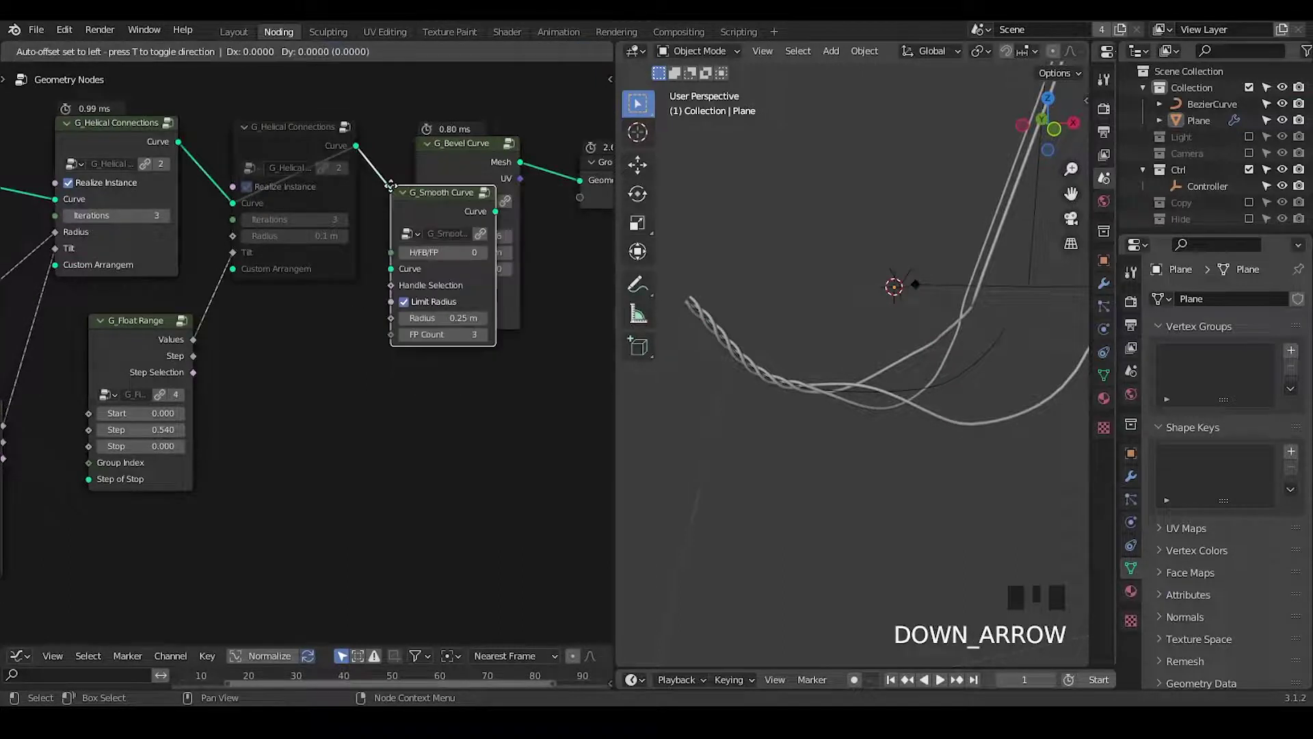
drag(368, 377, 282, 132)
click(283, 131)
Step: Search the node list for a handle-positions node
key(m)
key(m)
key(m)
key(m)
key(m)
key(m)
key(ctrl+a)
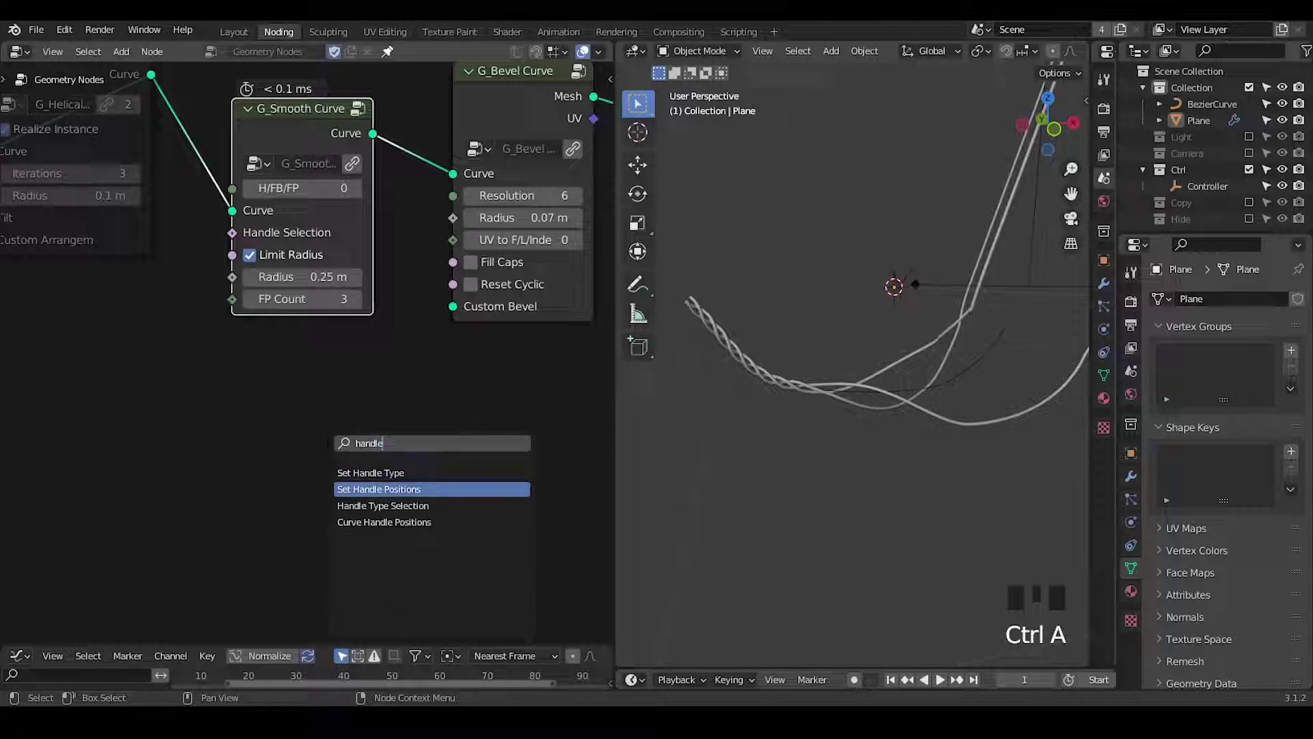
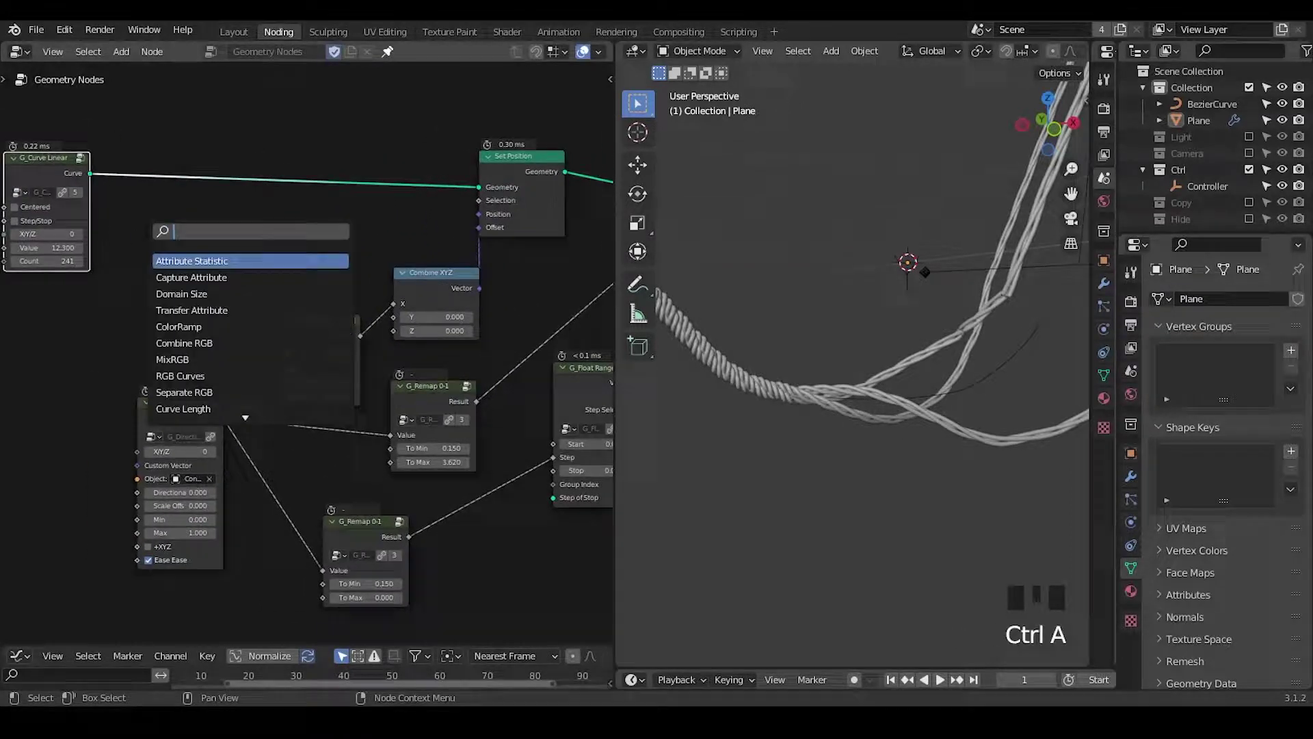
Step: Drop a G_Proximity Falloff node beside the directional falloff and remap nodes
key(Down)
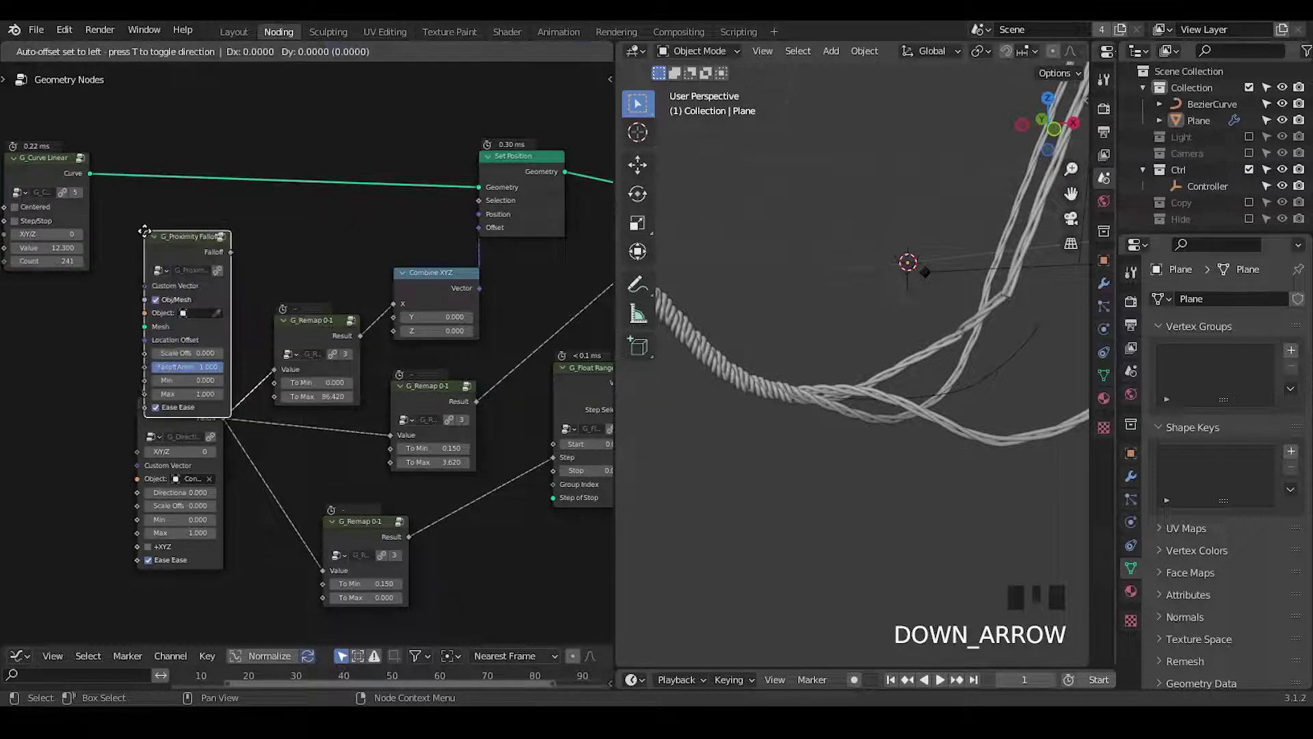
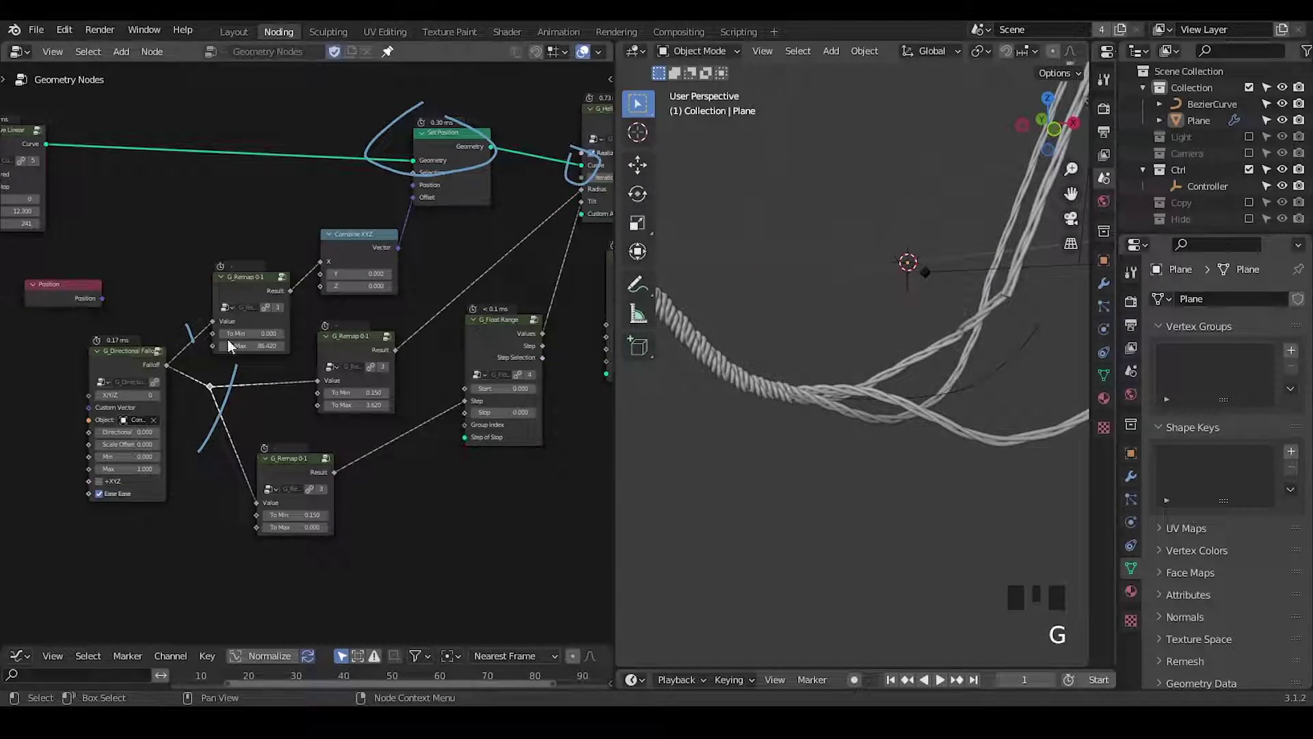
Step: Insert a vector Capture Attribute between G_Curve Linear and Set Position, with Position as its value
drag(231, 398, 151, 300)
click(152, 300)
key(x)
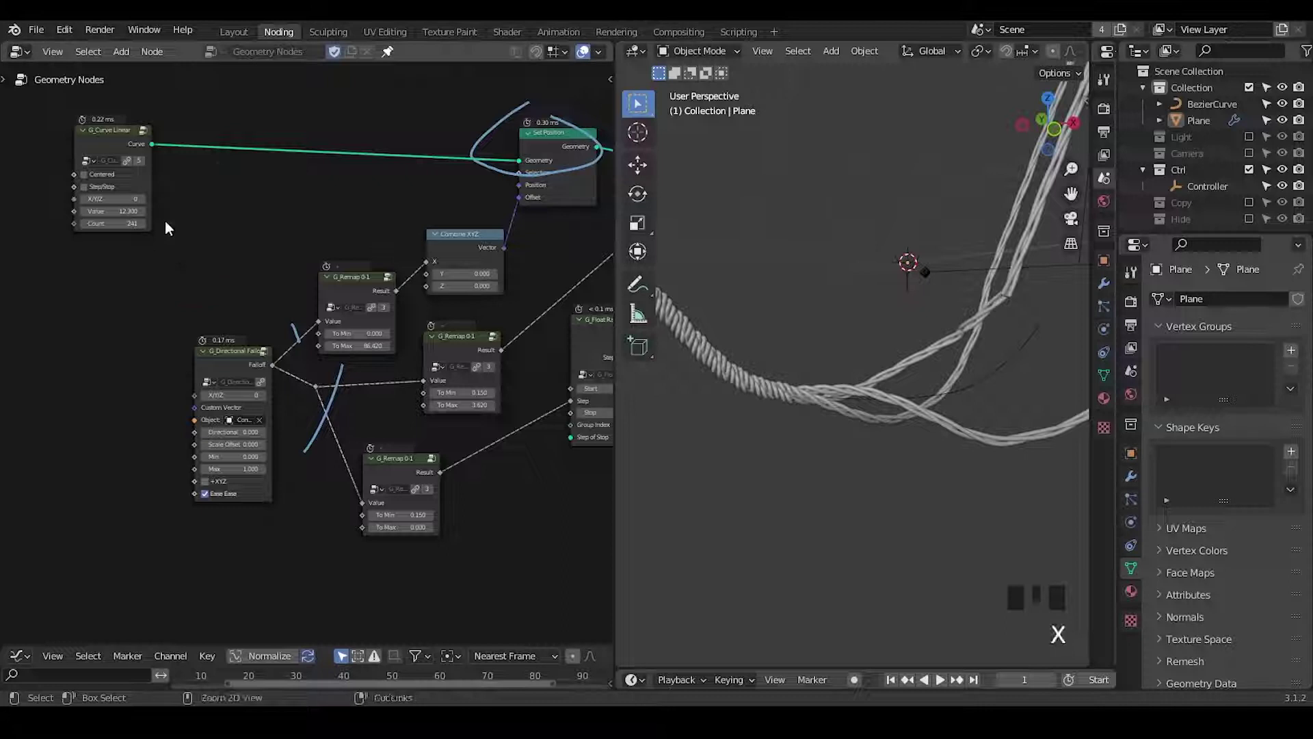
key(ctrl+z)
key(ctrl+a)
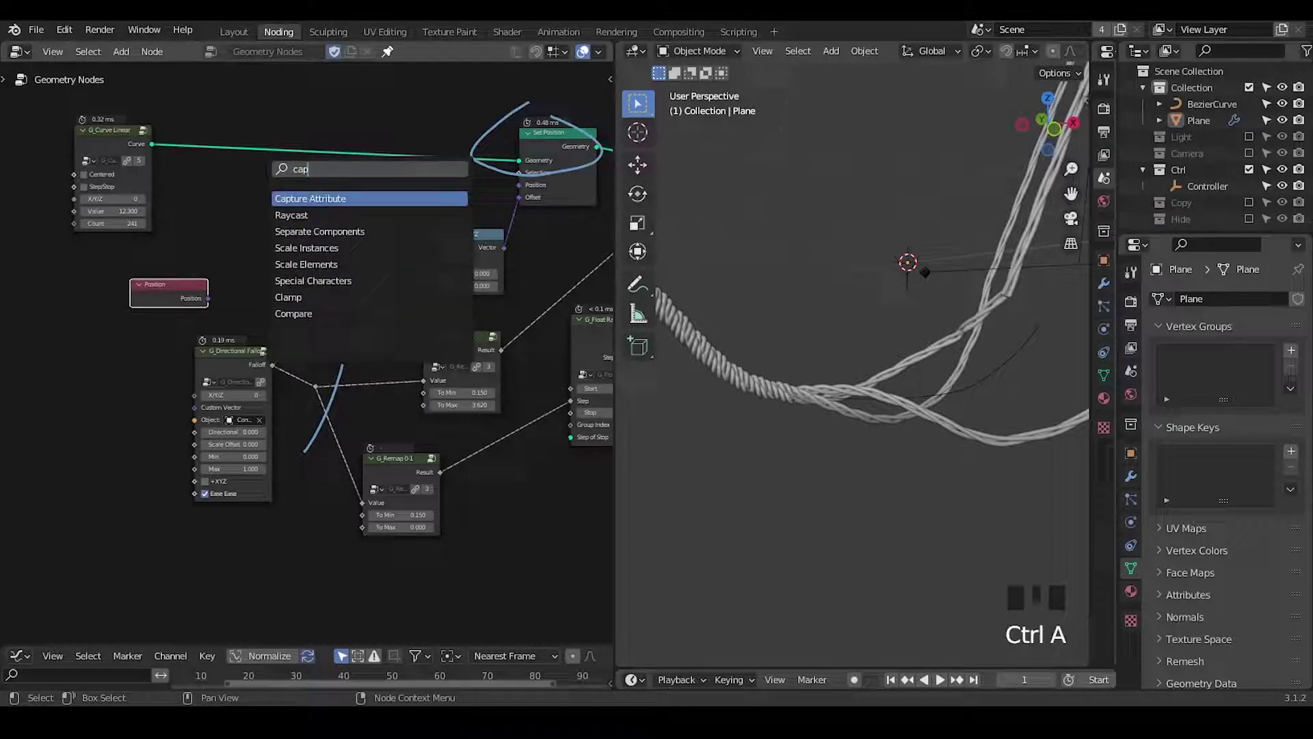
drag(276, 180, 182, 295)
drag(160, 287, 338, 181)
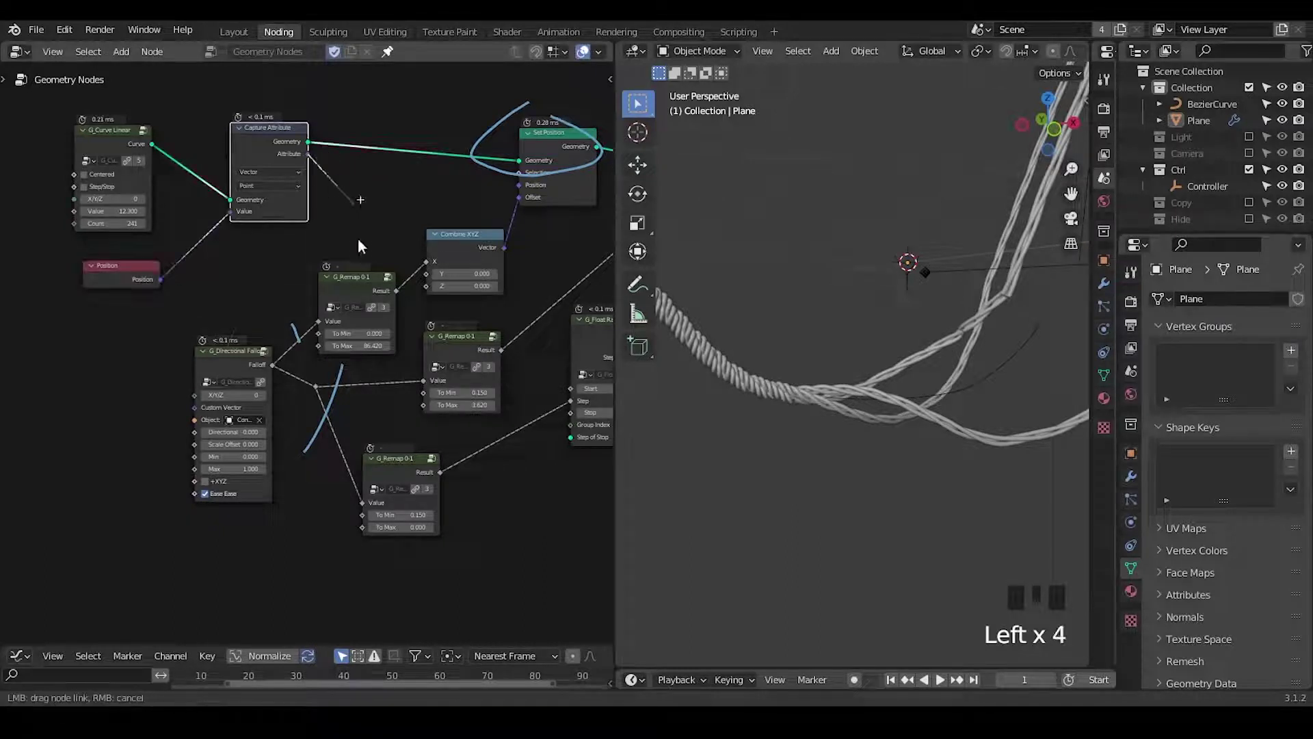
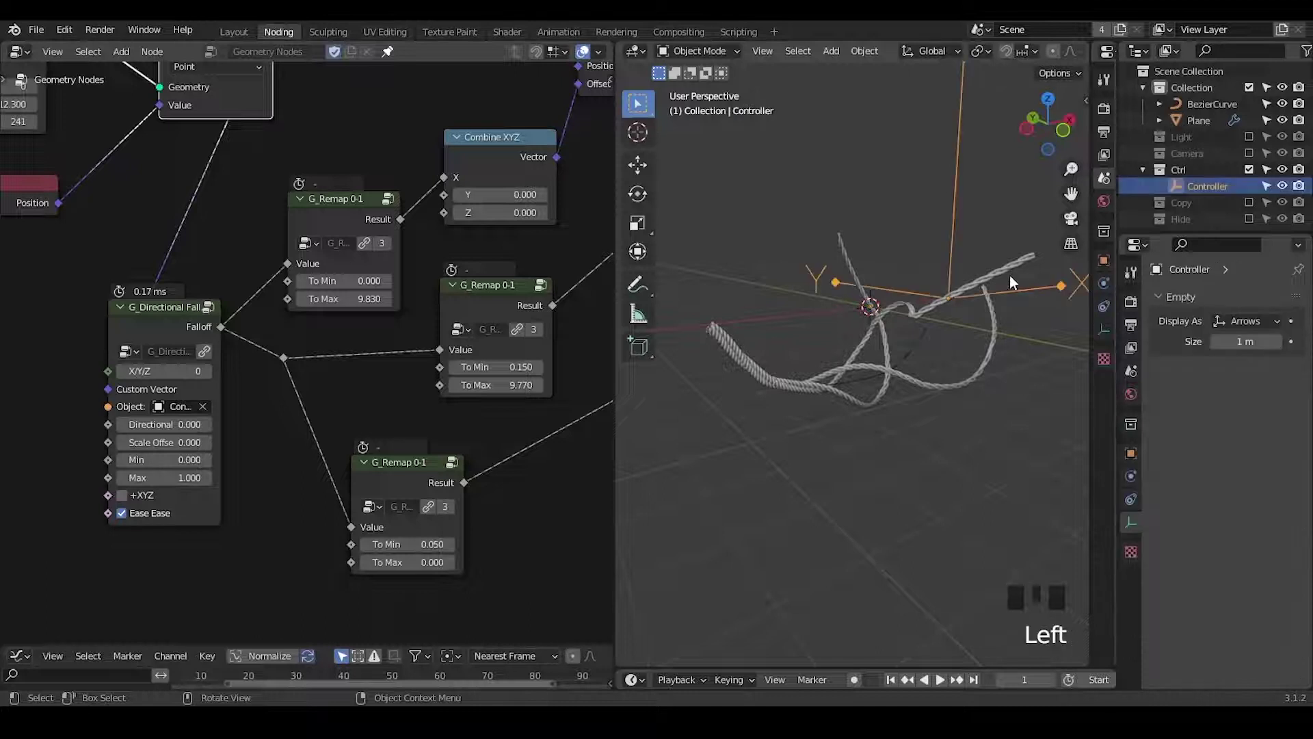
key(g)
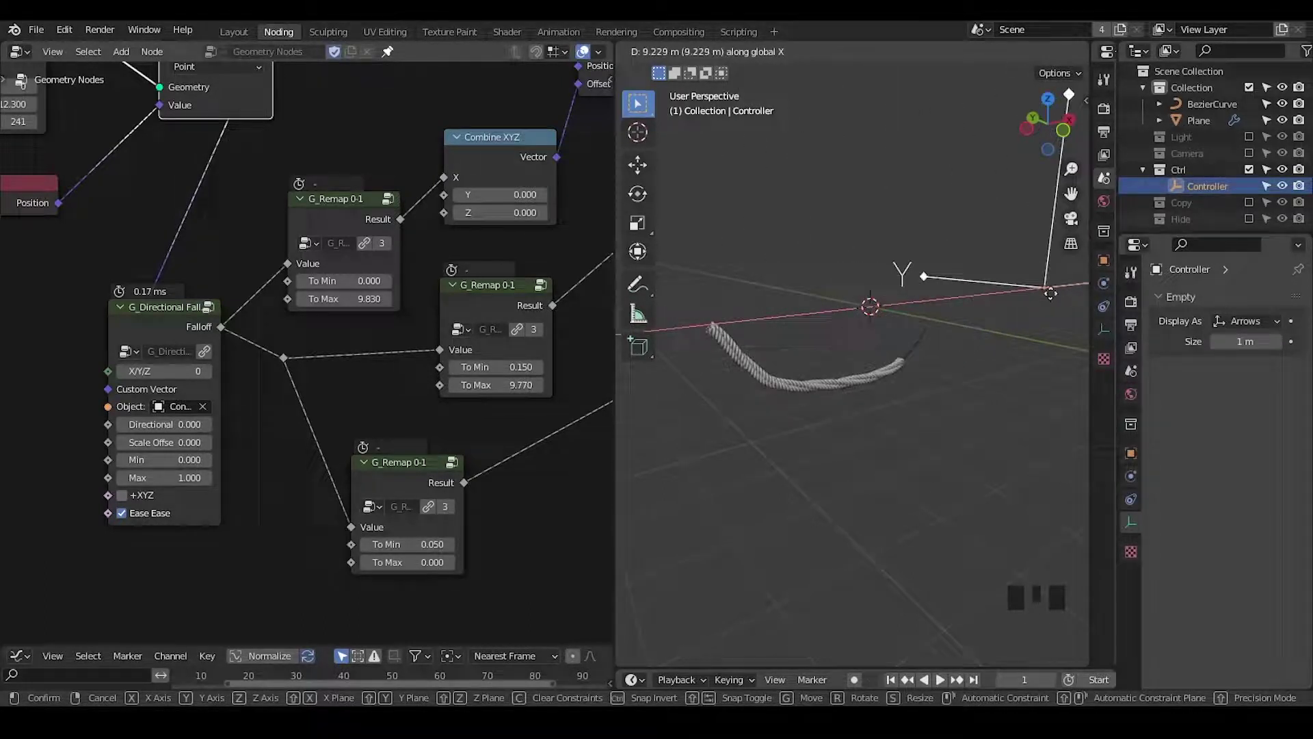
key(g)
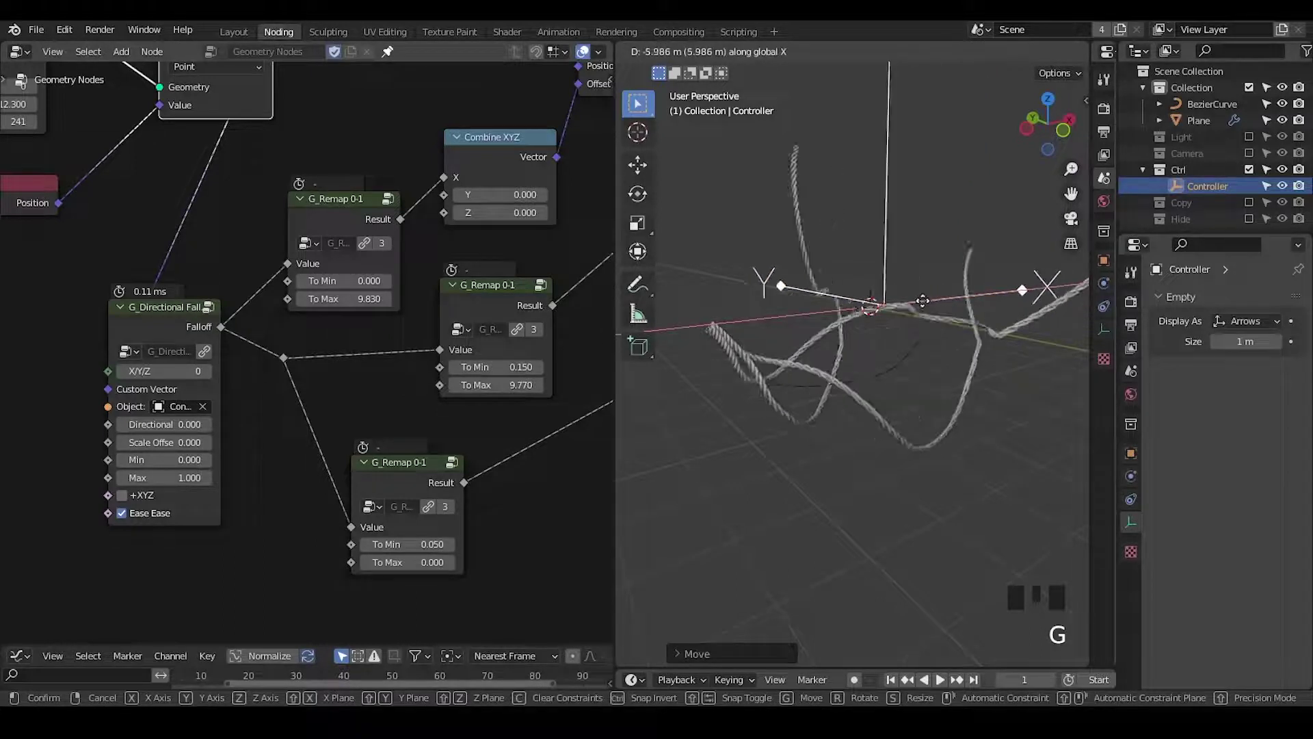
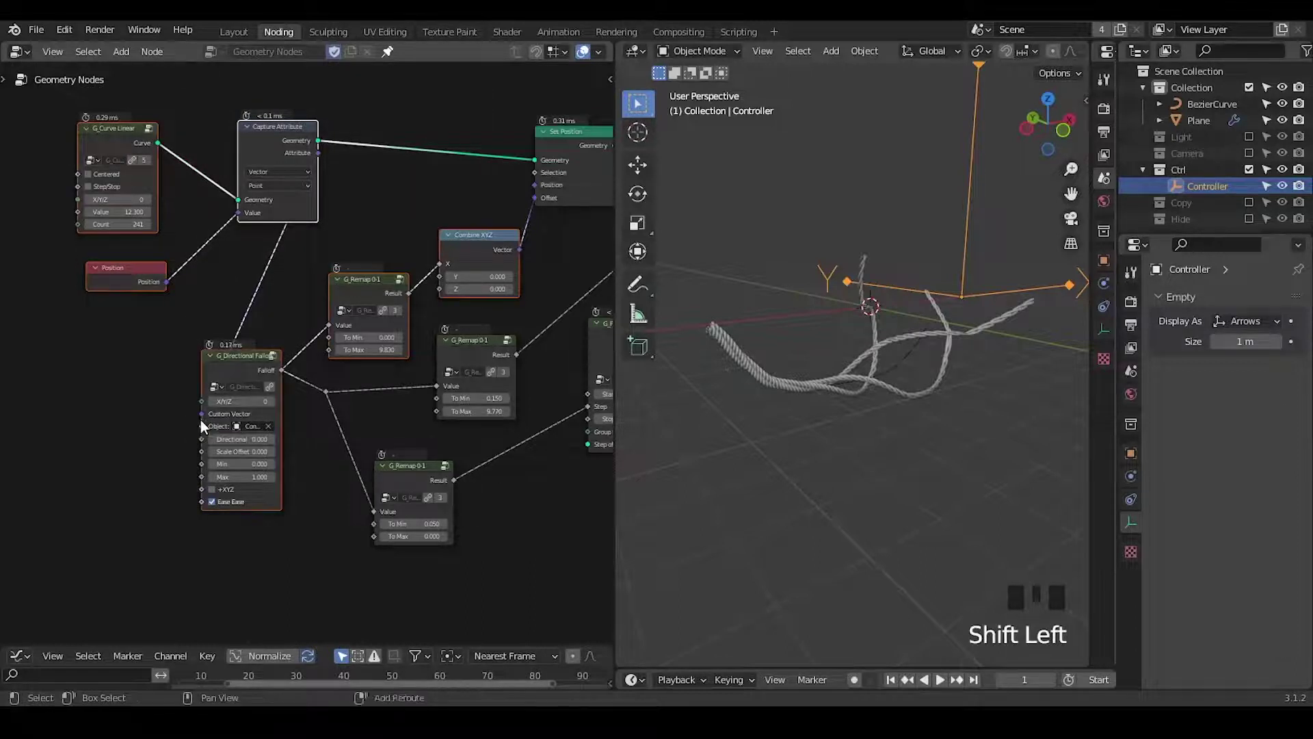
Step: Feed a G_Noise 3D colour through a Vector Math Add into the Set Position offset
key(g)
key(ctrl+a)
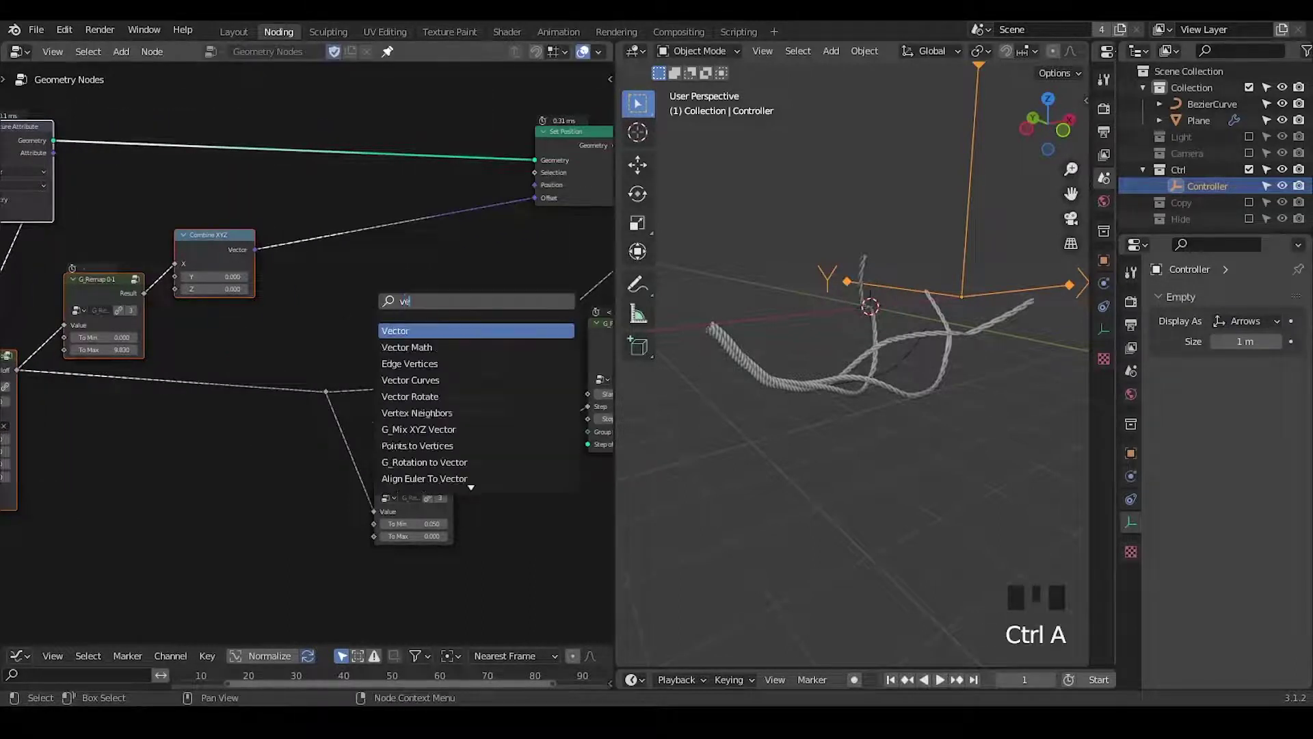
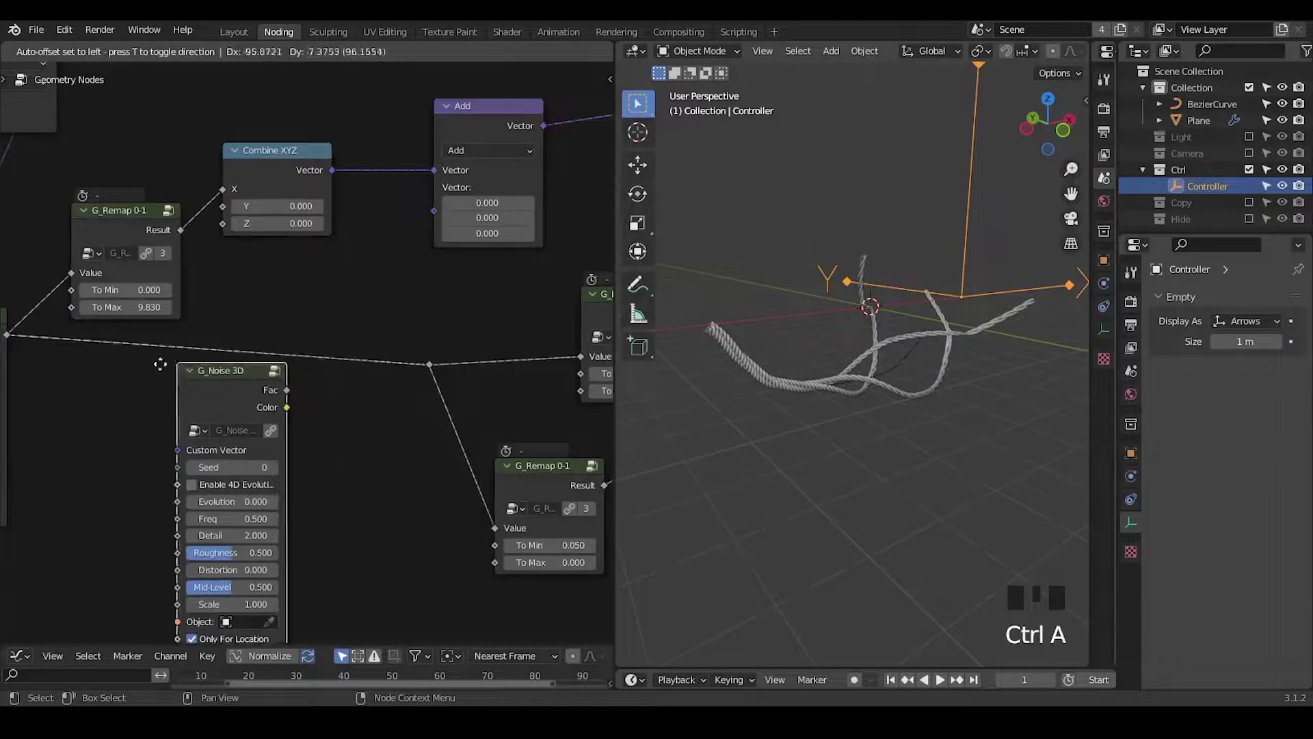
key(ctrl+a)
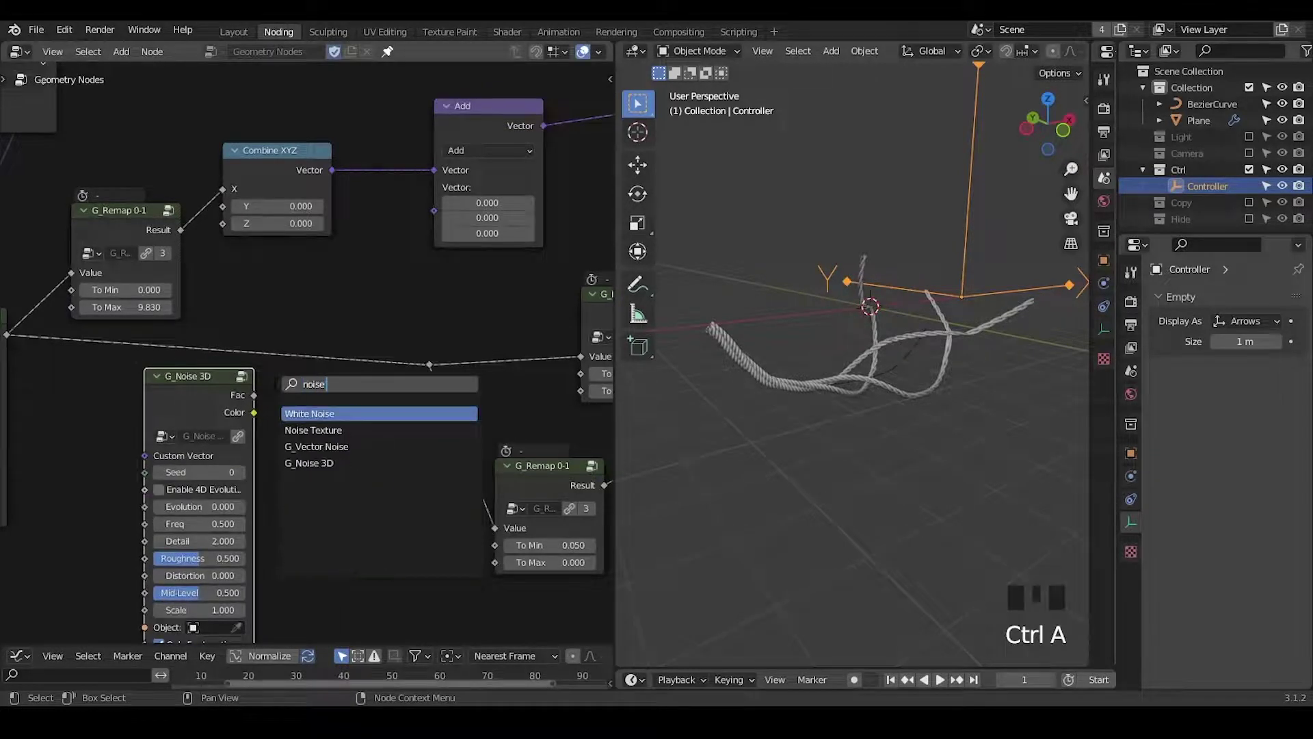
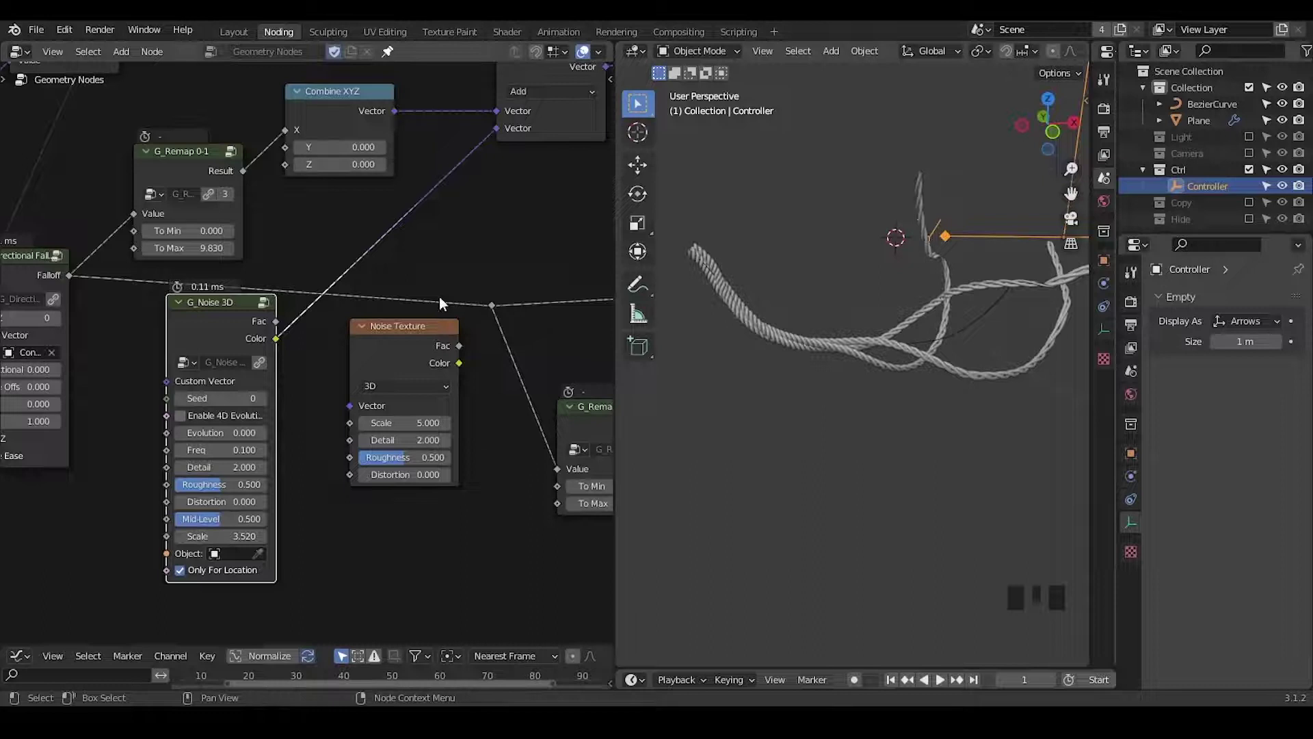
drag(447, 307, 1046, 287)
Step: Move the Controller to shift the noise and enable 4D evolution on G_Noise 3D
key(g)
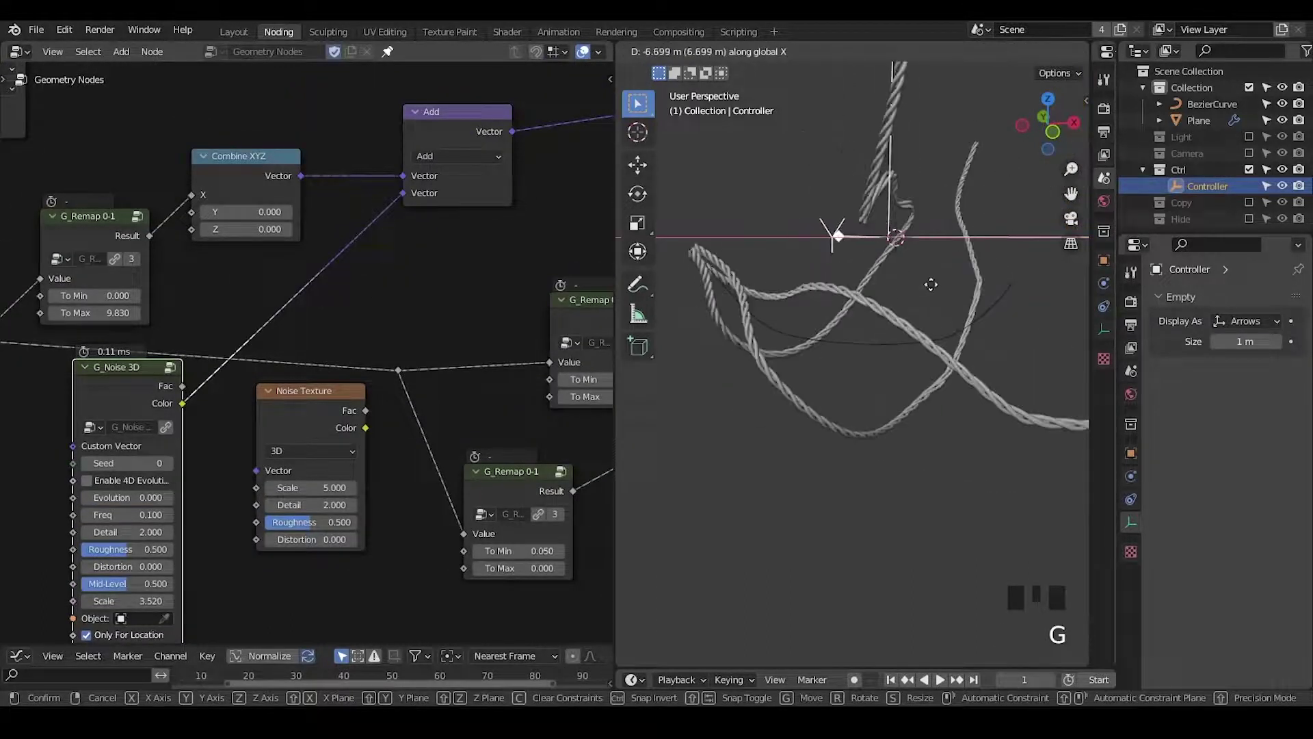
drag(54, 426, 377, 405)
click(378, 405)
drag(404, 240, 314, 407)
key(ctrl+a)
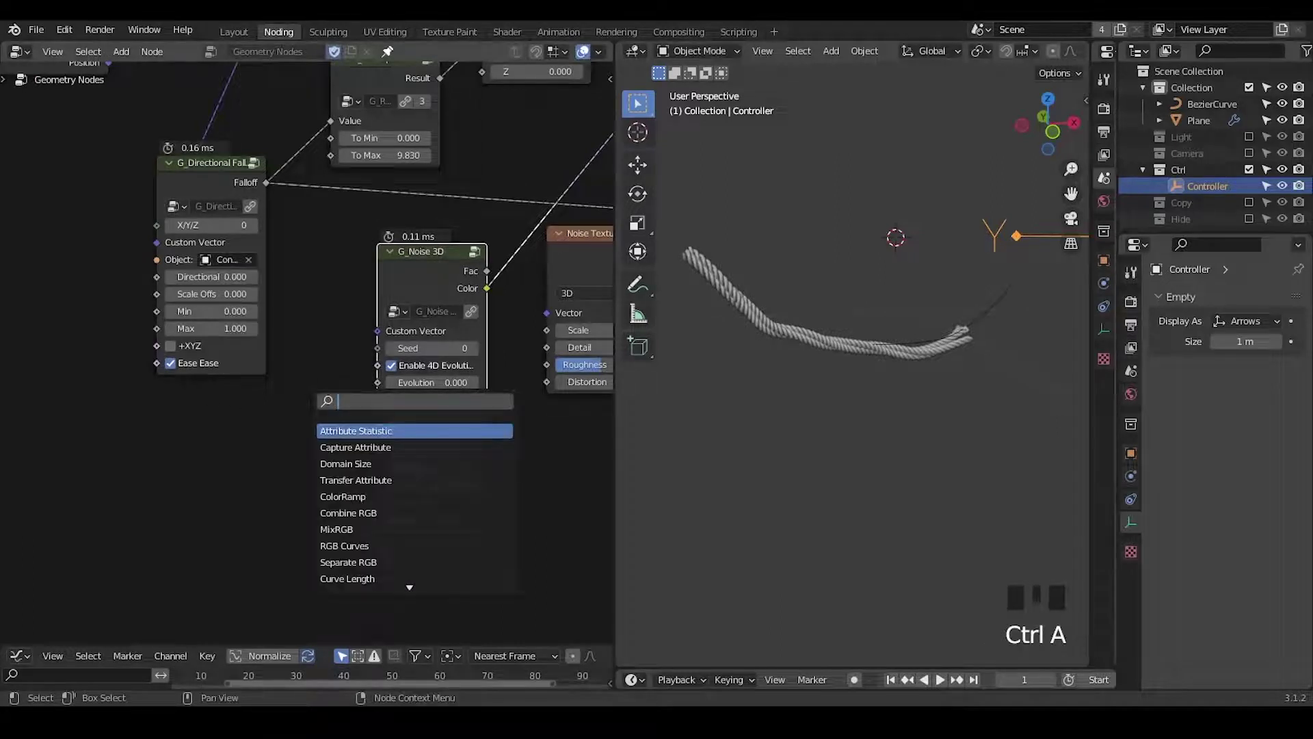
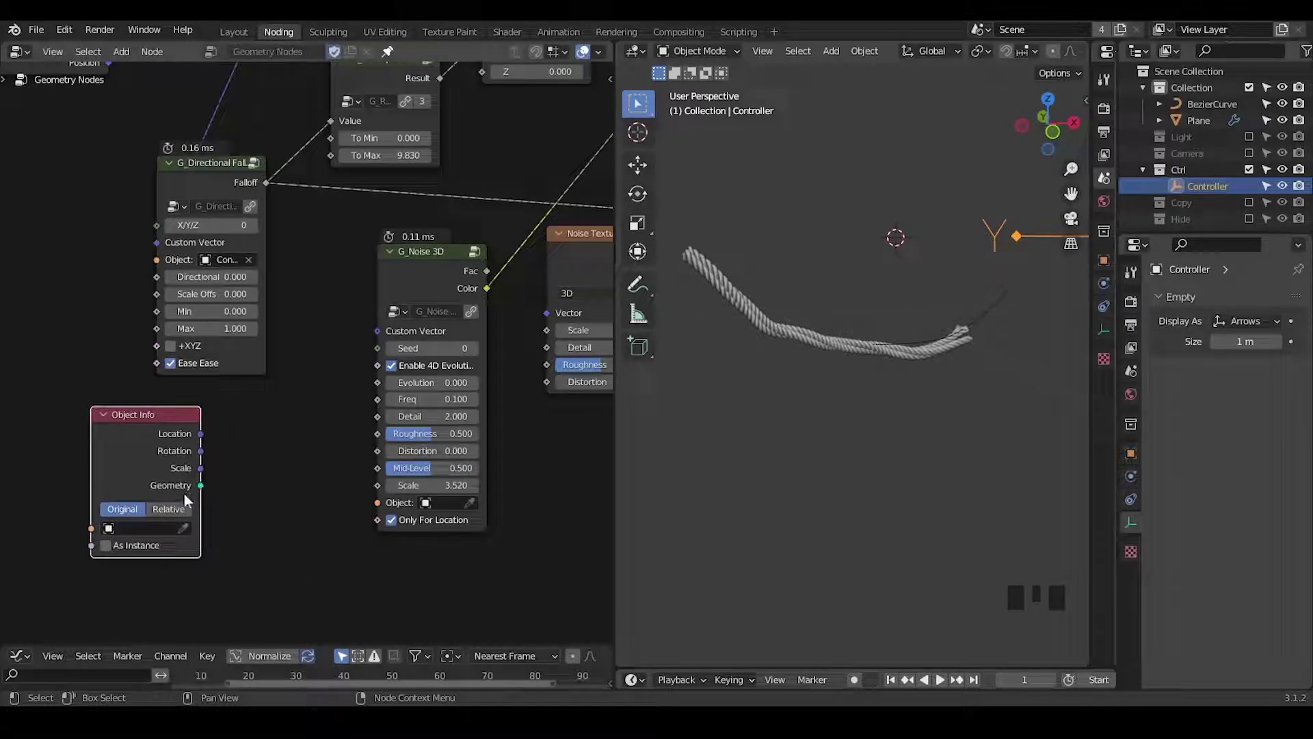
Step: Wire an Object Info node's Controller location into G_Noise 3D's Evolution and test by moving it
click(185, 537)
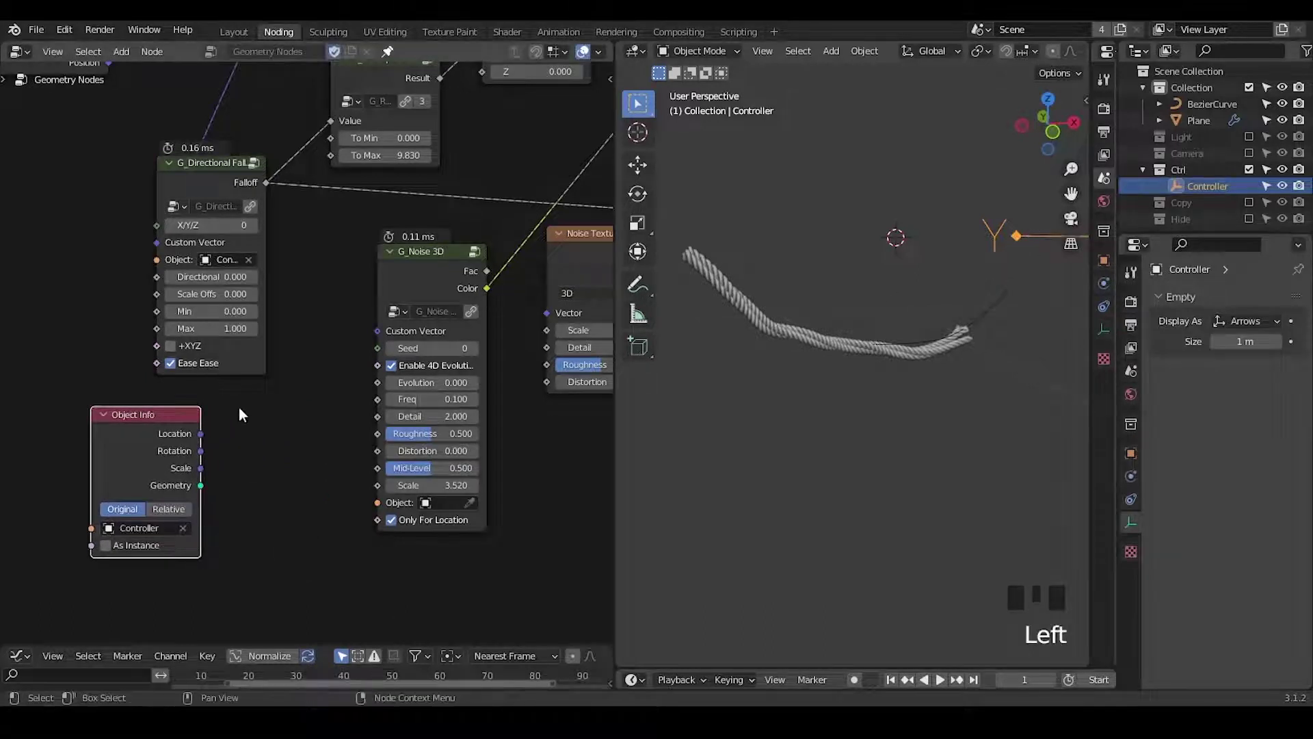
drag(208, 435, 973, 262)
key(g)
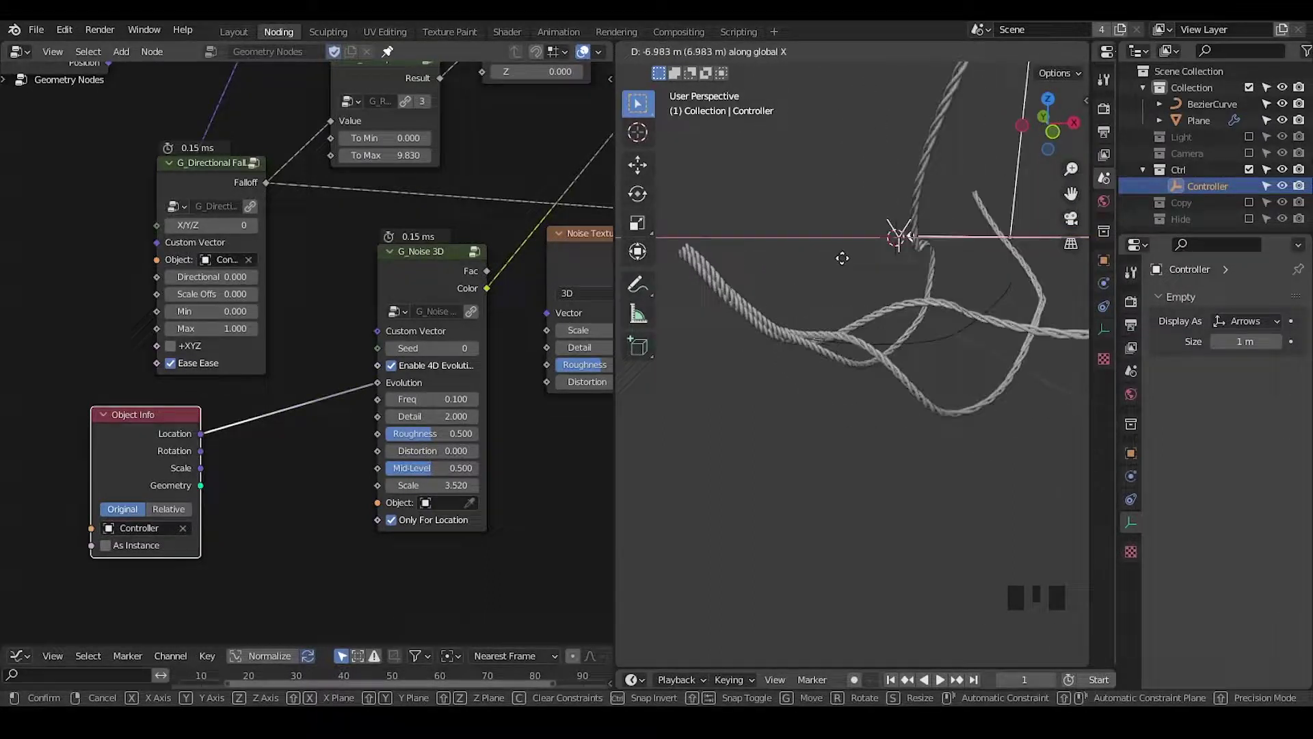
key(ctrl+a)
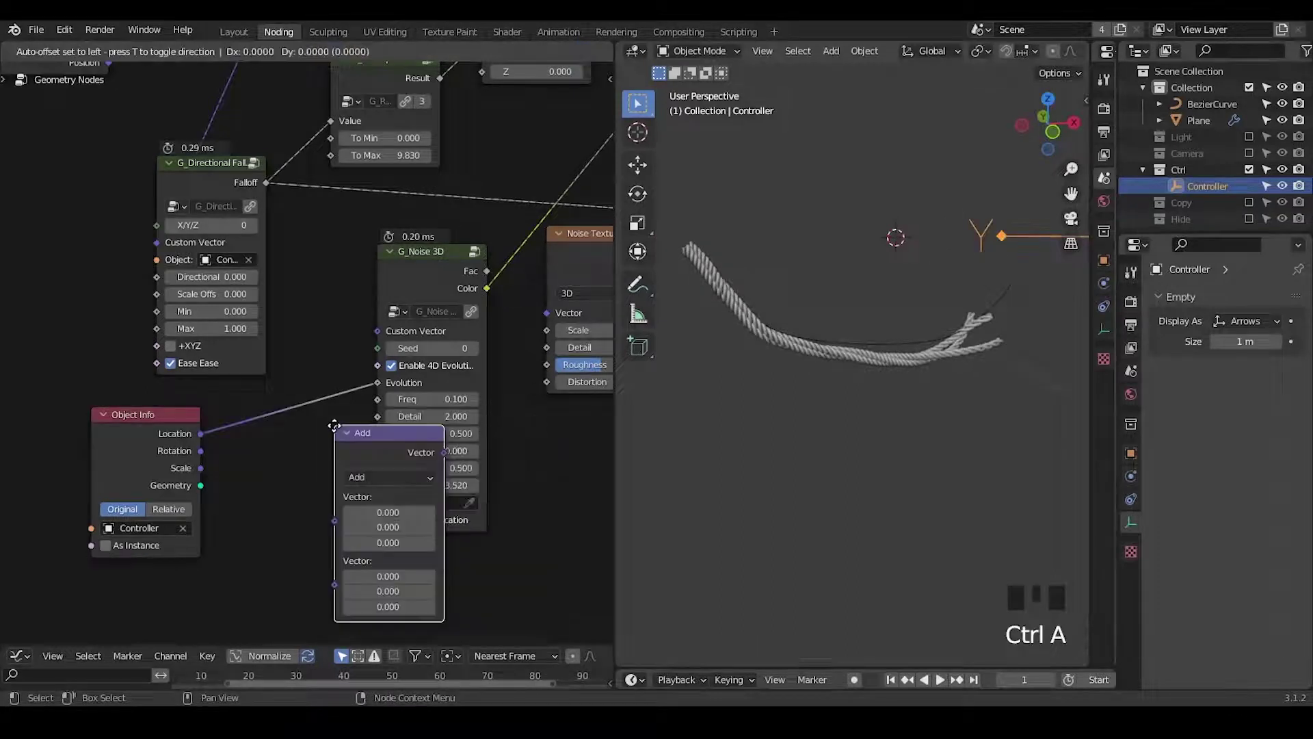
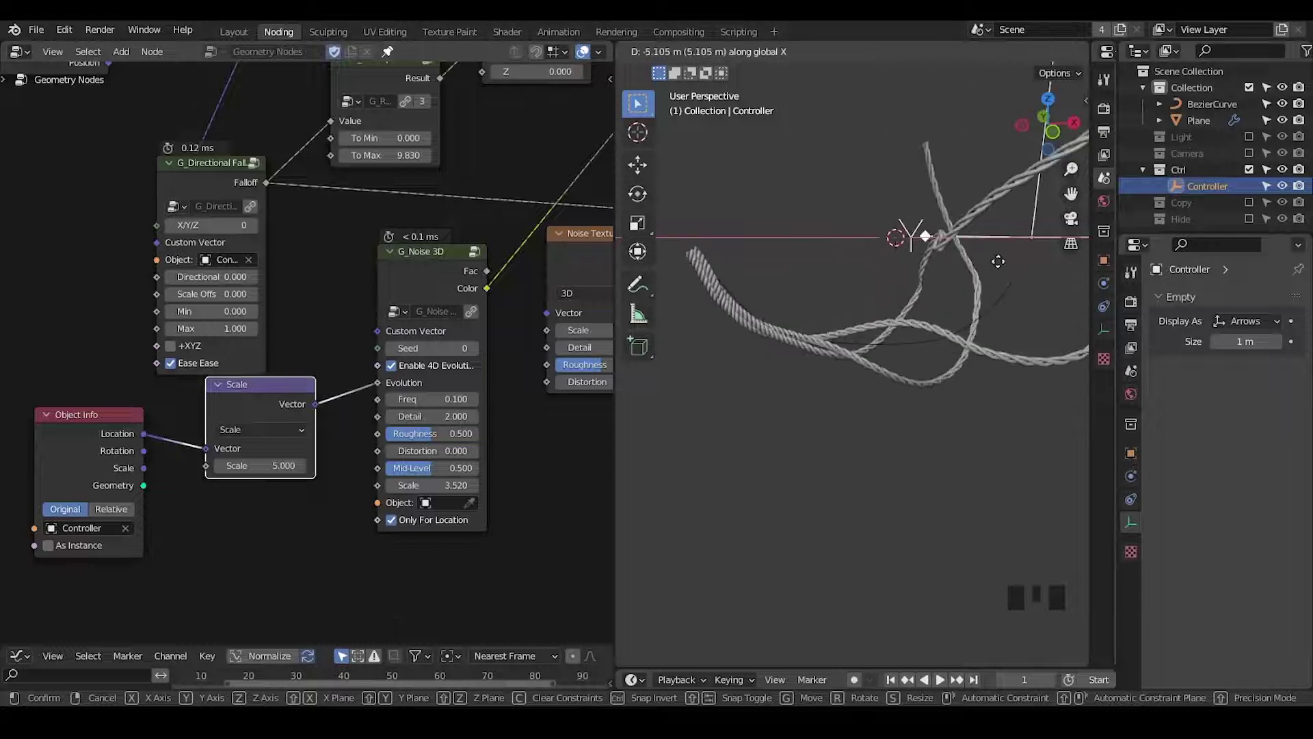
Step: Scale the Controller location by 5 with a Vector Math Scale node and preview the stronger distortion
drag(479, 285, 359, 236)
key(d)
right_click(367, 229)
key(d)
drag(464, 410, 482, 422)
click(482, 422)
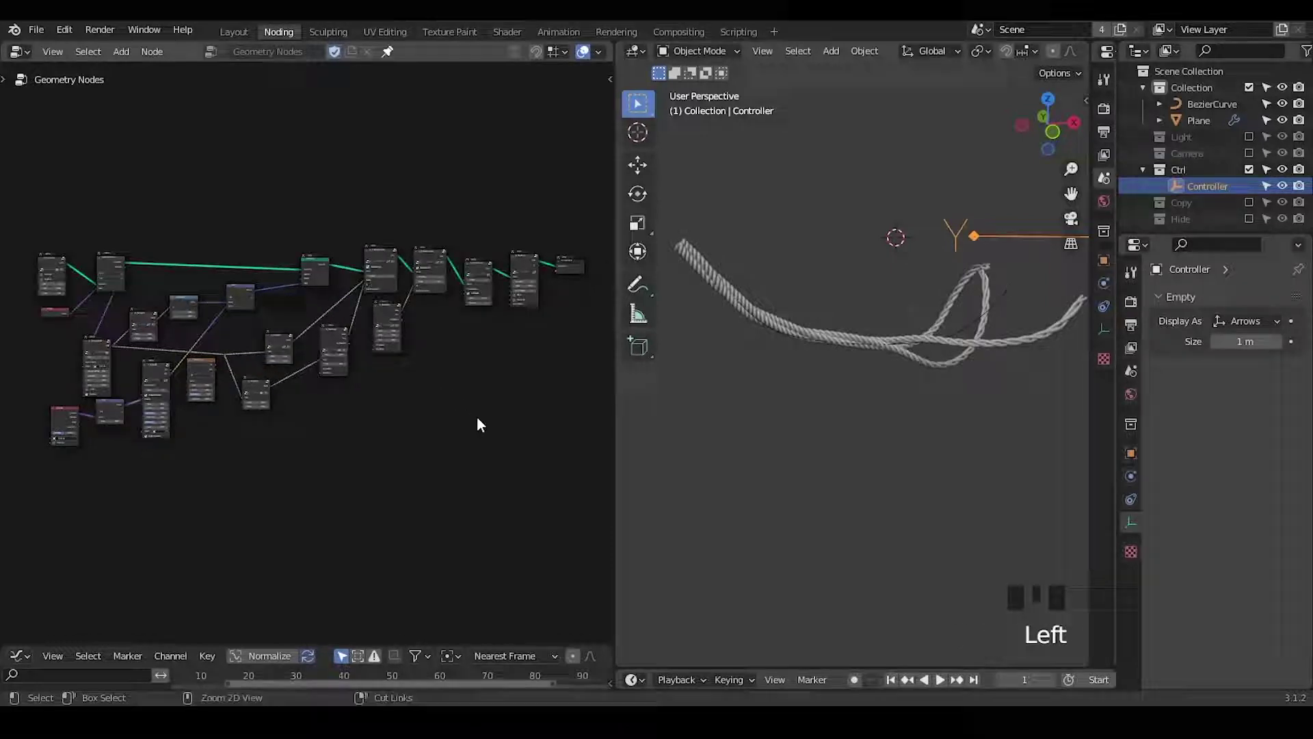